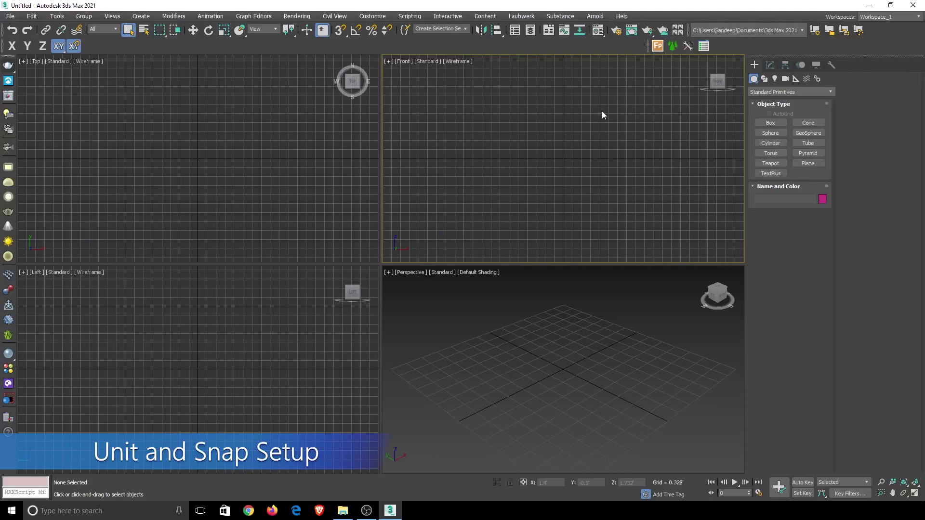
# Step: Review the metric and US Standard choices in Units Setup and confirm the unit settings
pyautogui.click(374, 18)
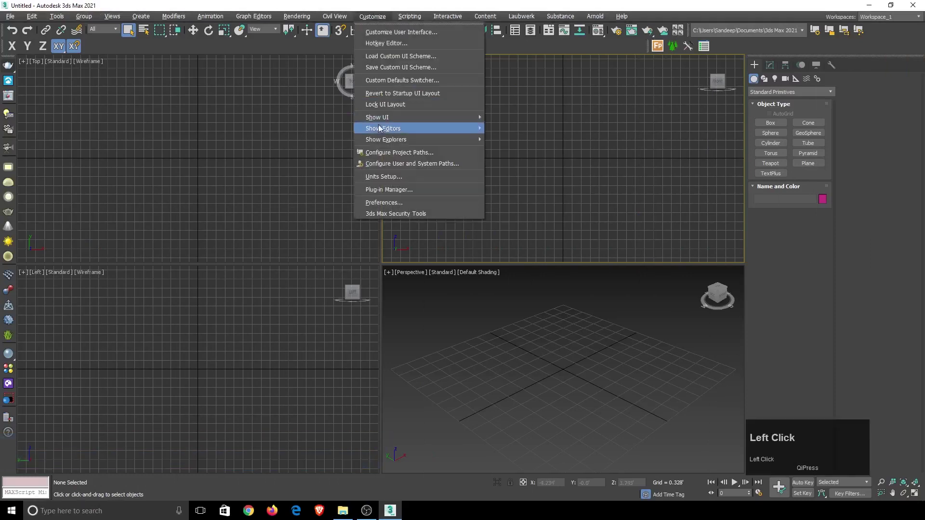
pyautogui.click(383, 178)
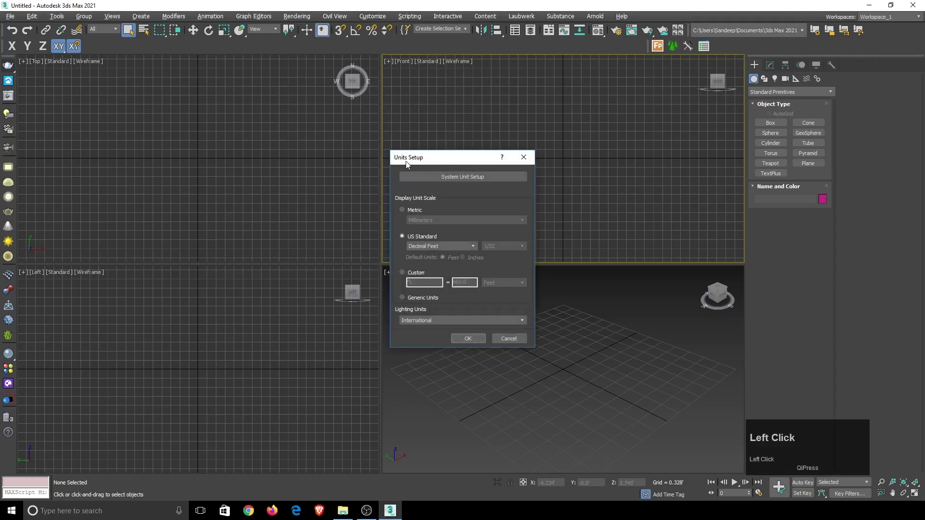
pyautogui.click(408, 212)
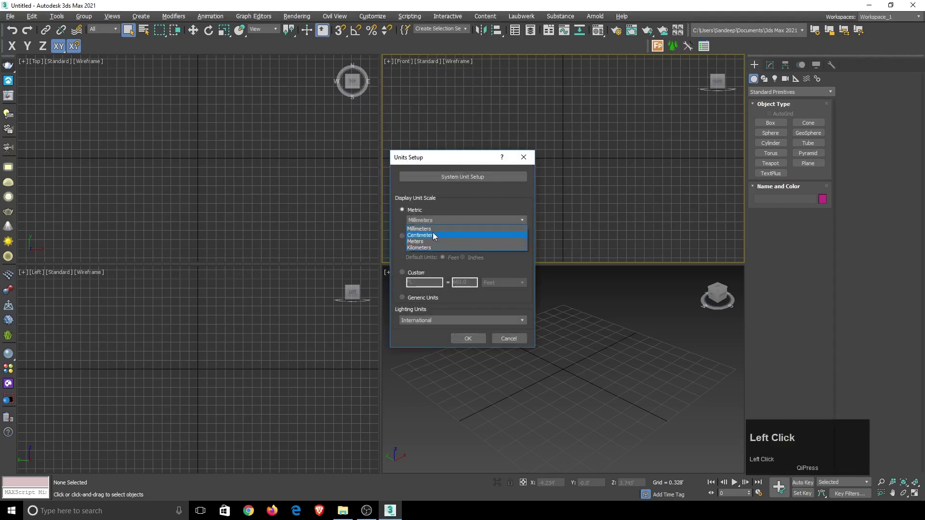
pyautogui.click(426, 212)
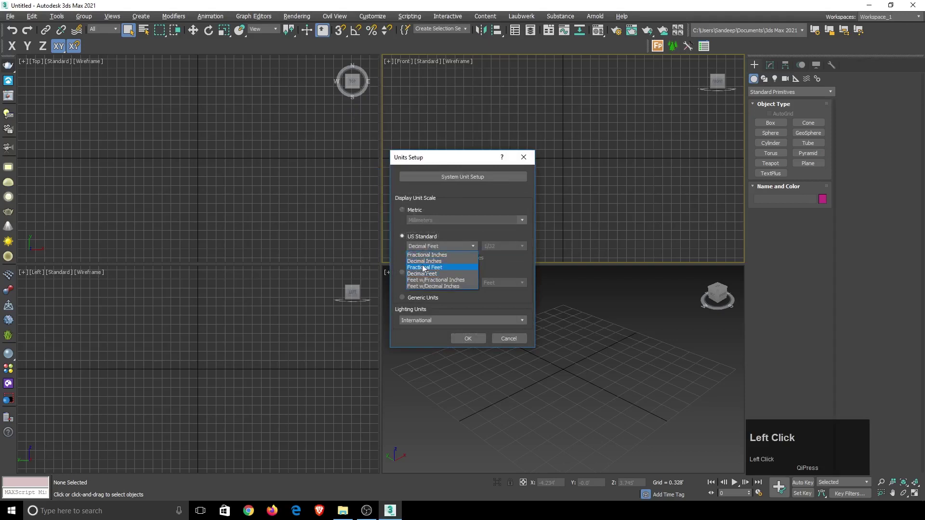
pyautogui.click(427, 240)
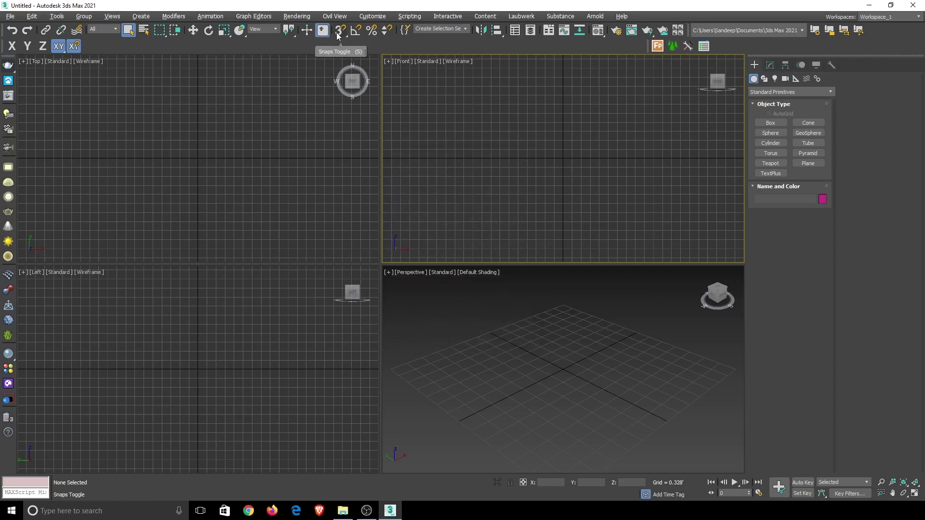
# Step: In Grid and Snap Settings, turn off Grid Points and turn on Vertex snapping
pyautogui.rightClick(338, 36)
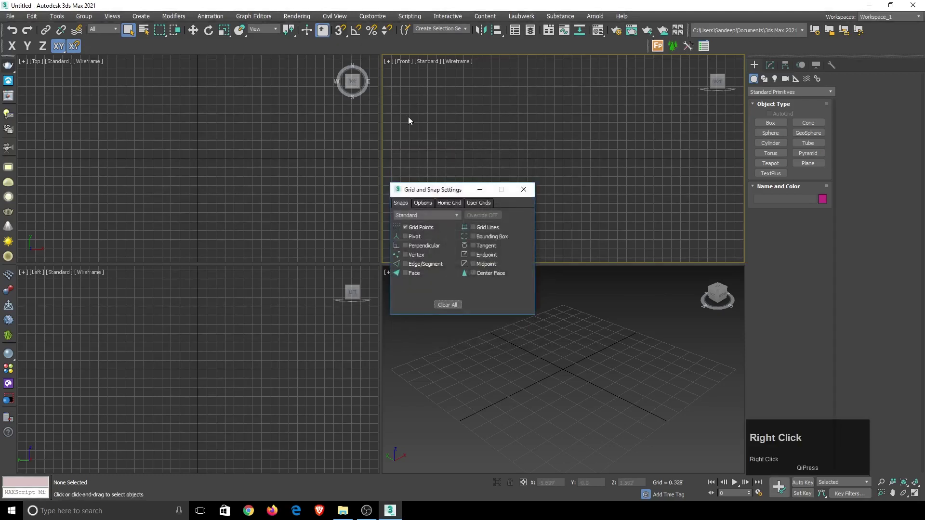
pyautogui.click(408, 229)
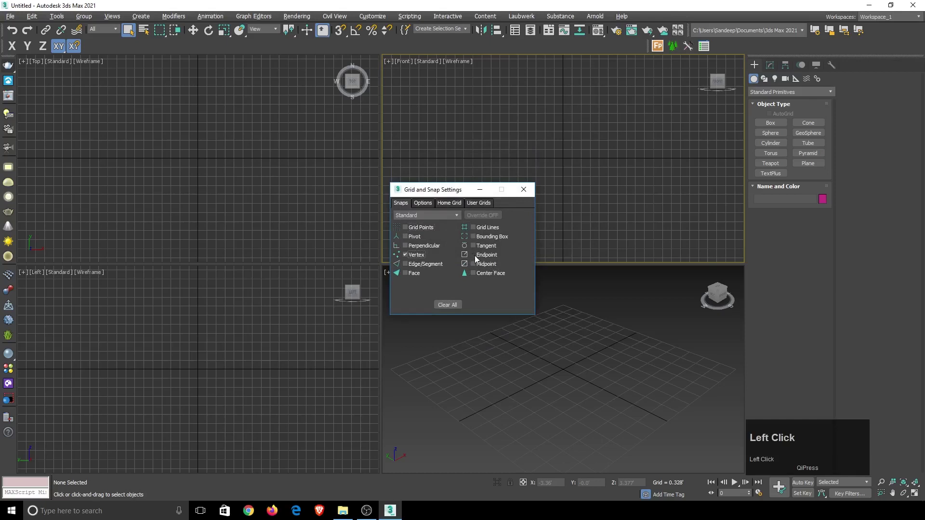
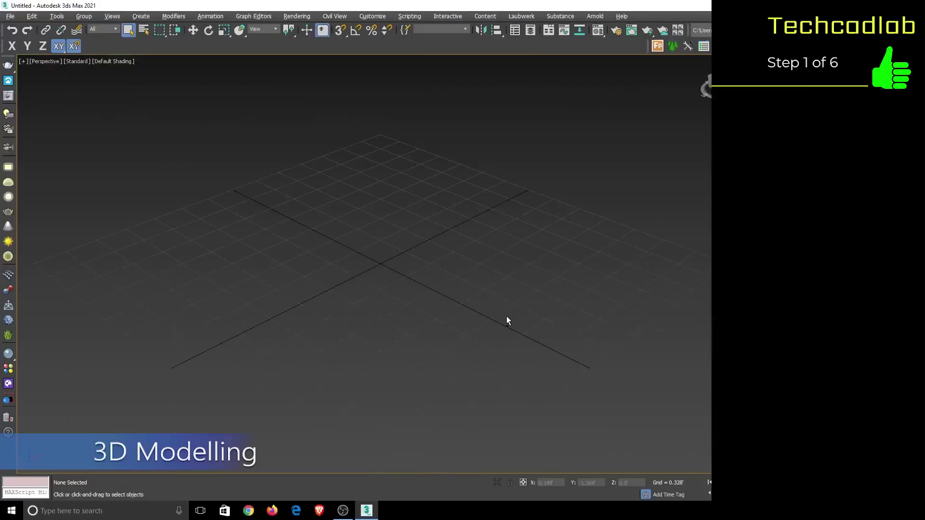
# Step: Create a Teapot primitive on the grid and set its radius in the Modify parameters
pyautogui.scroll(-3)
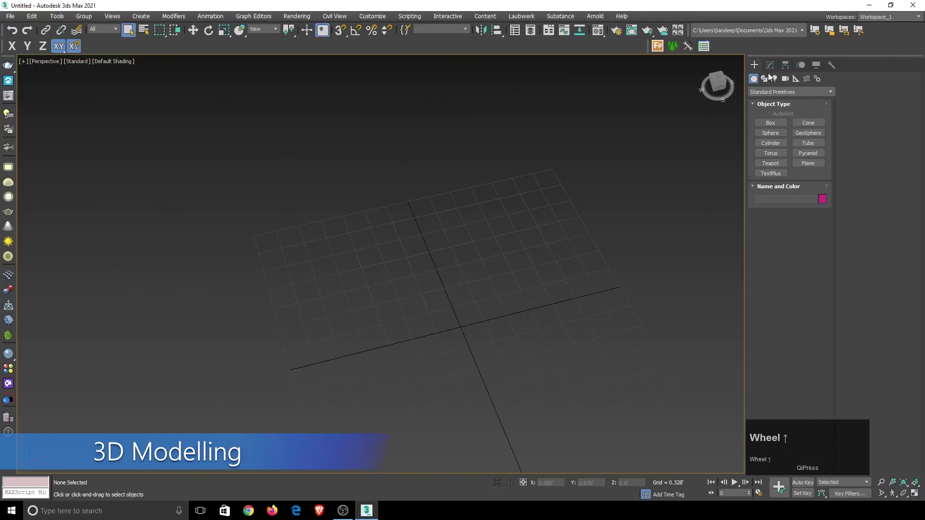
pyautogui.scroll(3)
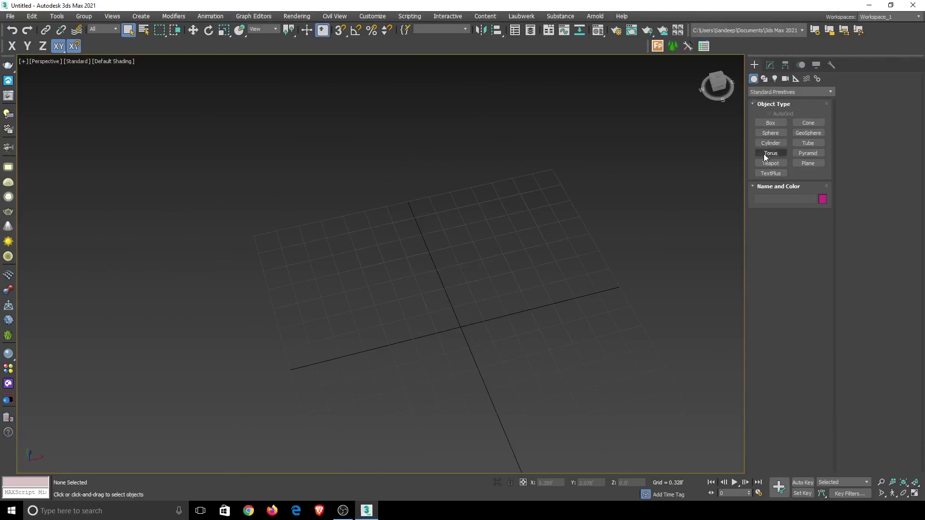
pyautogui.scroll(3)
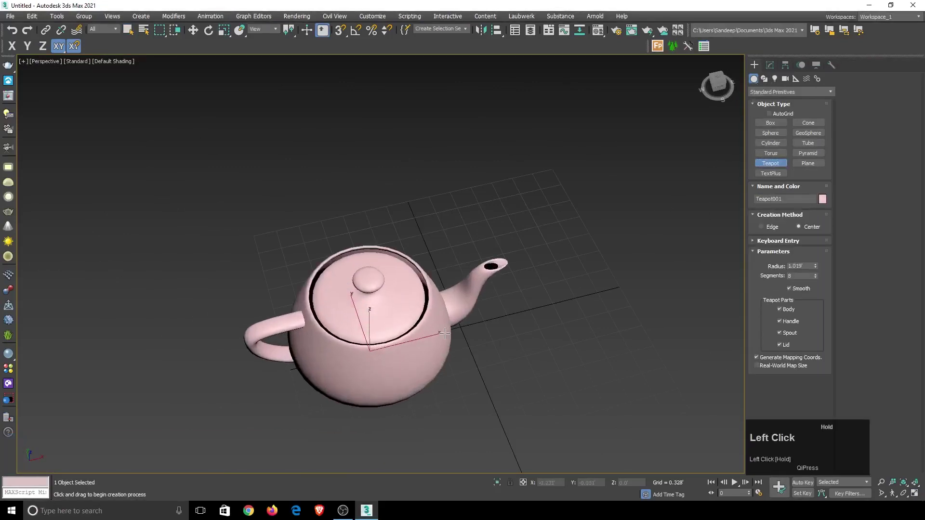
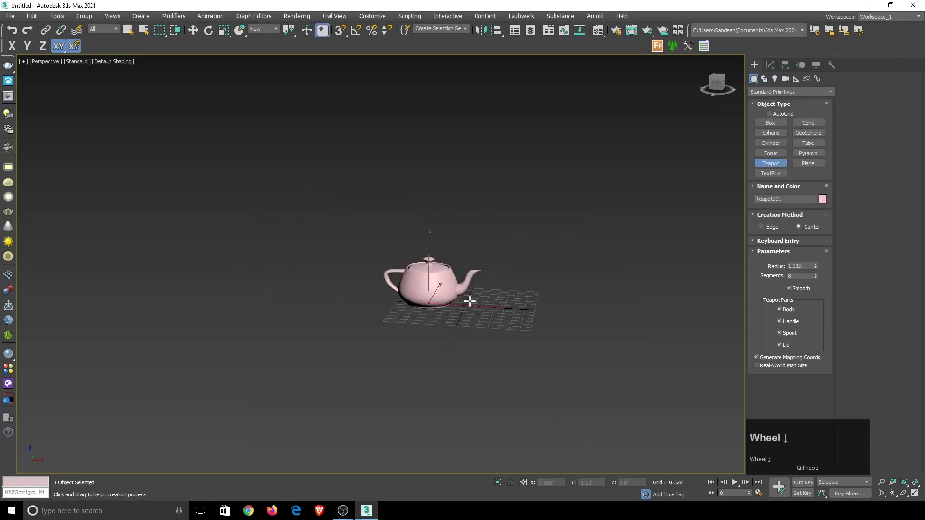
pyautogui.click(776, 66)
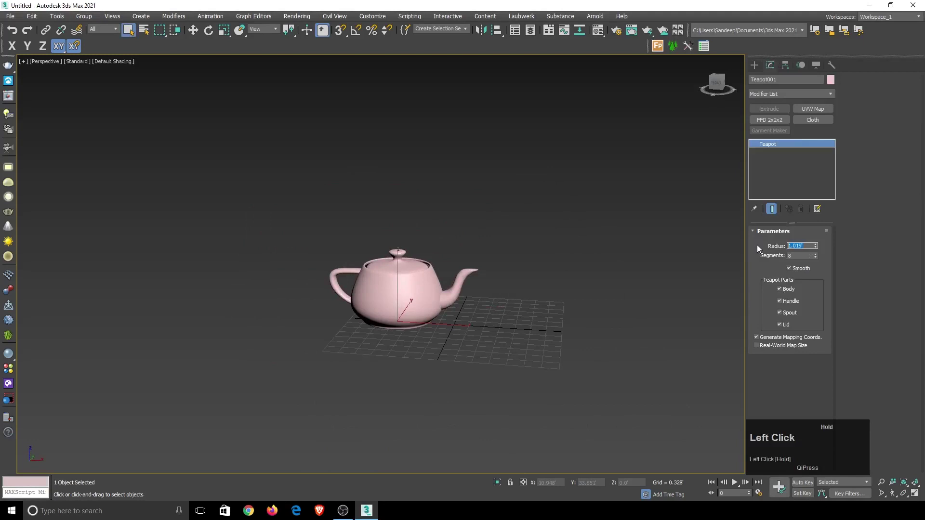
pyautogui.press('1')
pyautogui.press('Return')
# Step: Add a second teapot beside it as a cup: radius 0.5', spout and lid turned off
pyautogui.scroll(3)
pyautogui.moveTo(761, 72); pyautogui.dragTo(766, 253)
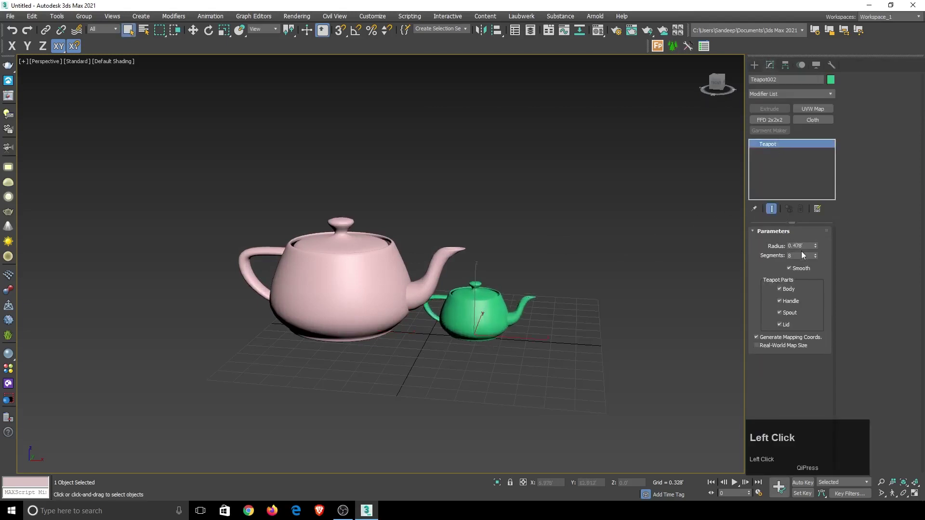
pyautogui.write('0')
pyautogui.press('Return')
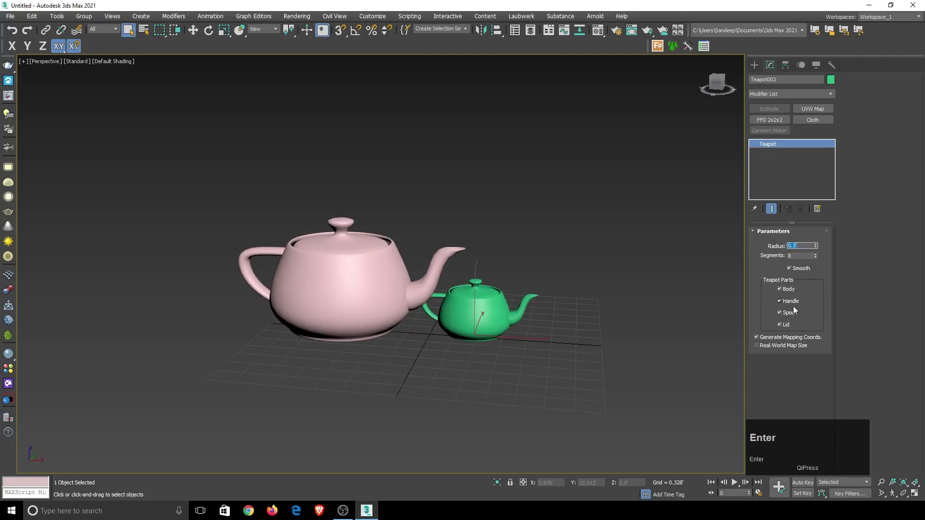
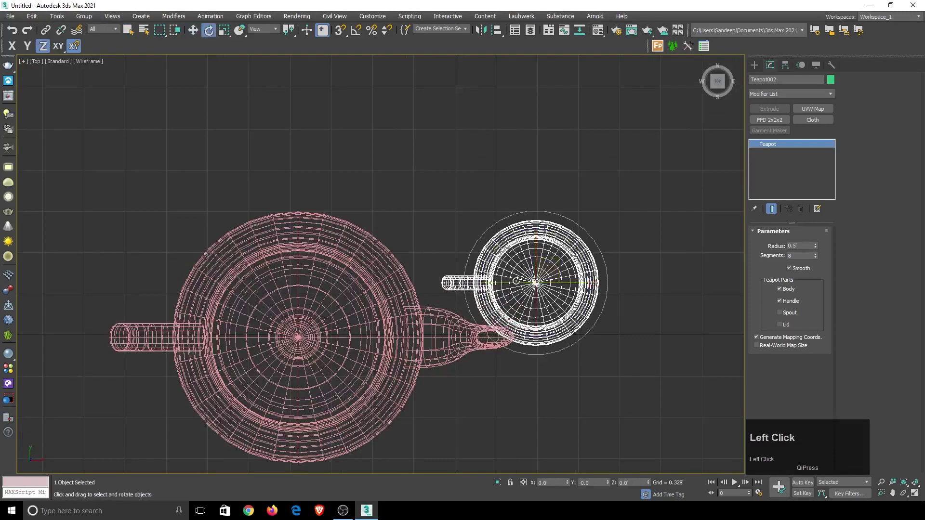
# Step: In Top view, Shift-drag the cup along Y with the Move tool to clone a second cup
pyautogui.scroll(-3)
pyautogui.click(197, 29)
pyautogui.scroll(-3)
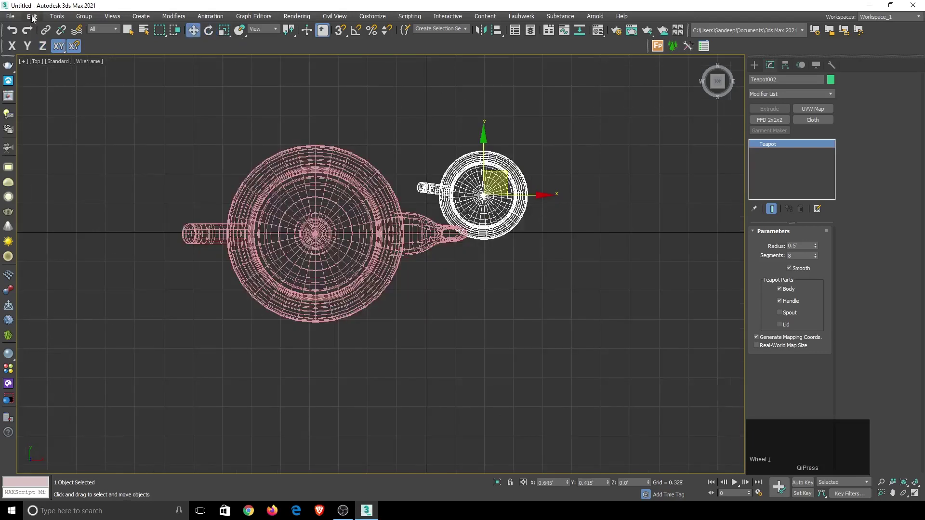
pyautogui.click(49, 95)
pyautogui.moveTo(50, 94); pyautogui.dragTo(215, 30)
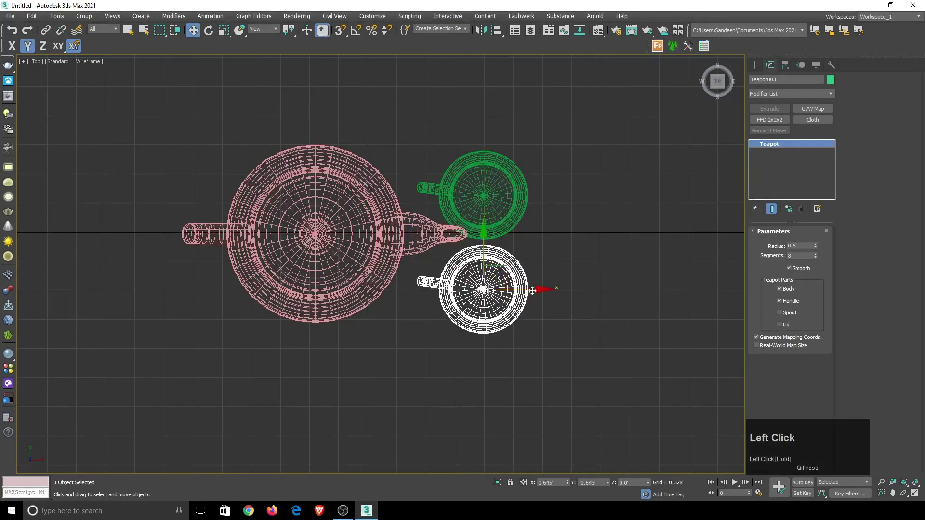
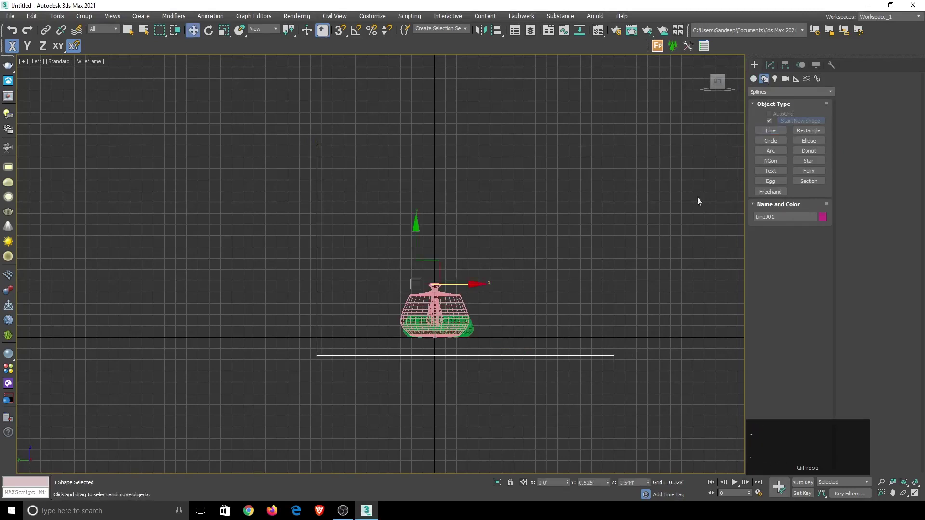
# Step: In Vertex sub-object mode on Line001, fillet the corner vertex with a value of 1
pyautogui.click(772, 68)
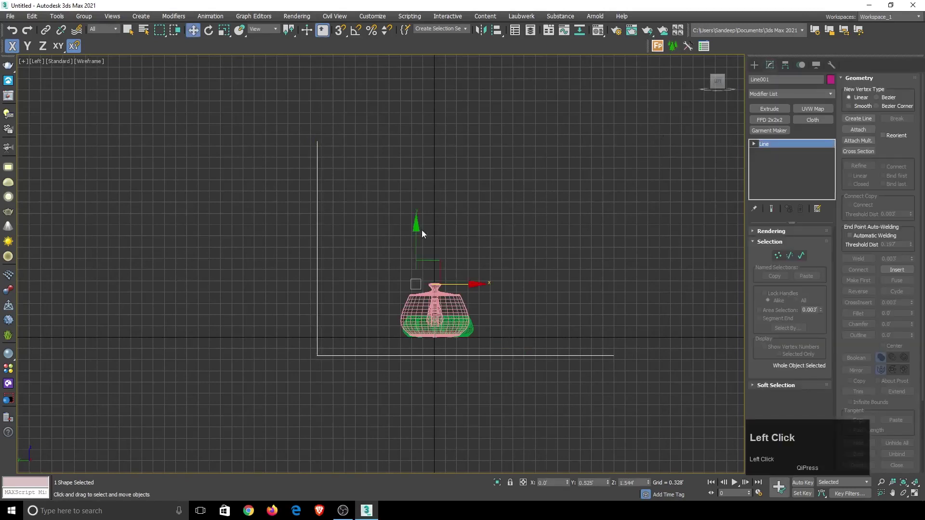
pyautogui.scroll(3)
pyautogui.click(756, 143)
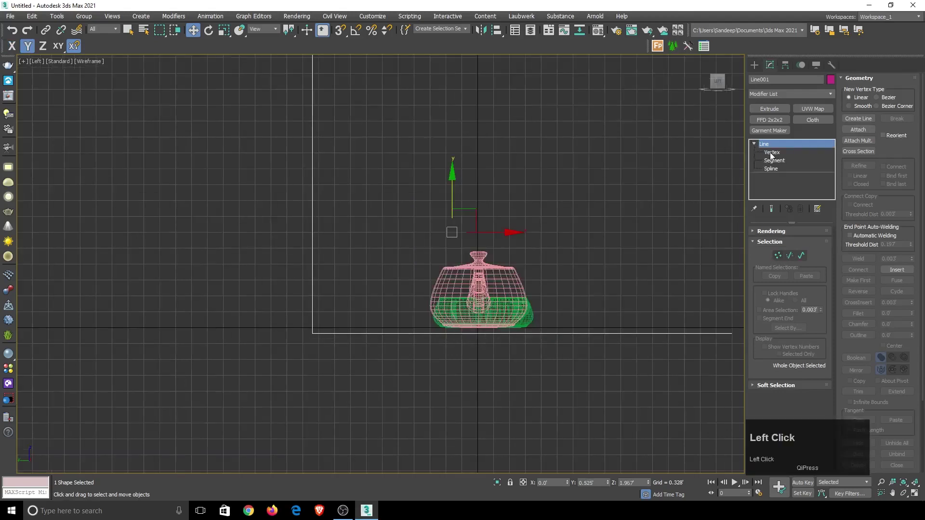
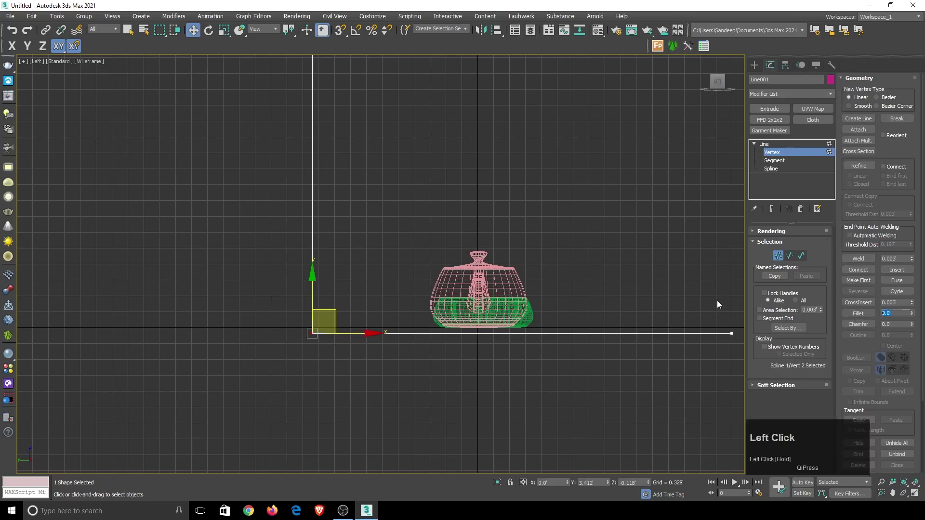
pyautogui.press('1')
pyautogui.press('Return')
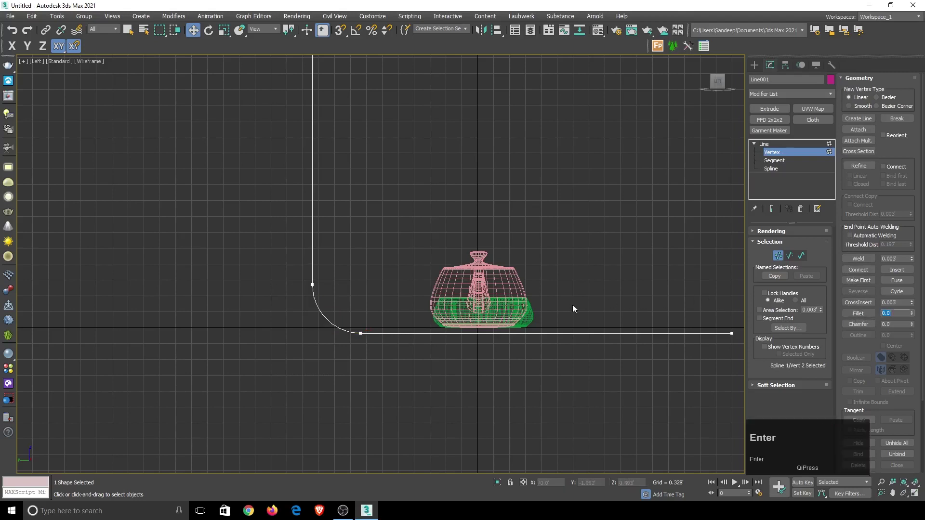
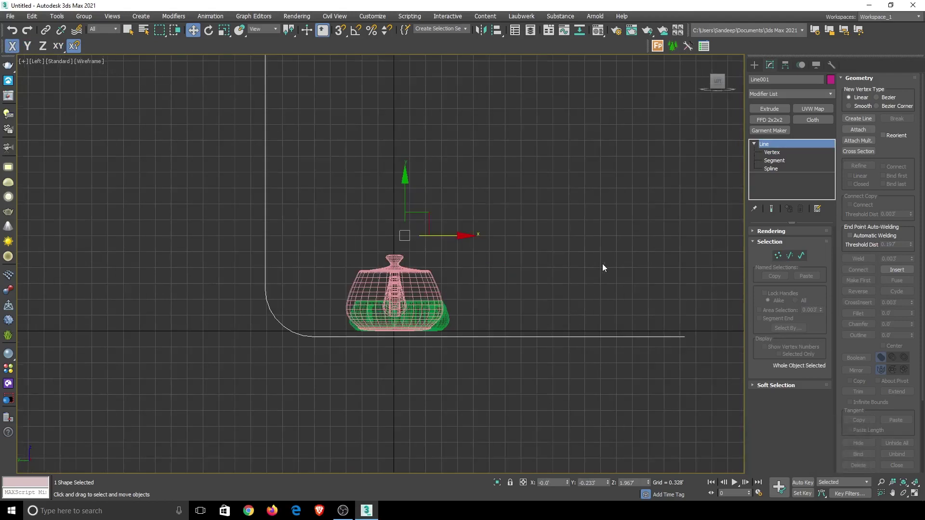
# Step: With Affect Pivot Only, snap the line's pivot to its floor end, then zero its position coordinates
pyautogui.click(789, 63)
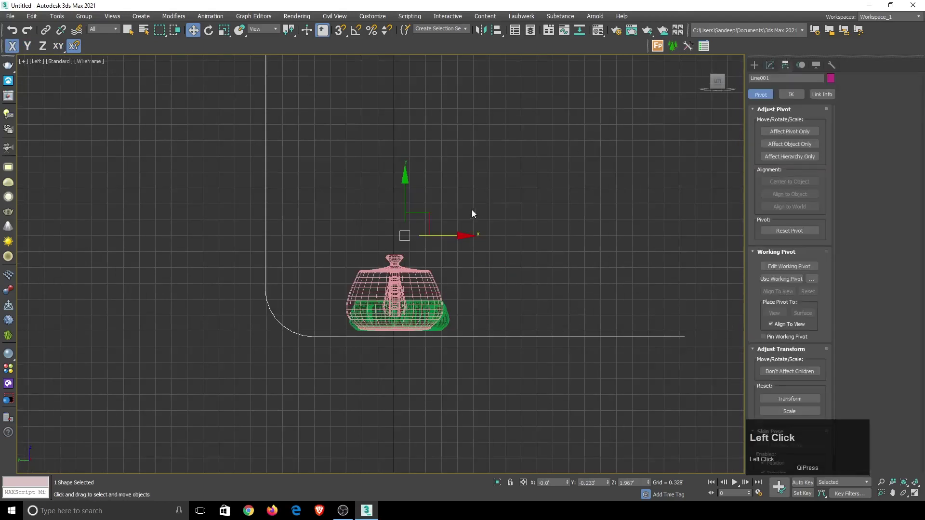
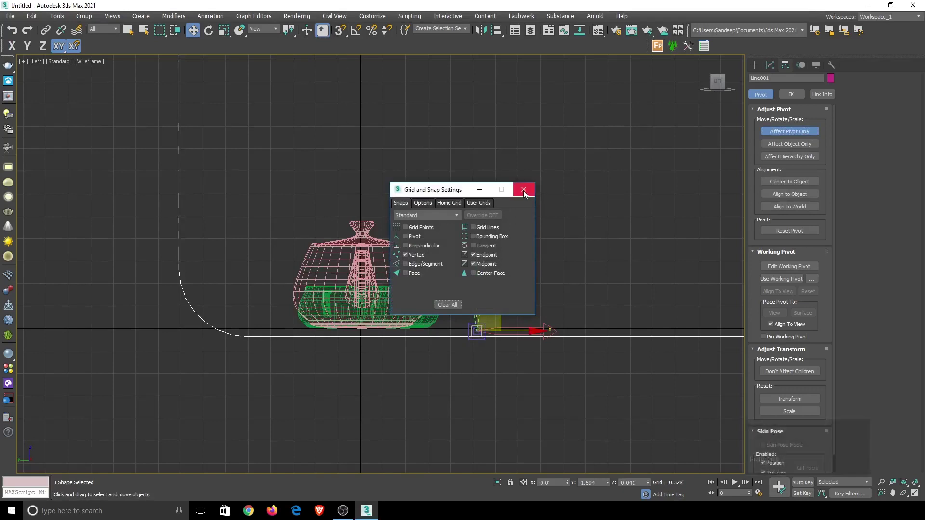
pyautogui.moveTo(523, 194); pyautogui.dragTo(347, 36)
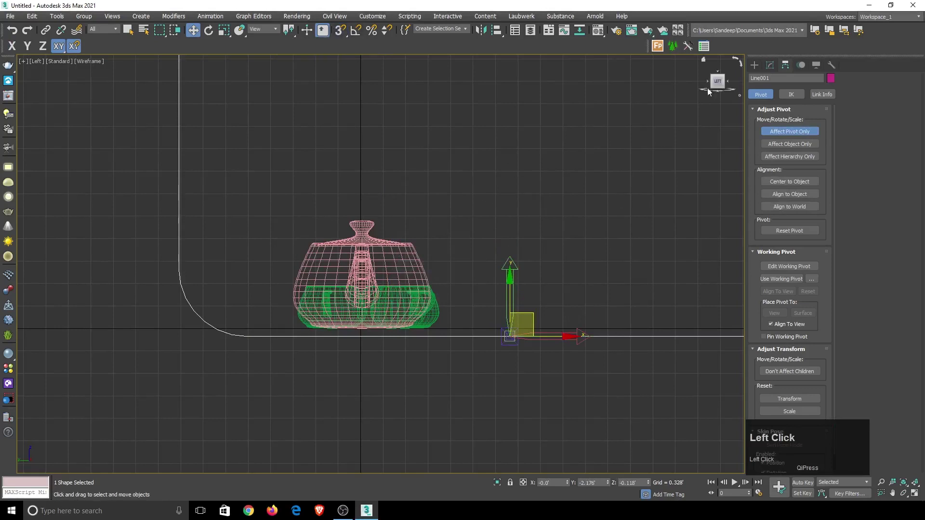
pyautogui.click(797, 133)
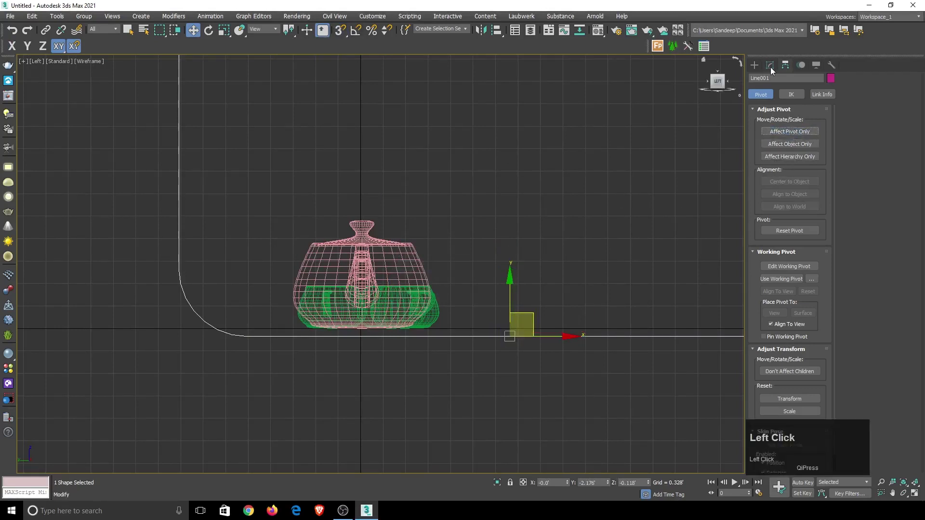
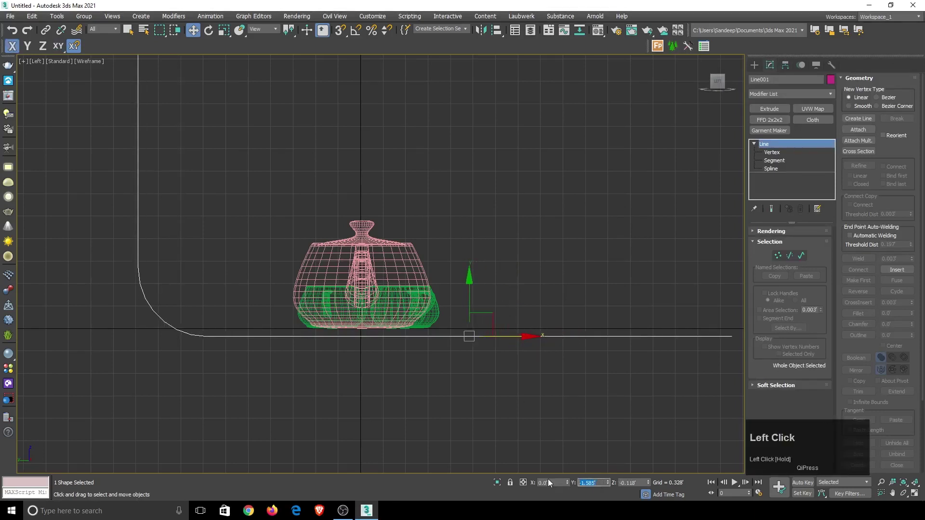
pyautogui.press('0')
pyautogui.press('Return')
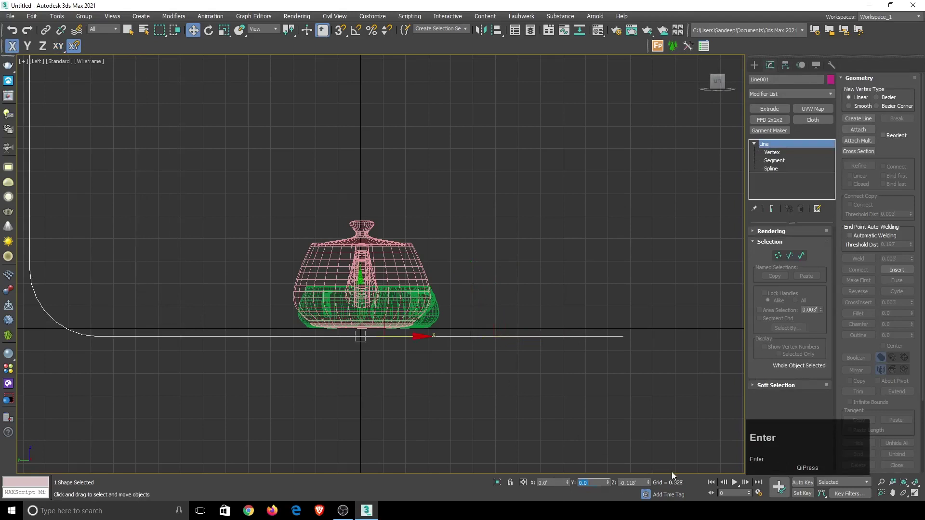
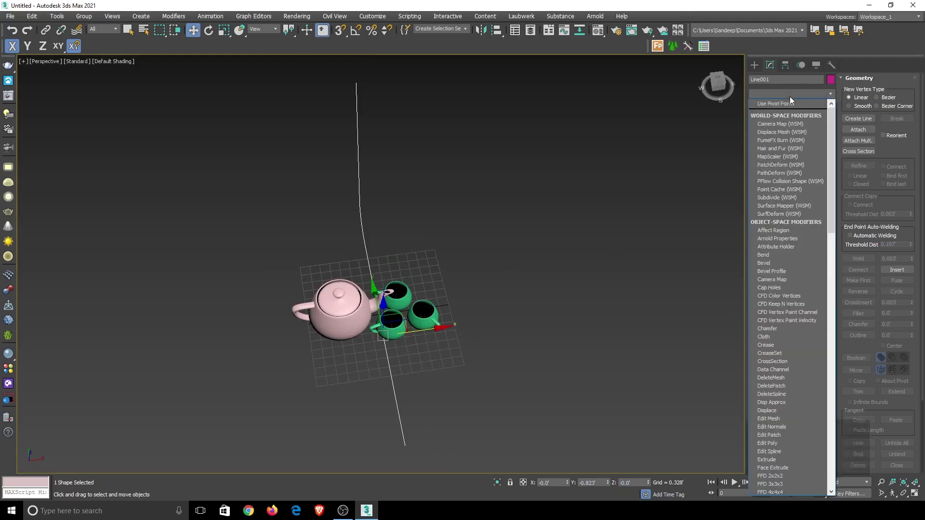
# Step: Add an Extrude modifier to the backdrop line with Amount 12'
pyautogui.write('ex')
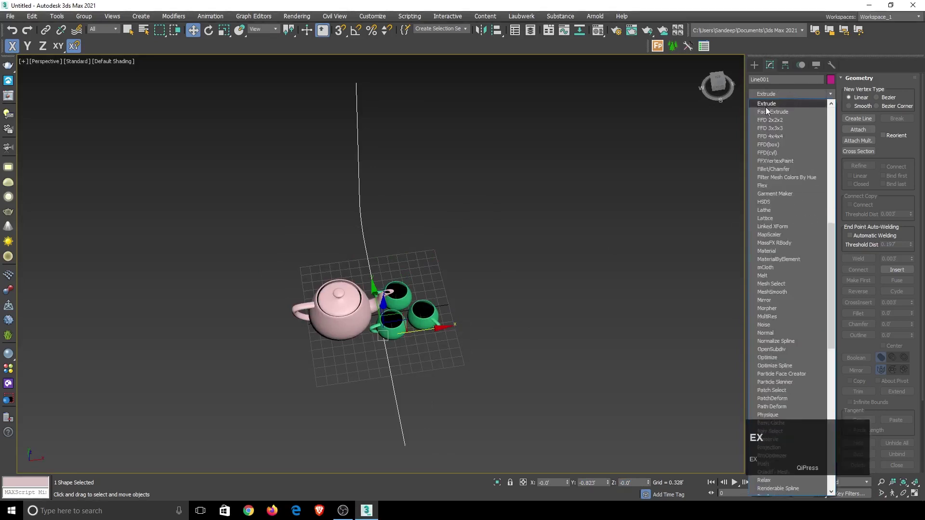
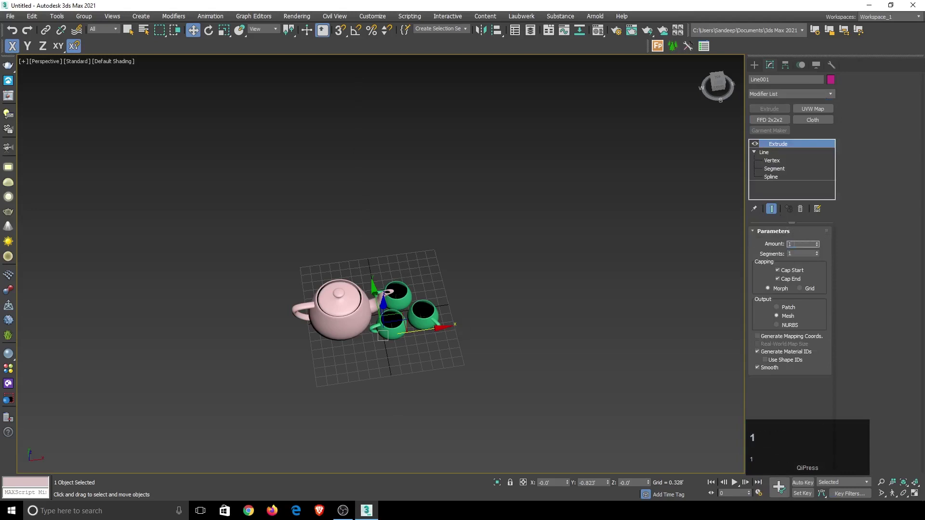
pyautogui.press('Return')
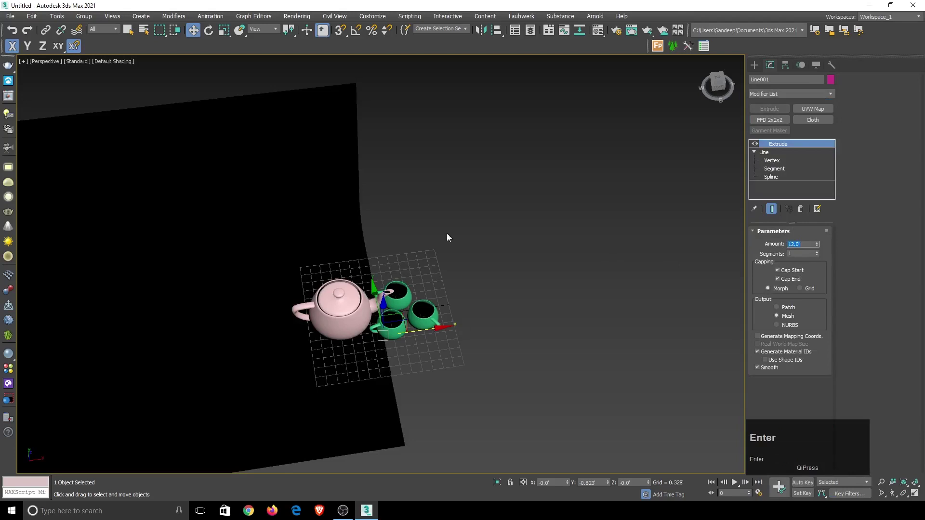
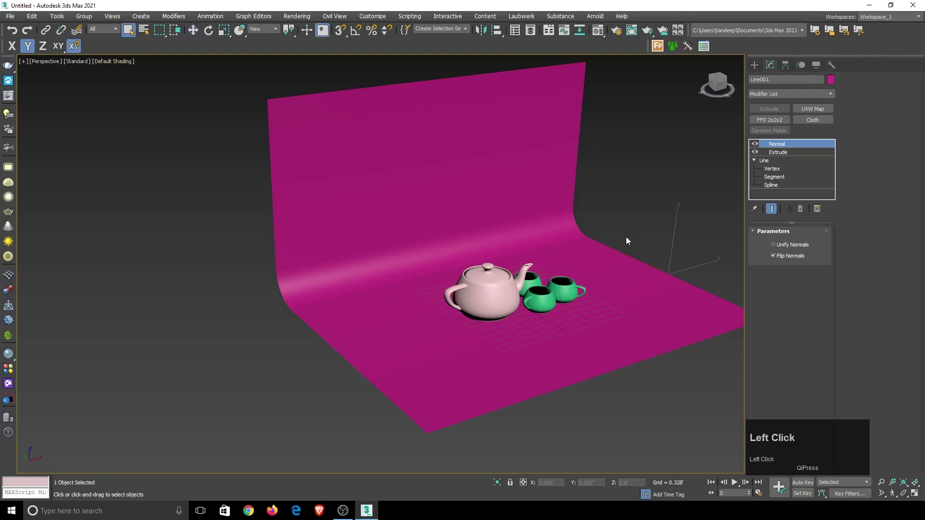
# Step: Add a Normal modifier with Flip Normals so the backdrop faces the teapot and cups
pyautogui.scroll(3)
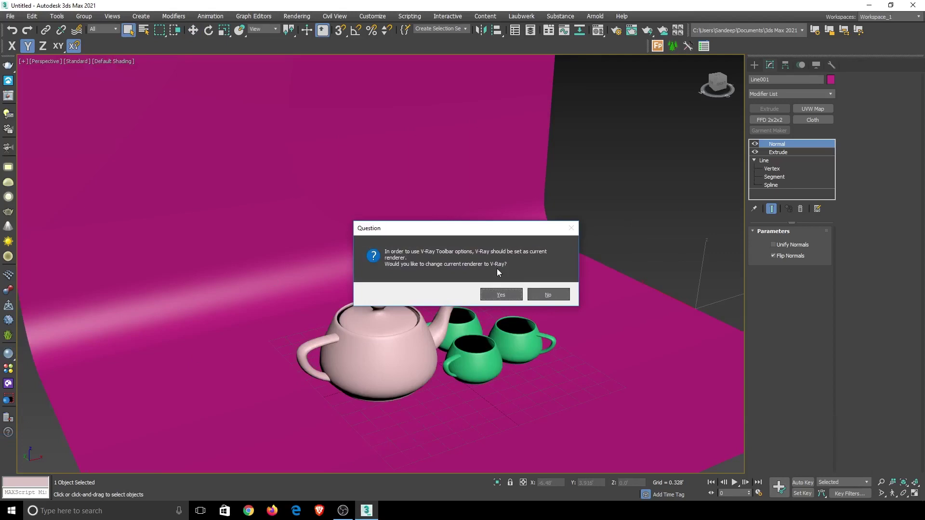
# Step: In Render Setup, assign V-Ray 5 as the Production renderer and lock the Material Editor to it
pyautogui.click(560, 303)
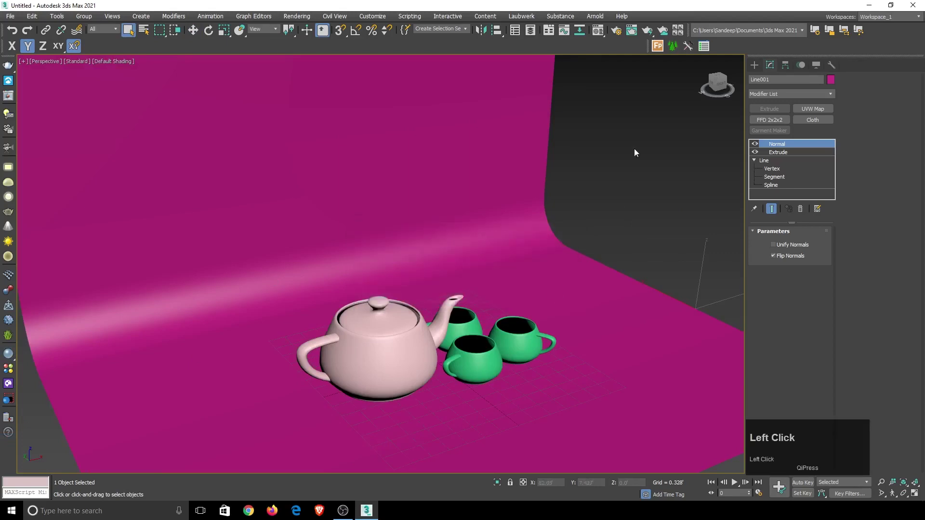
pyautogui.click(616, 36)
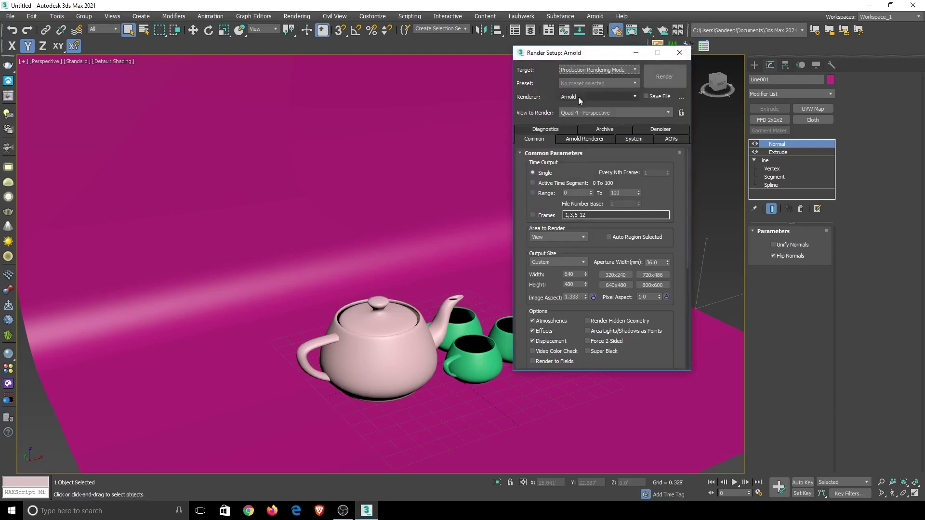
pyautogui.moveTo(580, 100); pyautogui.dragTo(552, 366)
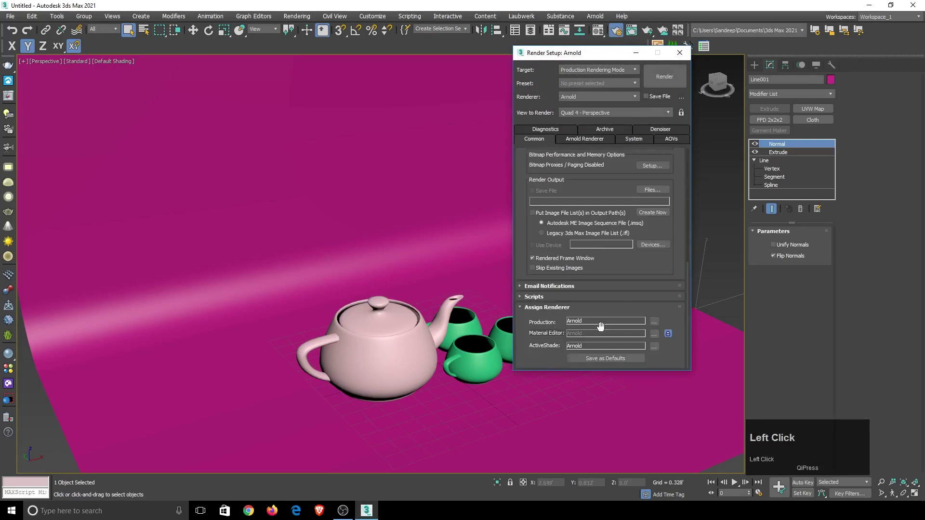
pyautogui.click(657, 326)
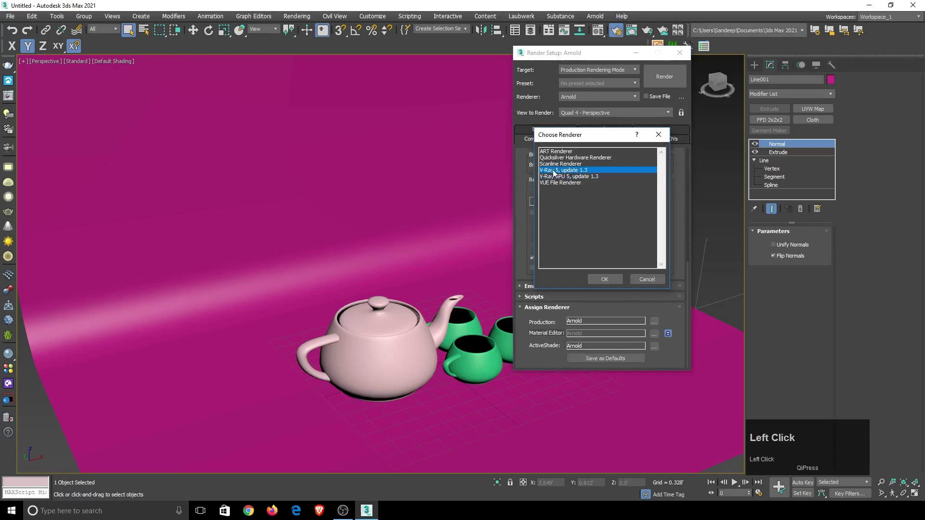
pyautogui.click(620, 284)
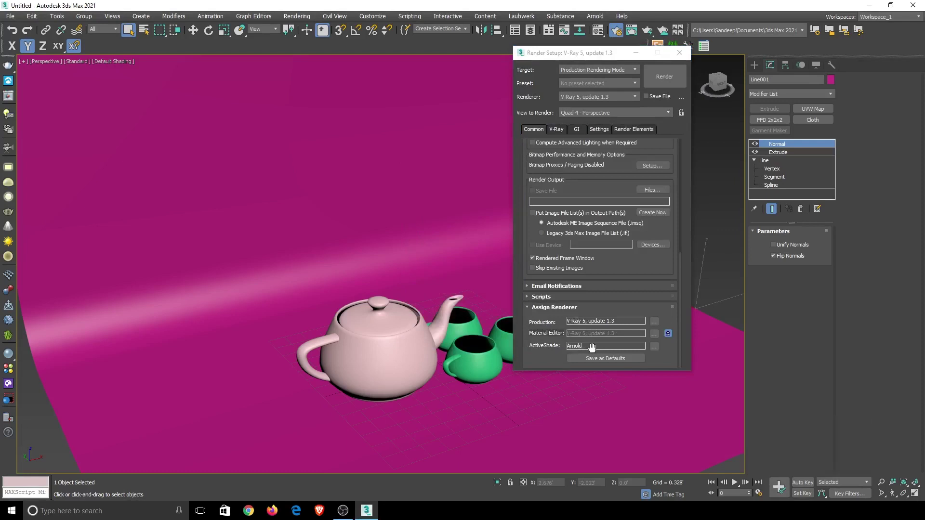
pyautogui.click(656, 351)
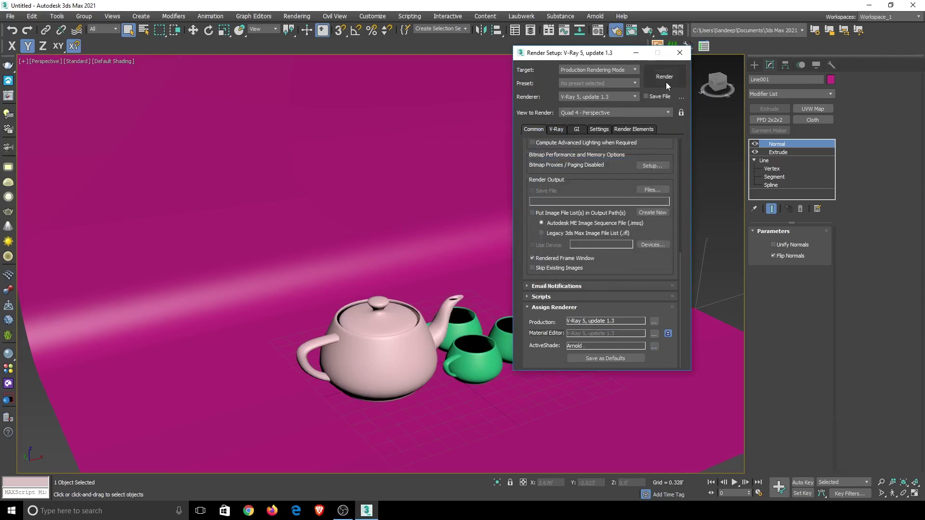
pyautogui.moveTo(685, 55); pyautogui.dragTo(8, 357)
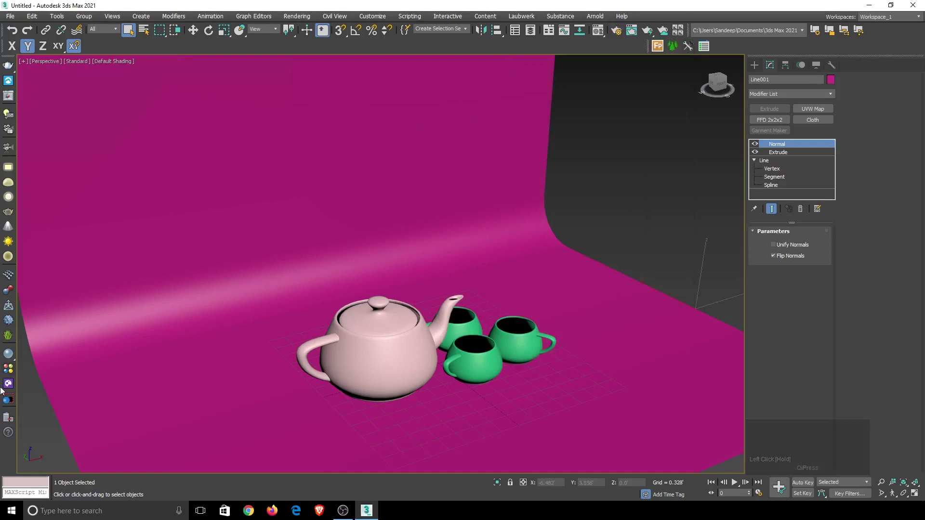
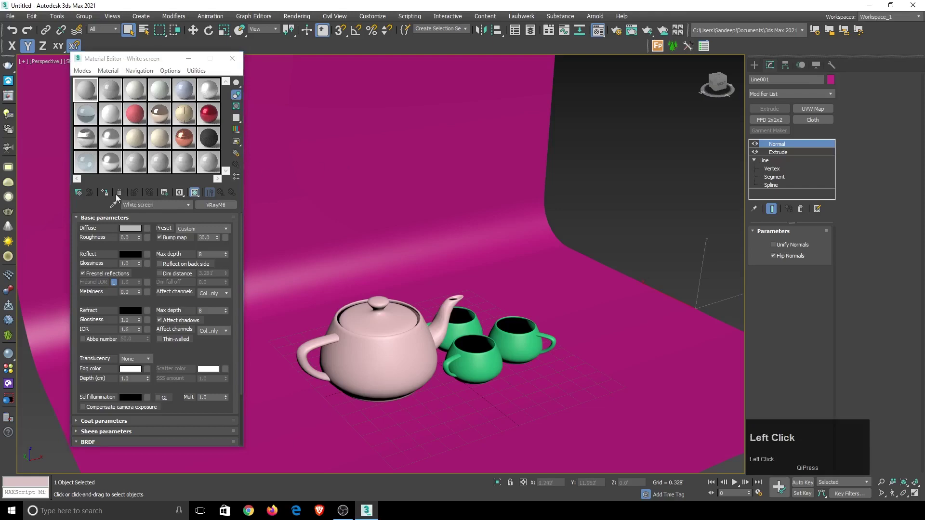
# Step: Assign the 'White screen' VRayMtl to the backdrop and adjust its diffuse colour
pyautogui.click(112, 195)
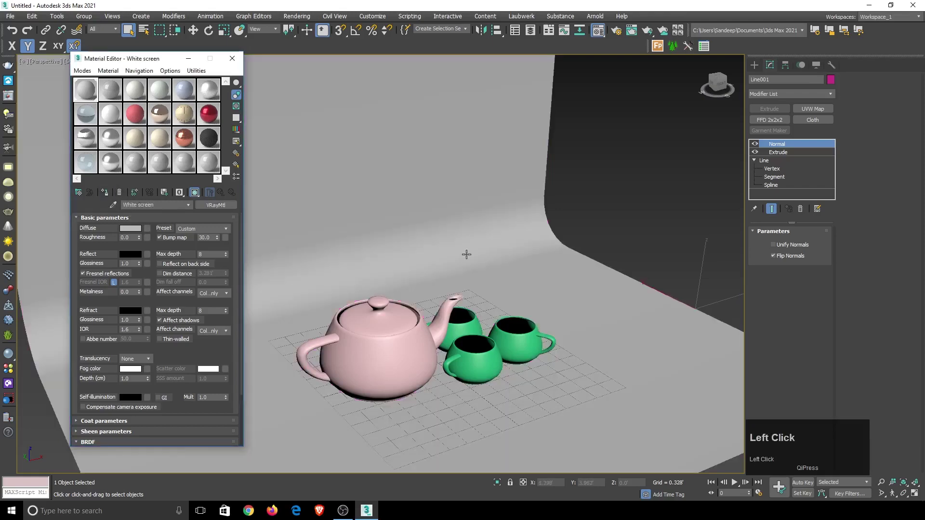
pyautogui.click(138, 230)
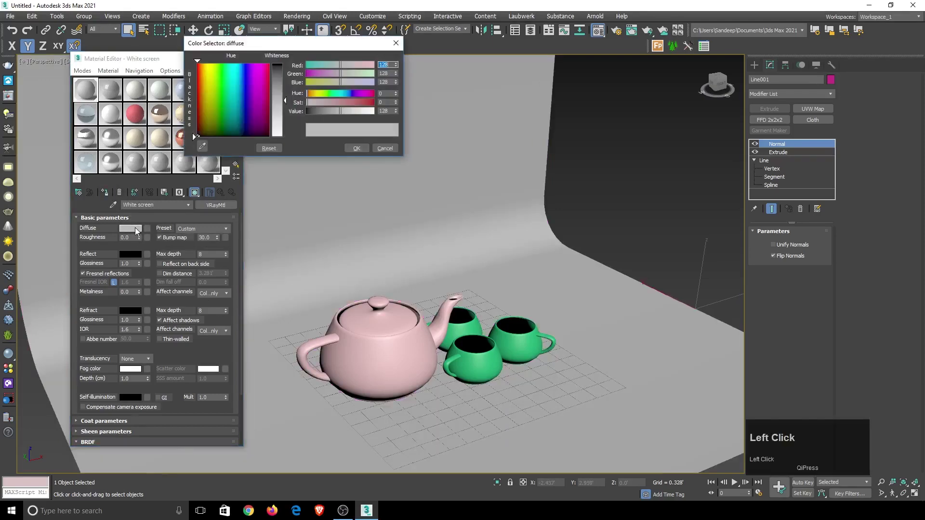
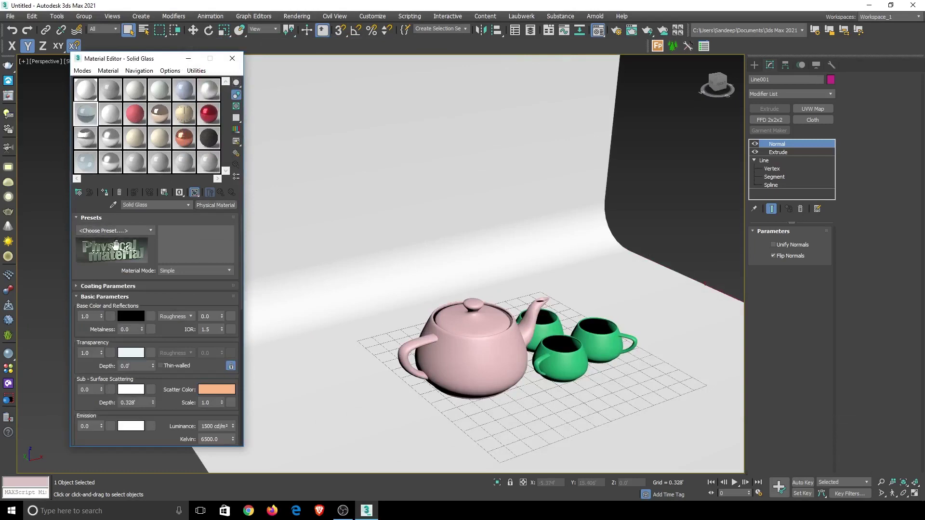
# Step: Make a new VRayMtl slot named 'Teapot' and assign it to the teapot
pyautogui.click(90, 117)
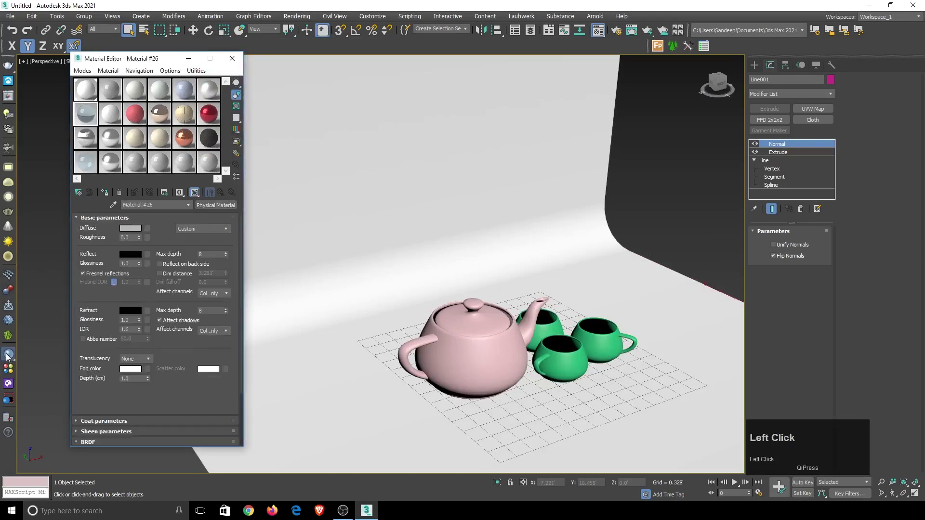
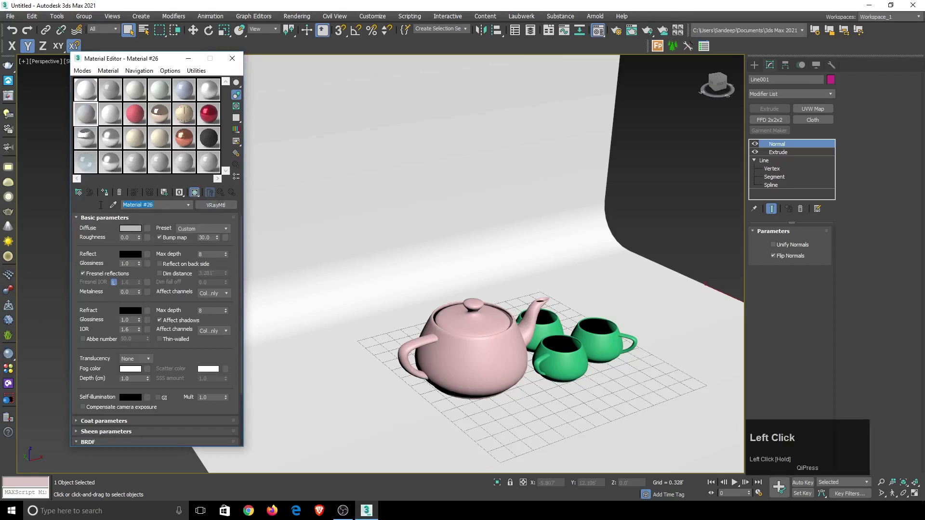
pyautogui.write('eapo')
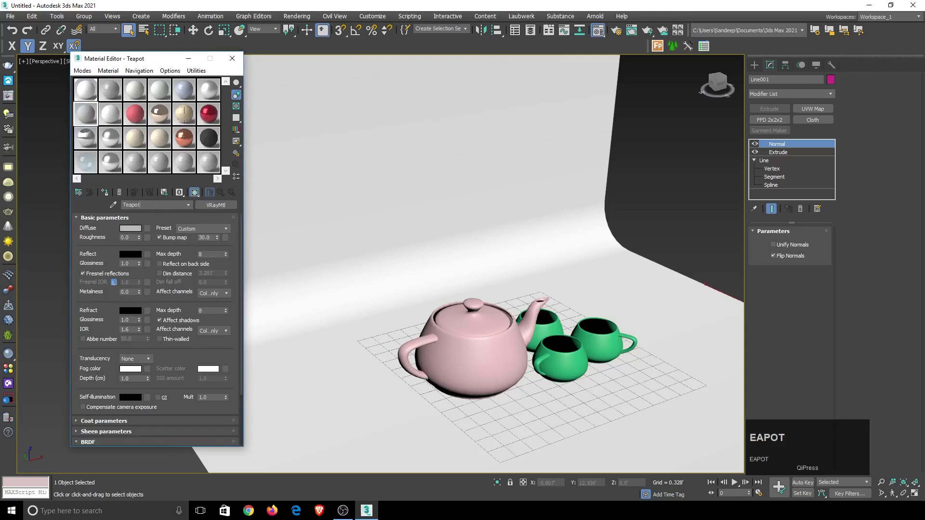
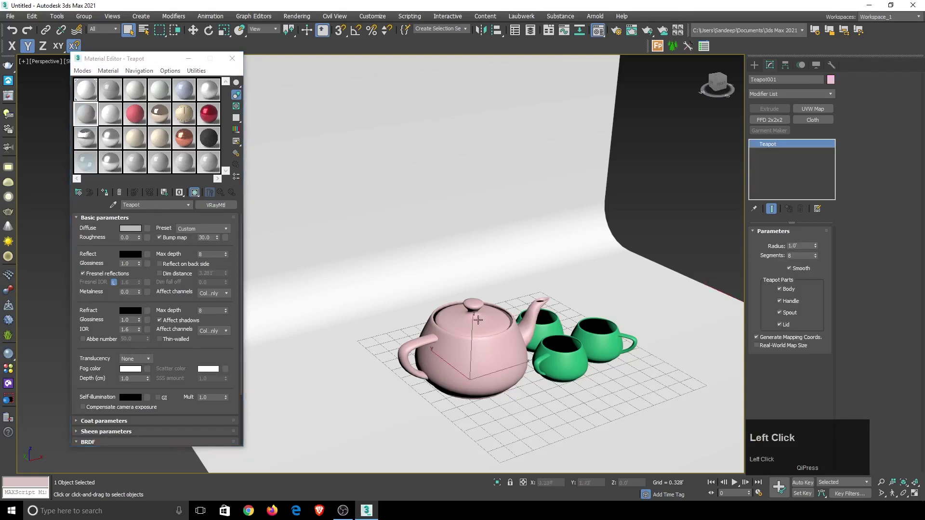
pyautogui.click(112, 196)
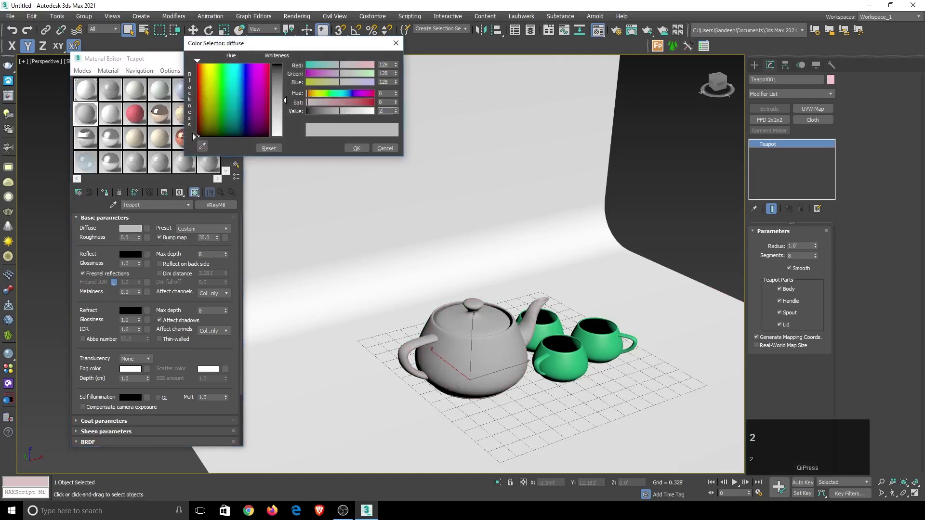
# Step: Set the Teapot material's diffuse to 245, reflection white and glossiness 0.9
pyautogui.write('24')
pyautogui.press('Return')
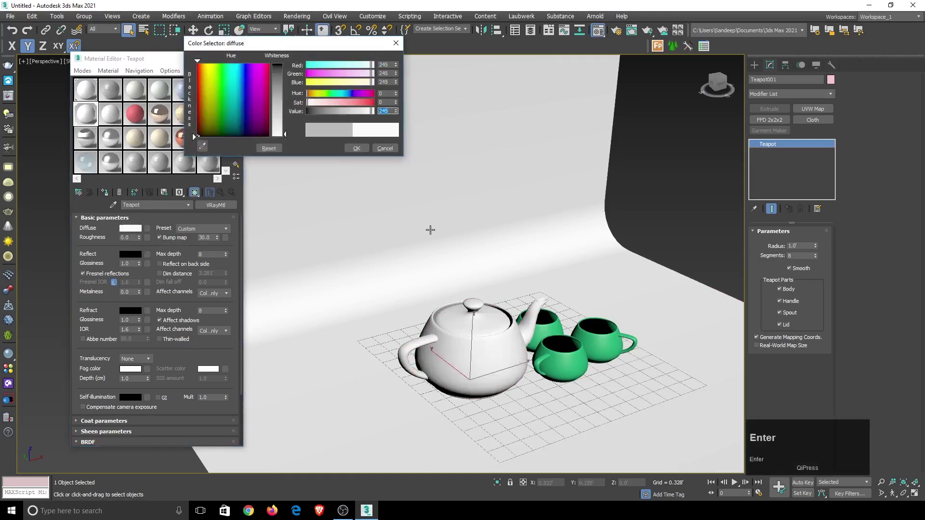
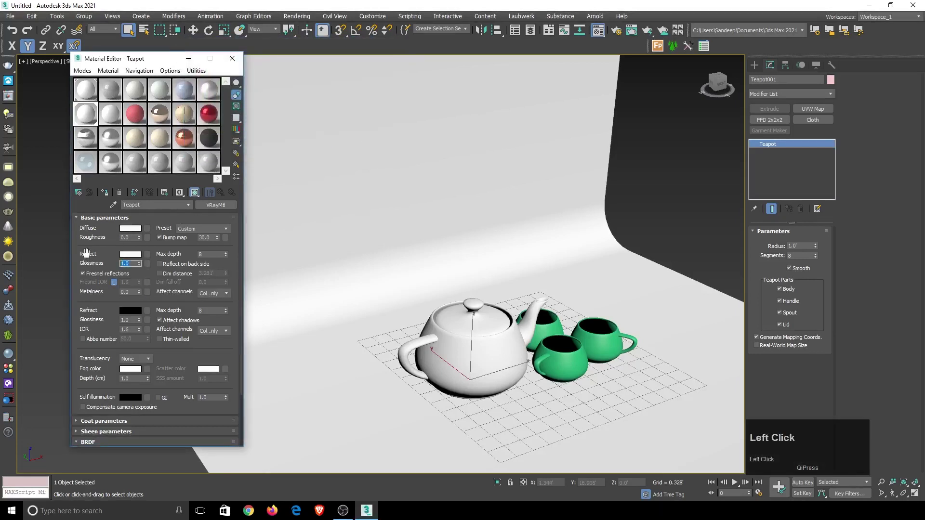
pyautogui.write('0.9')
pyautogui.press('Return')
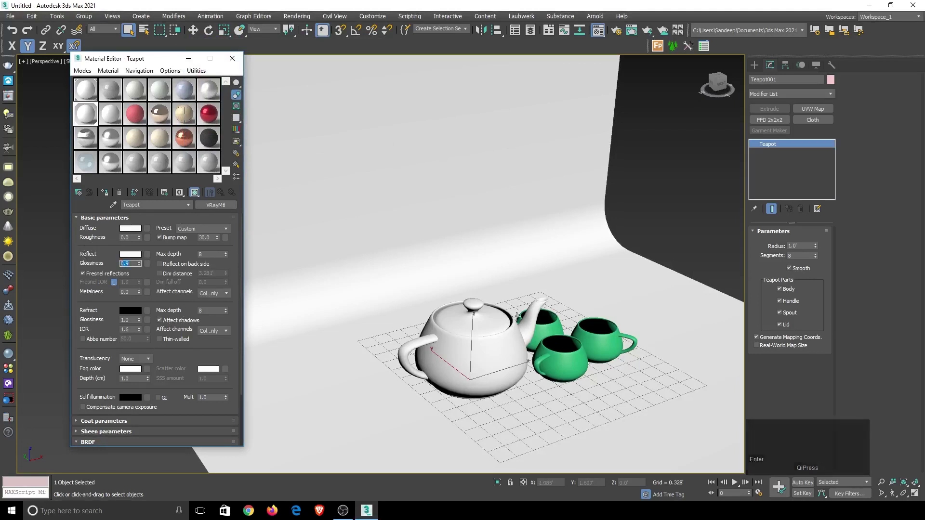
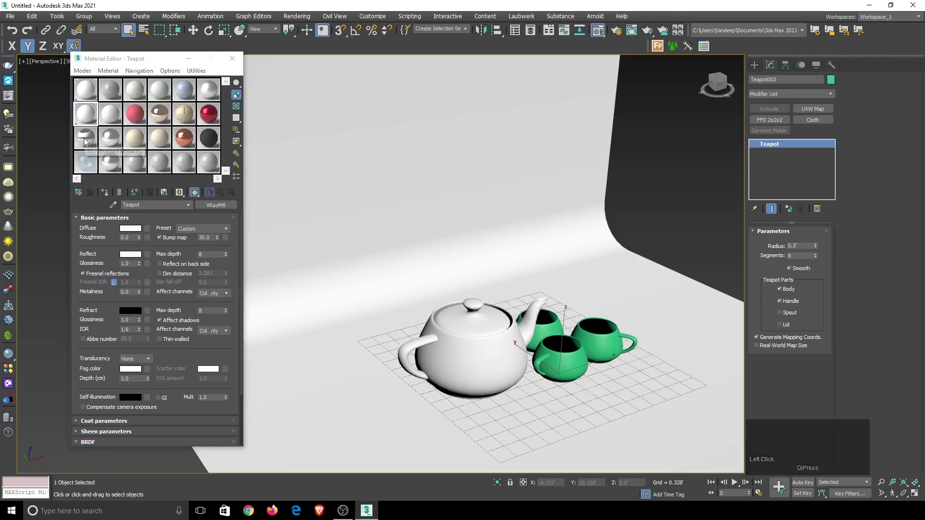
# Step: Give the cups a new VRayMtl slot with a white Diffuse colour
pyautogui.click(88, 140)
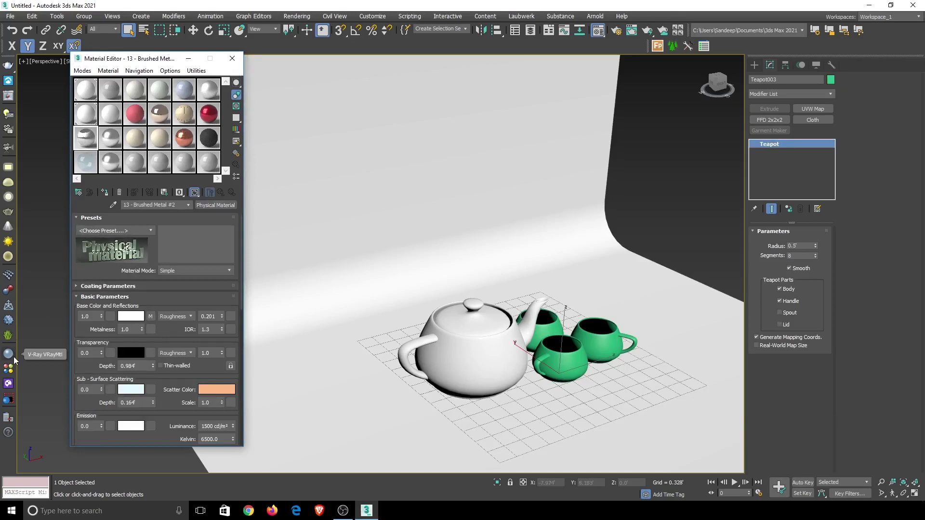
pyautogui.click(16, 360)
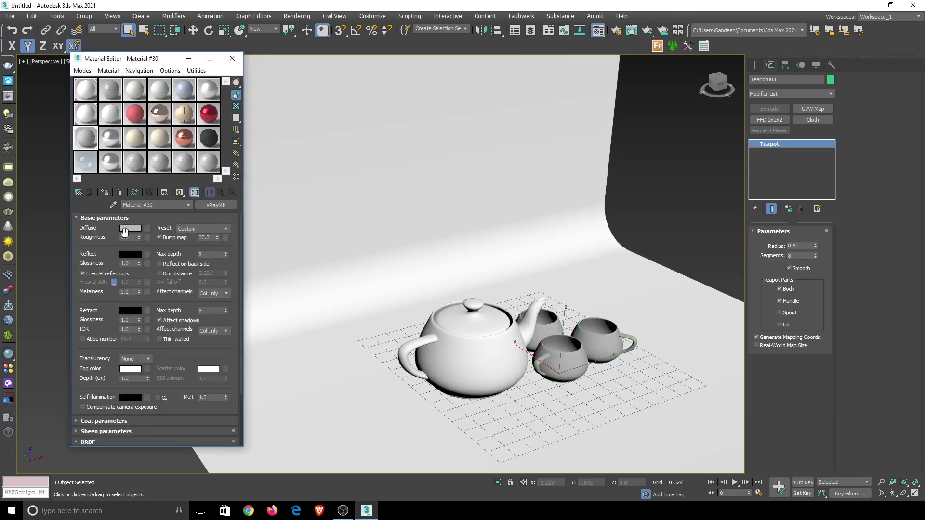
pyautogui.click(131, 232)
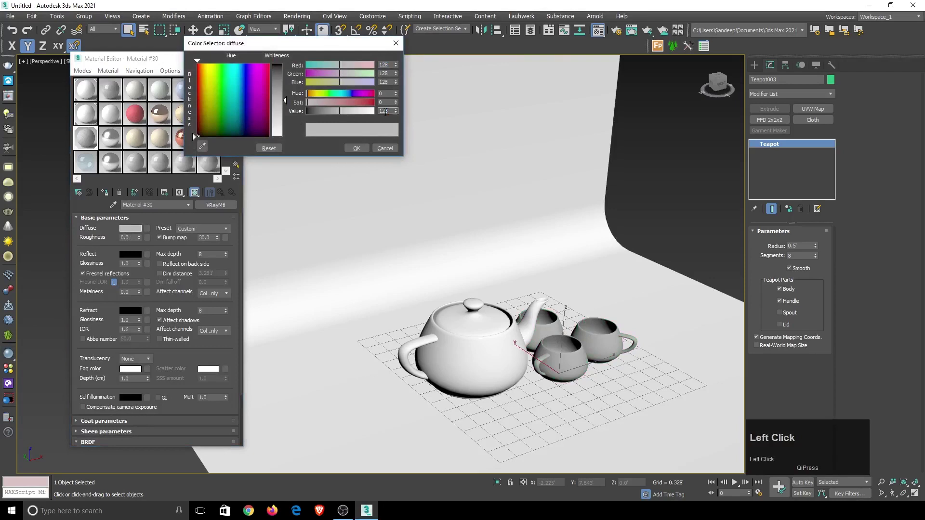
pyautogui.press('2')
pyautogui.press('Return')
# Step: Set the cup material's Reflect colour to white and Glossiness to 0.9
pyautogui.click(362, 151)
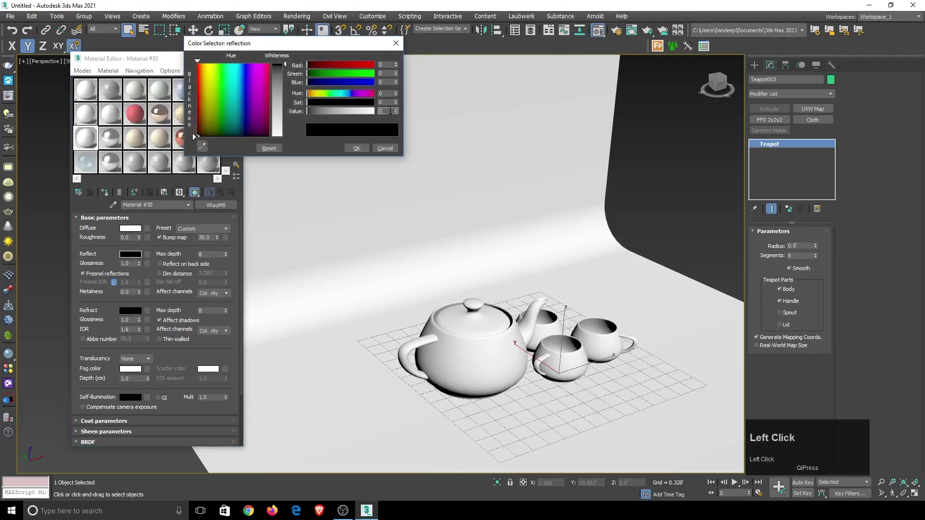
pyautogui.write('2')
pyautogui.press('Return')
pyautogui.moveTo(369, 150); pyautogui.dragTo(117, 261)
pyautogui.write('0.9')
pyautogui.press('Return')
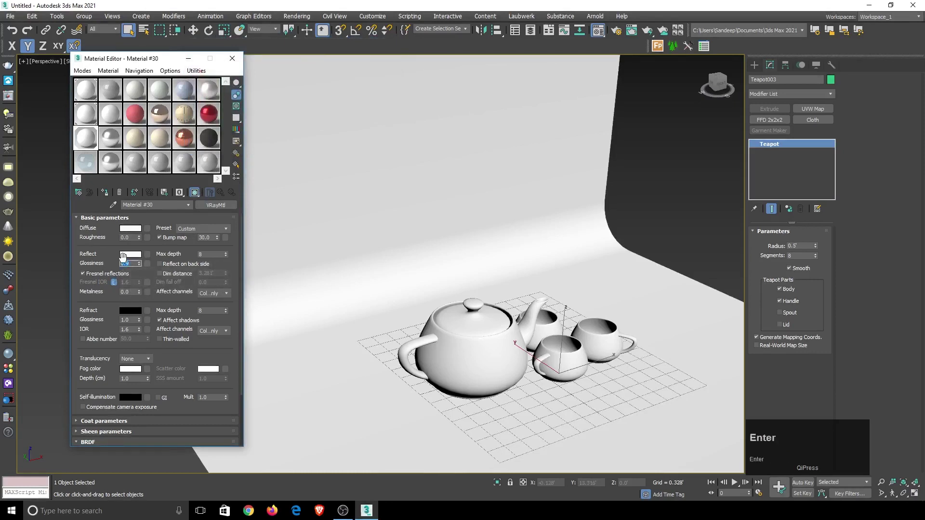
pyautogui.click(237, 62)
# Step: Switch to the Top view and start the Create panel for photometric lights
pyautogui.scroll(-3)
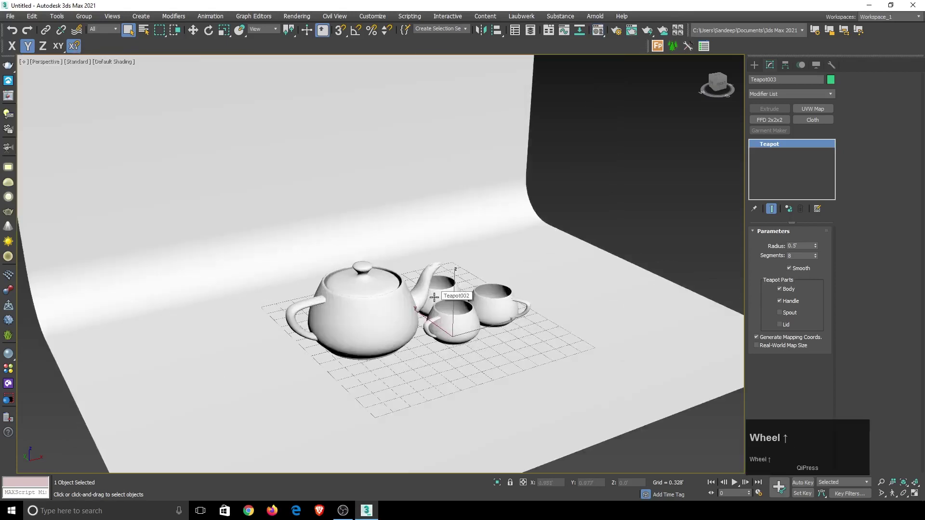
pyautogui.scroll(3)
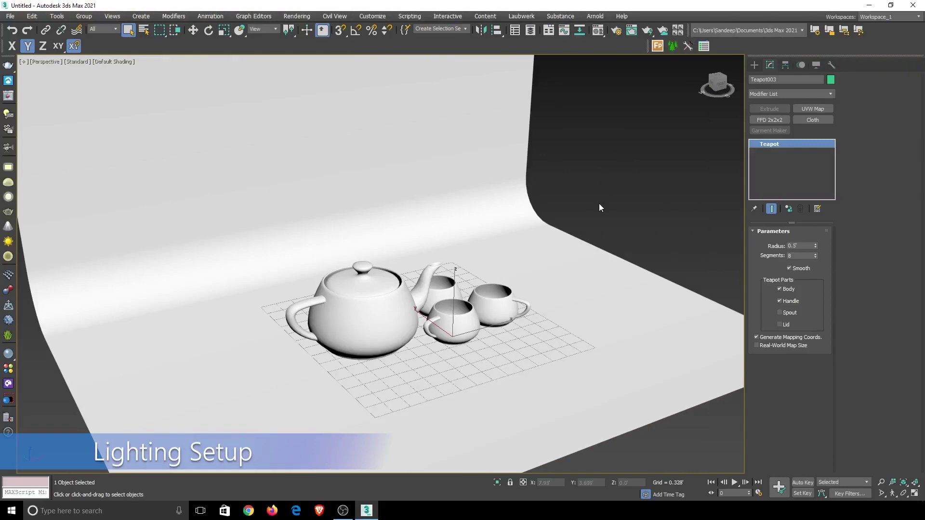
pyautogui.press('t')
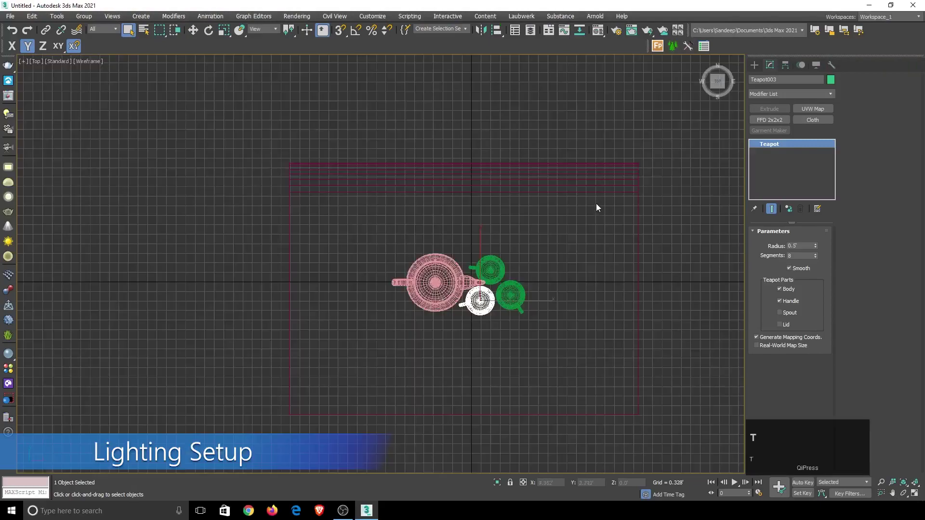
pyautogui.scroll(-3)
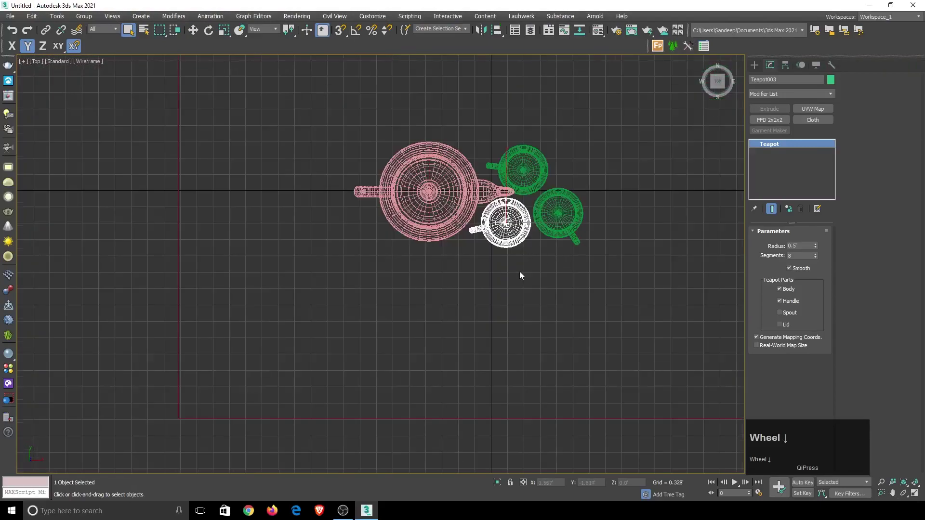
pyautogui.click(759, 69)
# Step: Create a VRay plane light dragged out over the teapot and cups
pyautogui.click(777, 85)
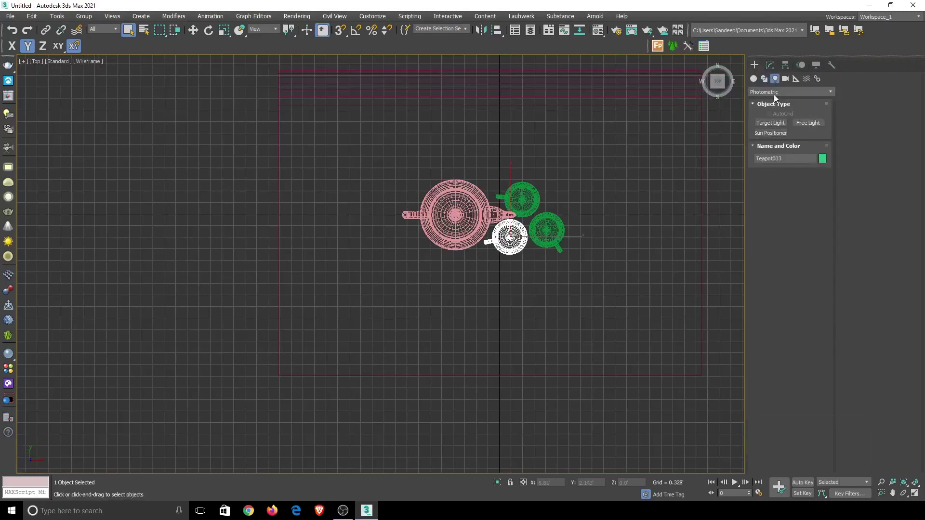
pyautogui.click(780, 97)
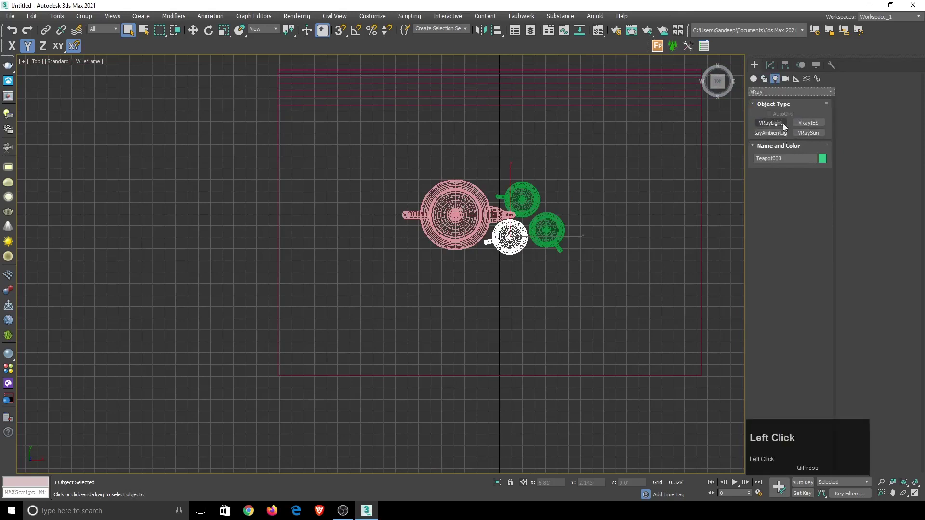
pyautogui.click(777, 130)
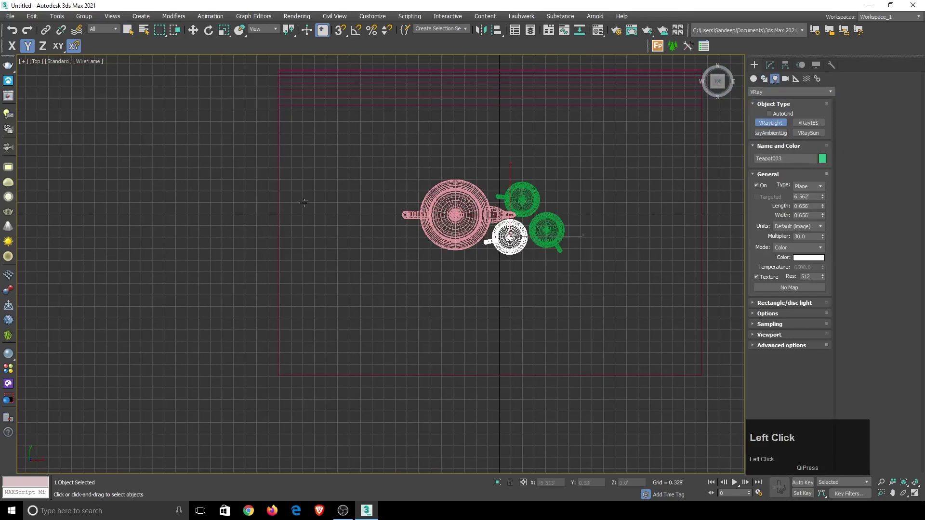
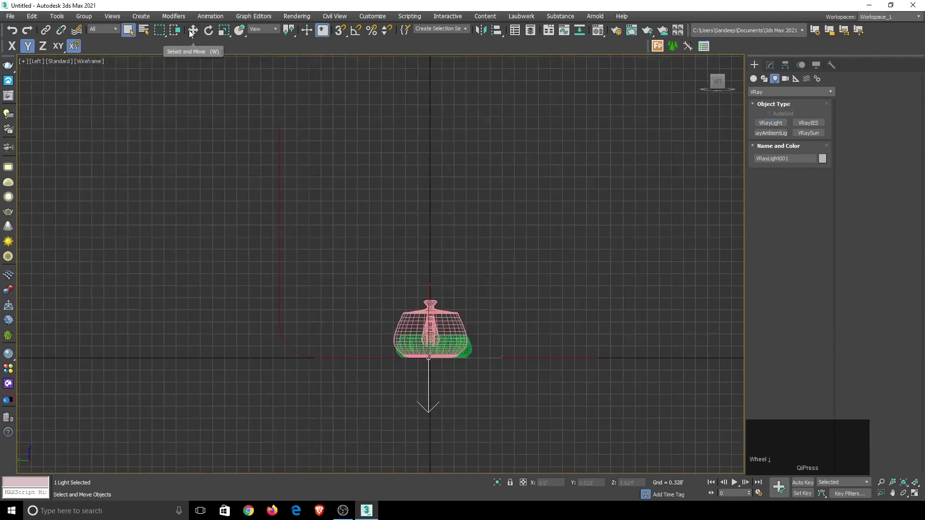
pyautogui.moveTo(191, 33); pyautogui.dragTo(414, 305)
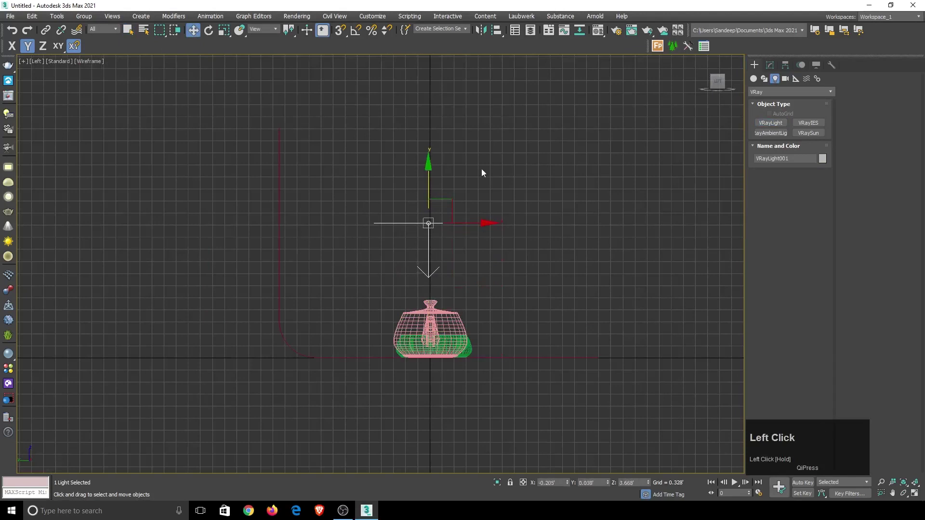
# Step: Raise the light above the scene and check it in perspective and top views
pyautogui.scroll(3)
pyautogui.moveTo(510, 147); pyautogui.dragTo(417, 195)
pyautogui.scroll(-3)
pyautogui.press('p')
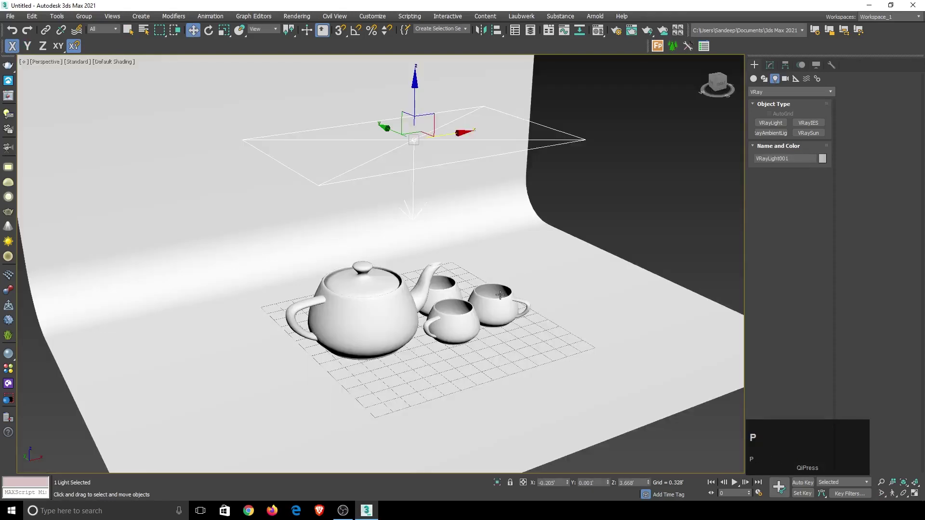
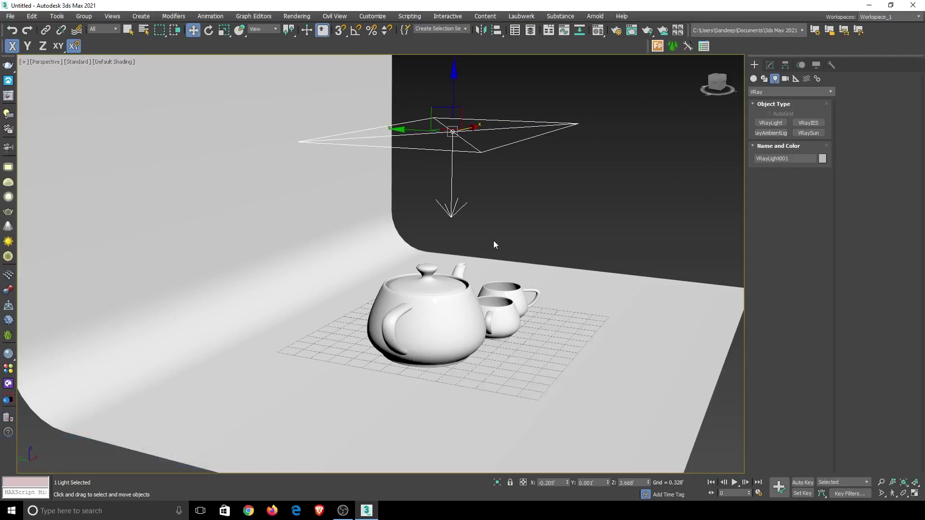
pyautogui.press('t')
pyautogui.scroll(-3)
# Step: Create a VRay physical camera aimed toward the teapot in the Top view
pyautogui.click(789, 79)
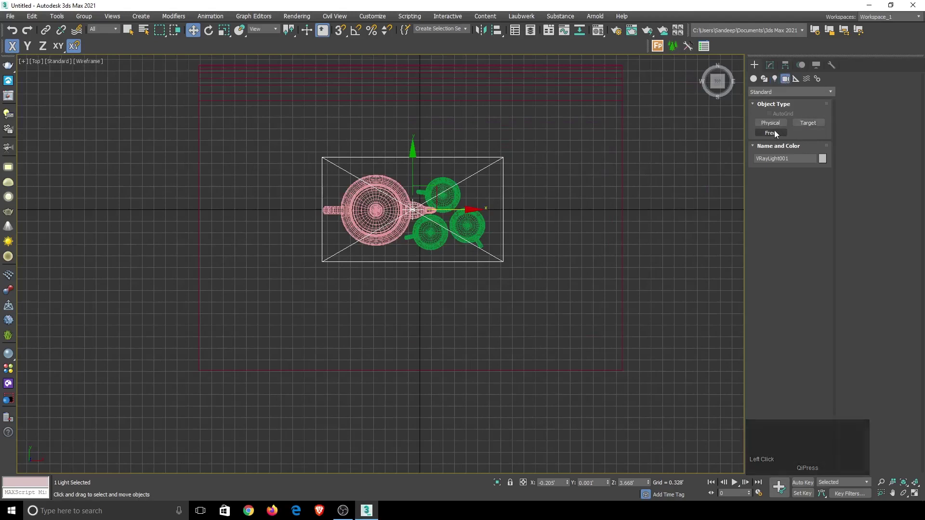
pyautogui.click(771, 93)
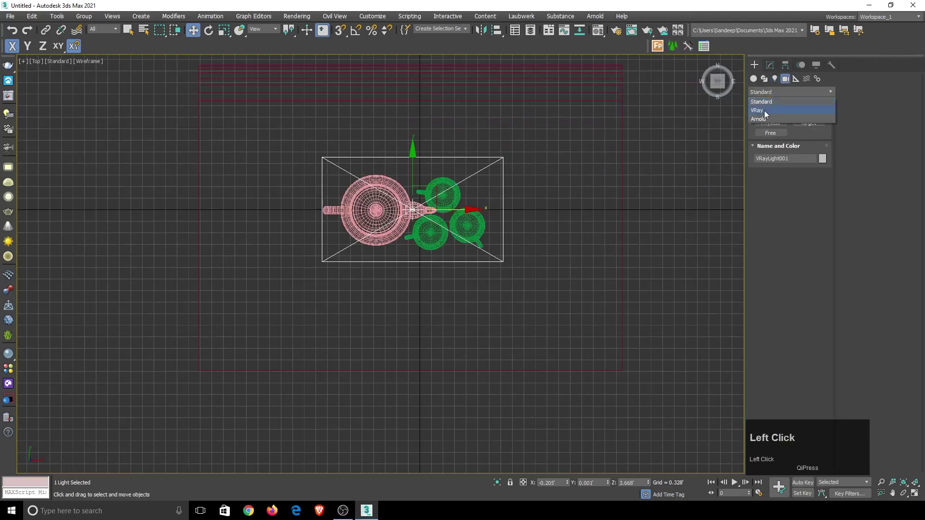
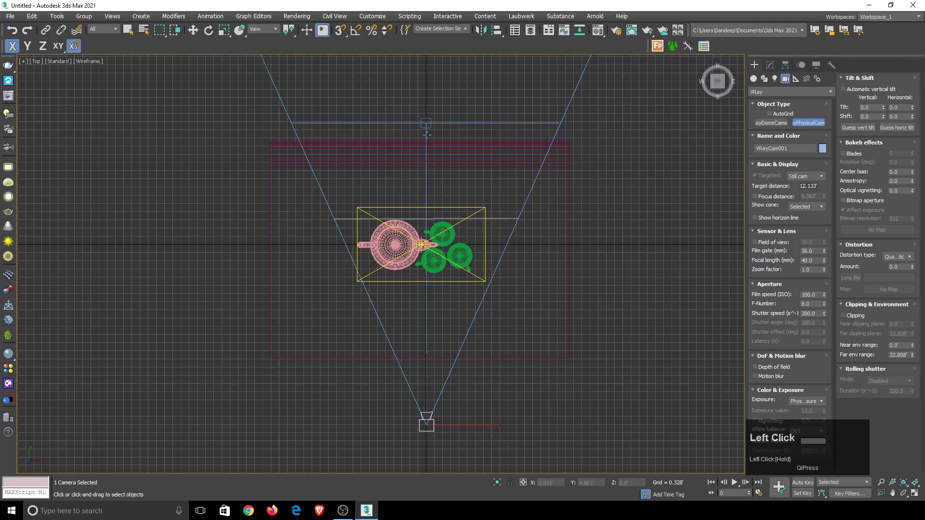
pyautogui.scroll(-3)
pyautogui.click(776, 69)
# Step: Raise the camera target to a Z height of 1.5
pyautogui.scroll(-3)
pyautogui.scroll(3)
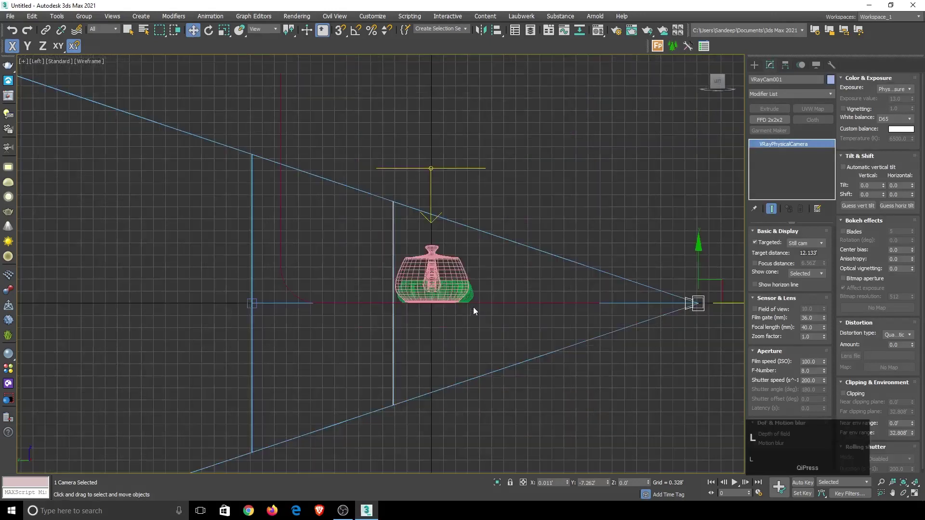
pyautogui.scroll(-3)
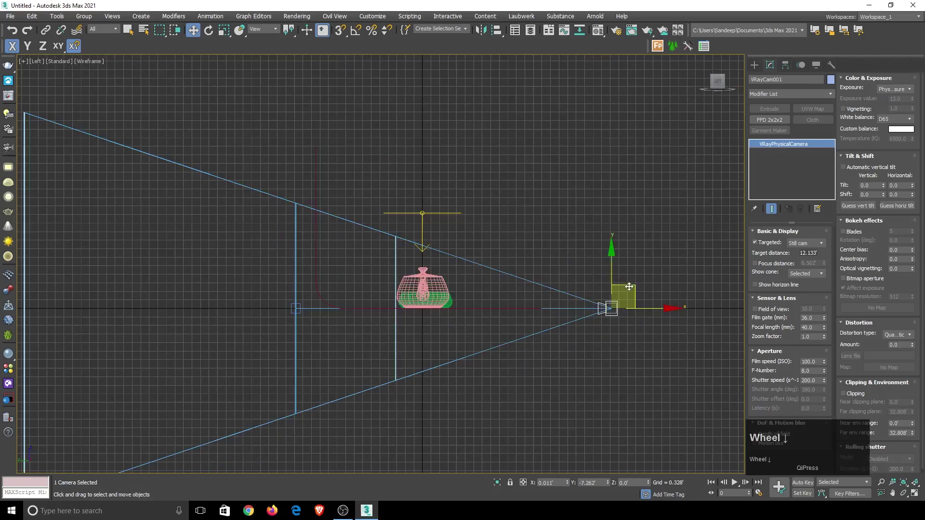
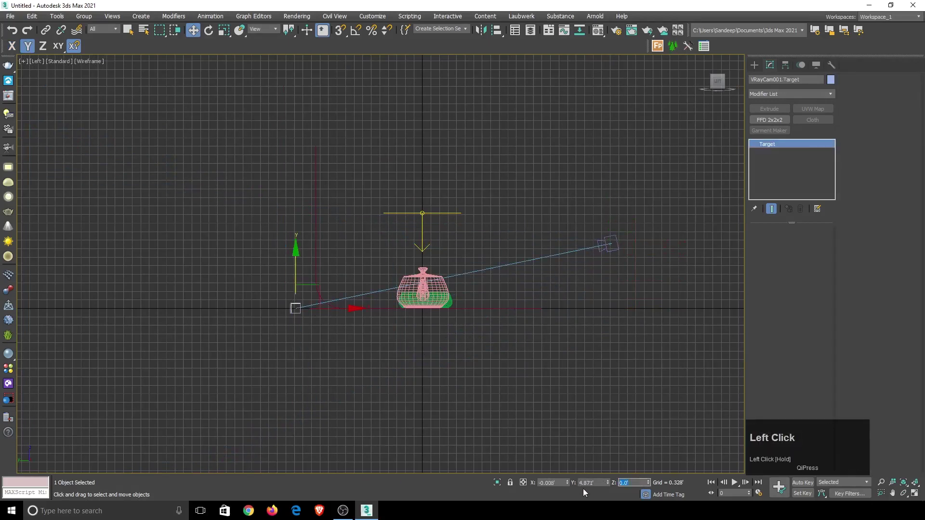
pyautogui.write('1')
pyautogui.press('Return')
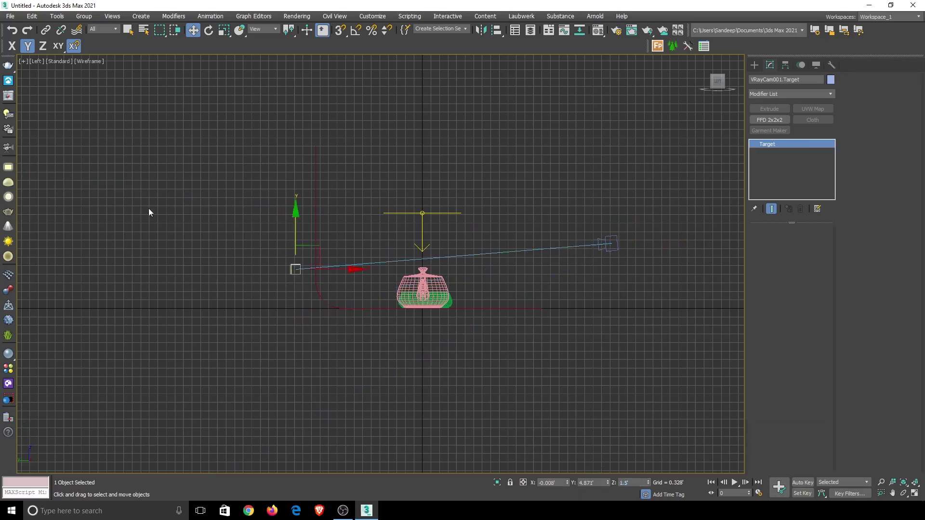
# Step: Look through VRayCam001 with Show Safe Frames outlining the render frame
pyautogui.click(42, 65)
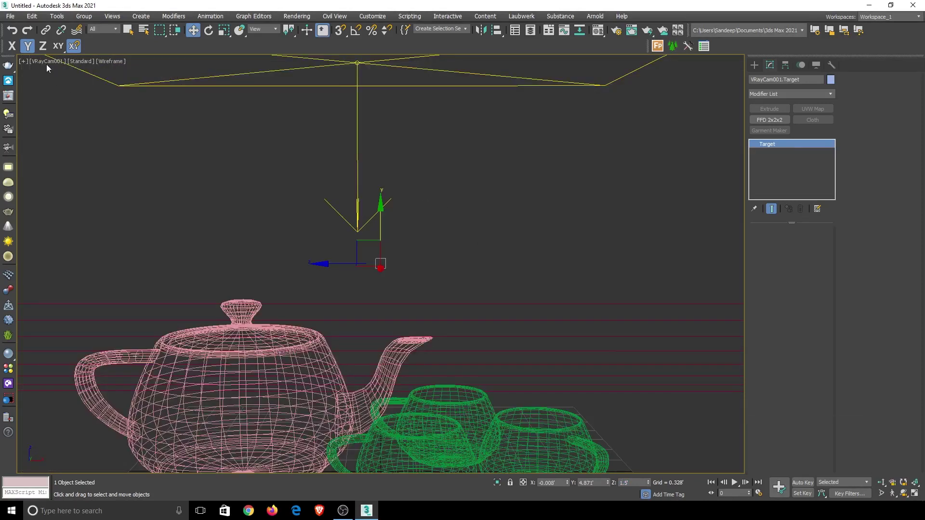
pyautogui.click(50, 65)
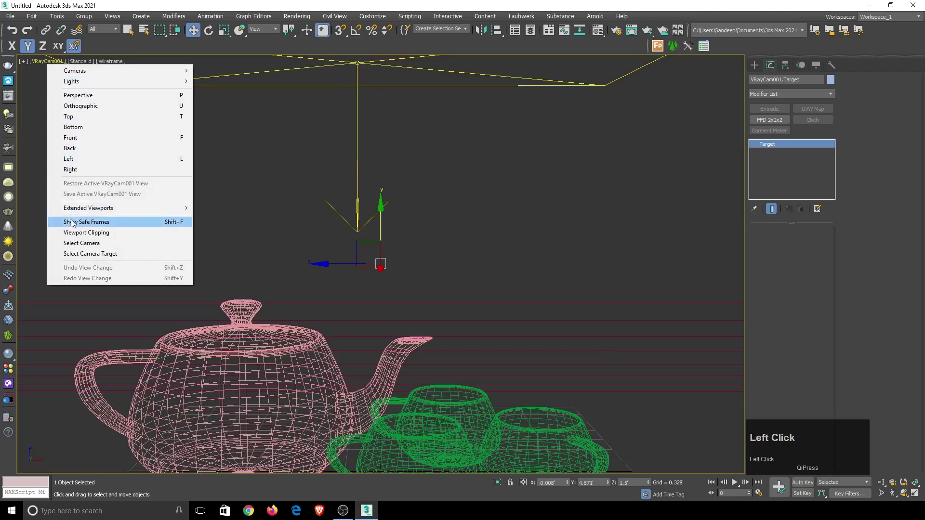
pyautogui.click(126, 224)
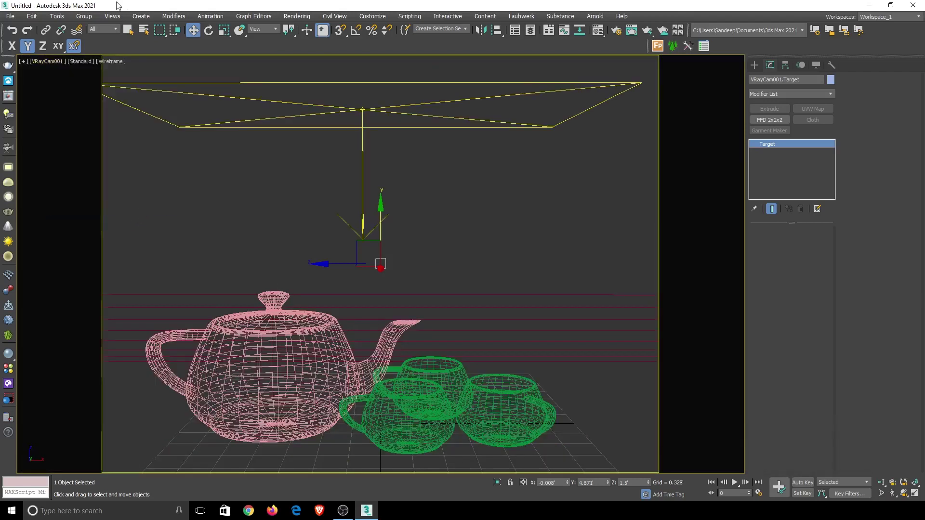
# Step: Set Default Shading and centre the teapot, cups and light within the frame
pyautogui.click(114, 63)
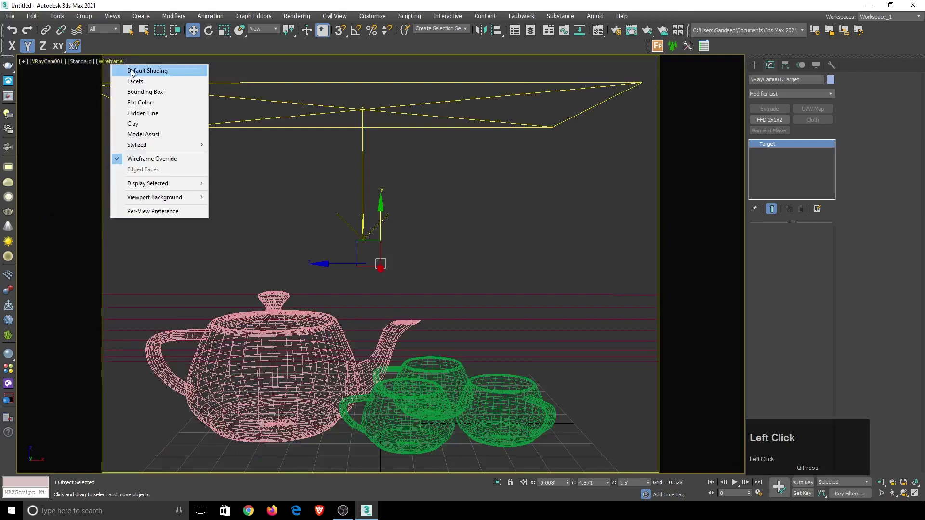
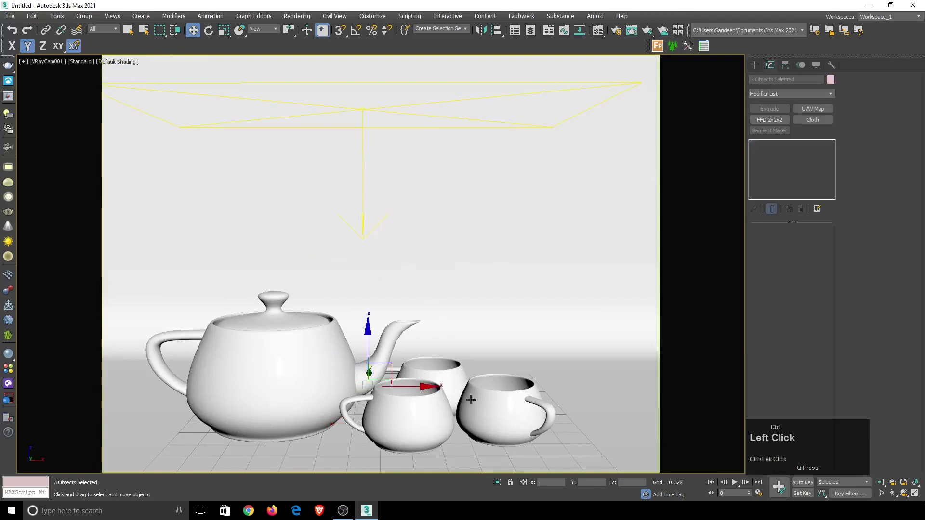
pyautogui.press('F3')
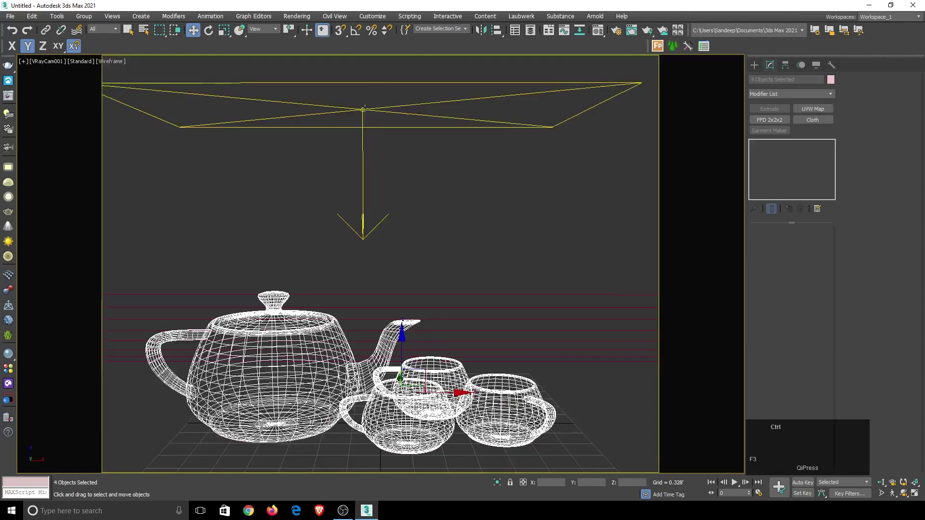
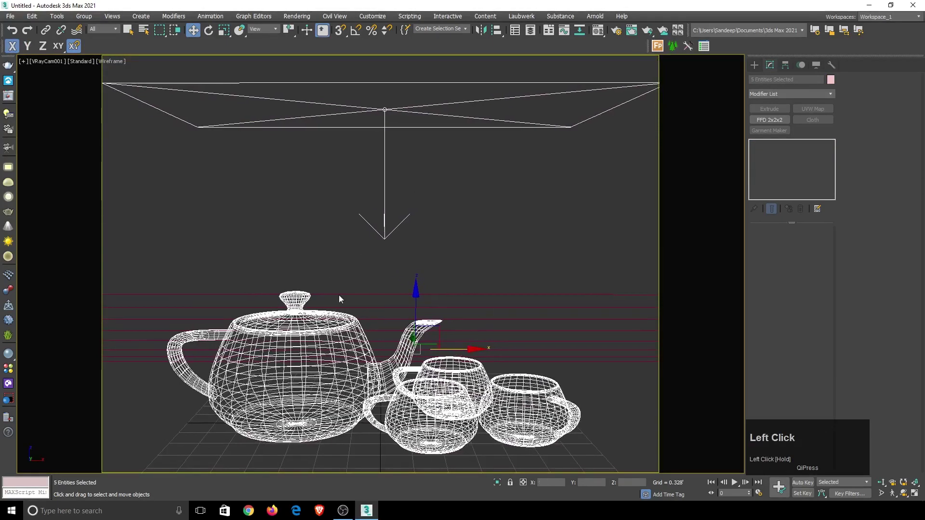
pyautogui.press('F3')
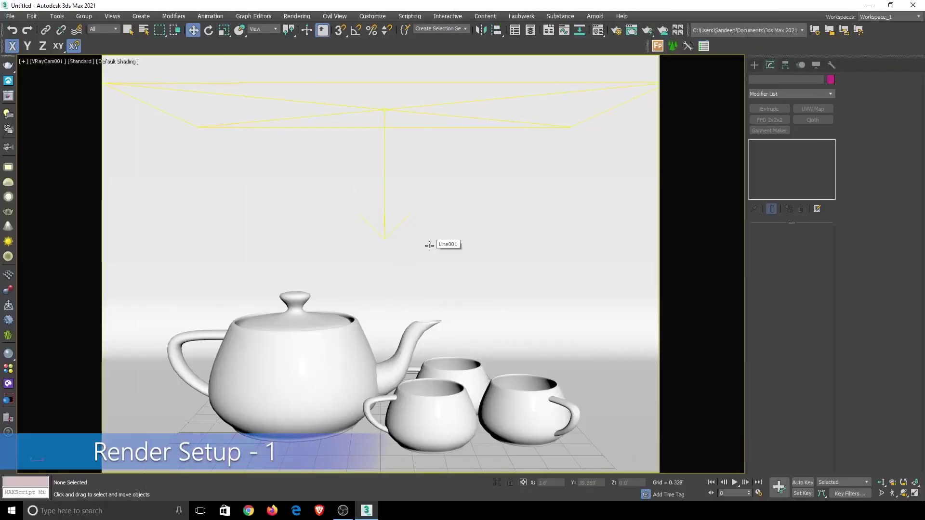
# Step: Bring up Render Setup's V-Ray frame buffer rollout, then its GI settings
pyautogui.press('F3')
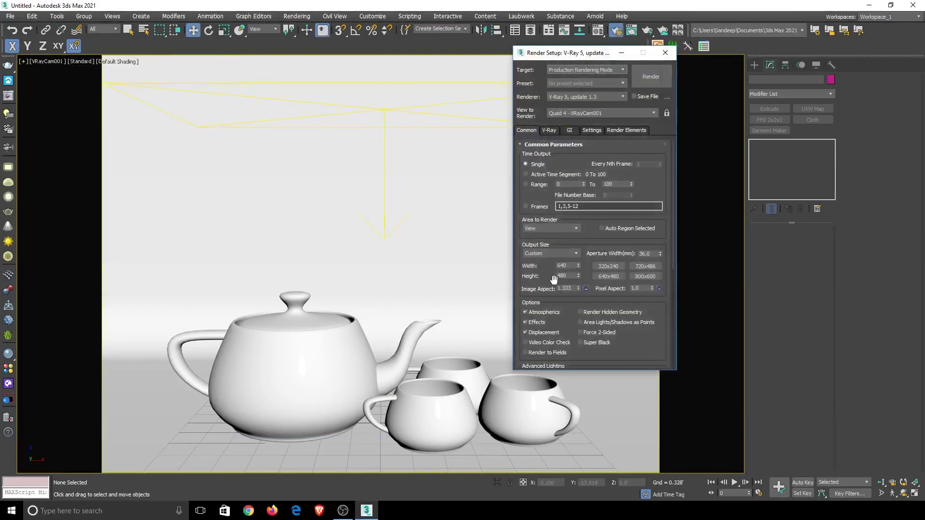
pyautogui.click(557, 133)
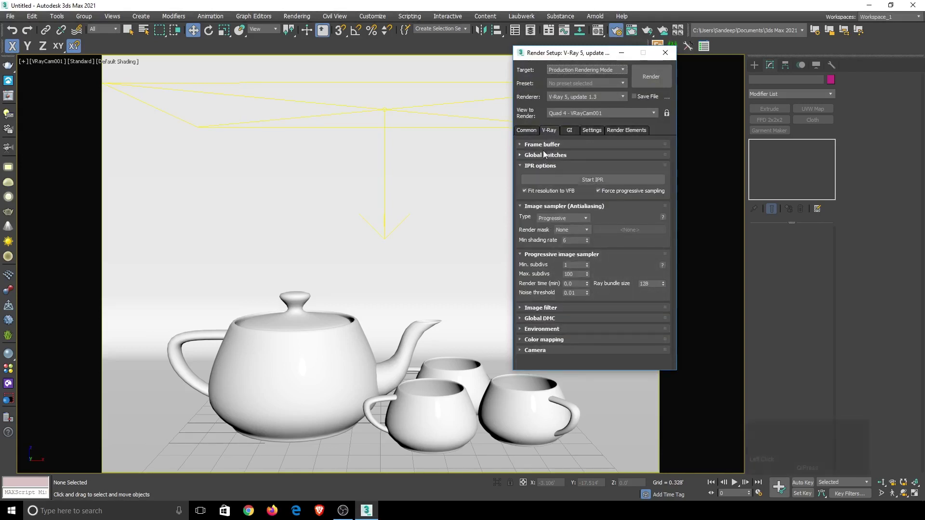
pyautogui.click(547, 148)
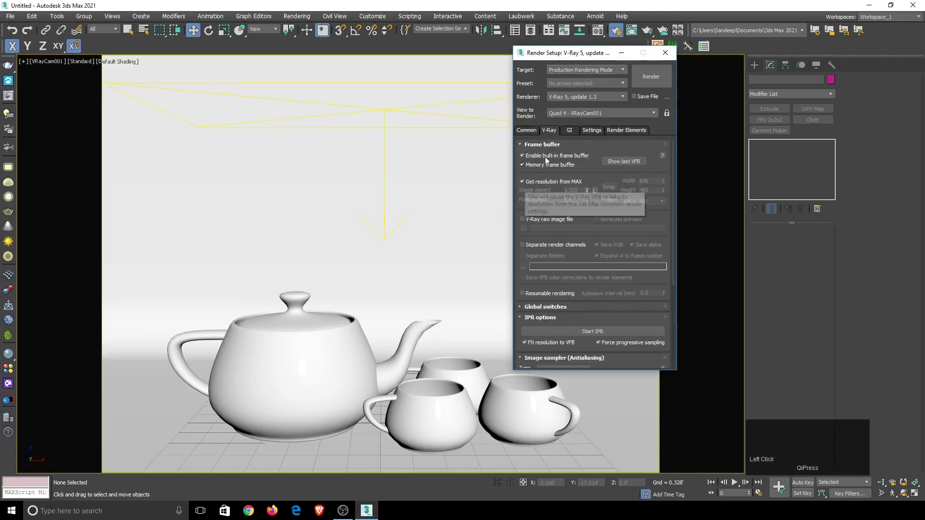
pyautogui.scroll(-3)
pyautogui.click(550, 333)
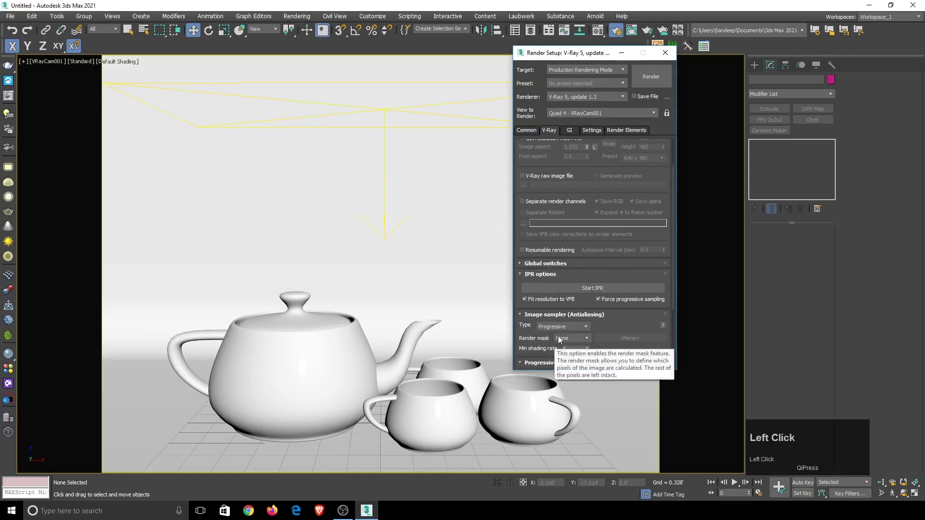
pyautogui.click(570, 131)
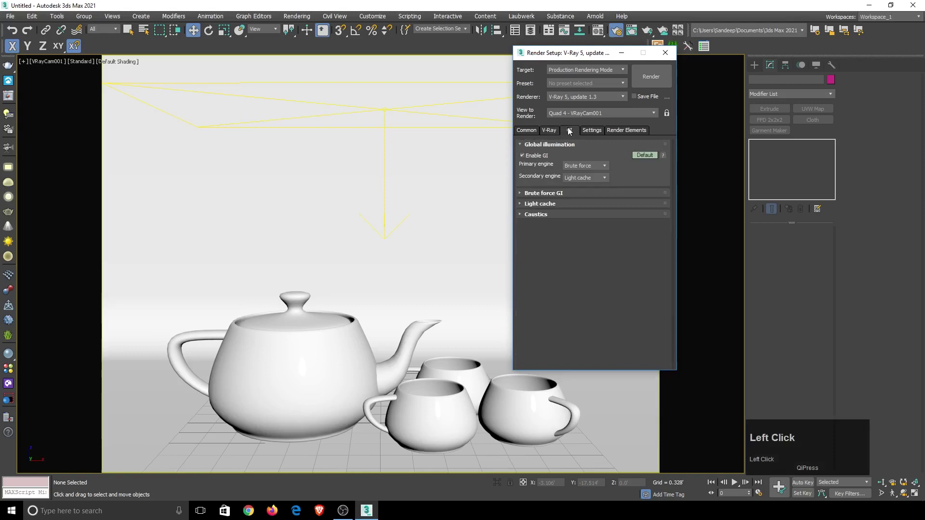
# Step: Use irradiance map on the Low preset and lower Light cache Subdivs to 600
pyautogui.click(571, 171)
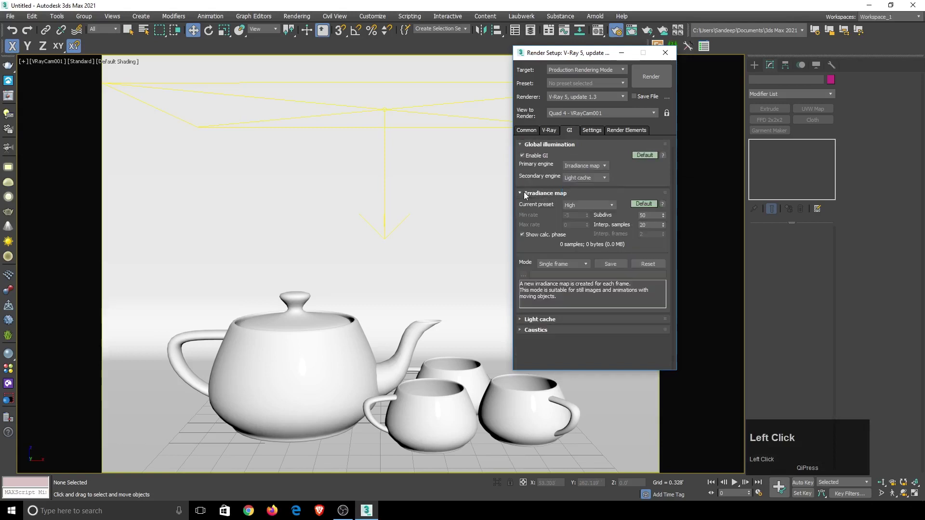
pyautogui.click(607, 211)
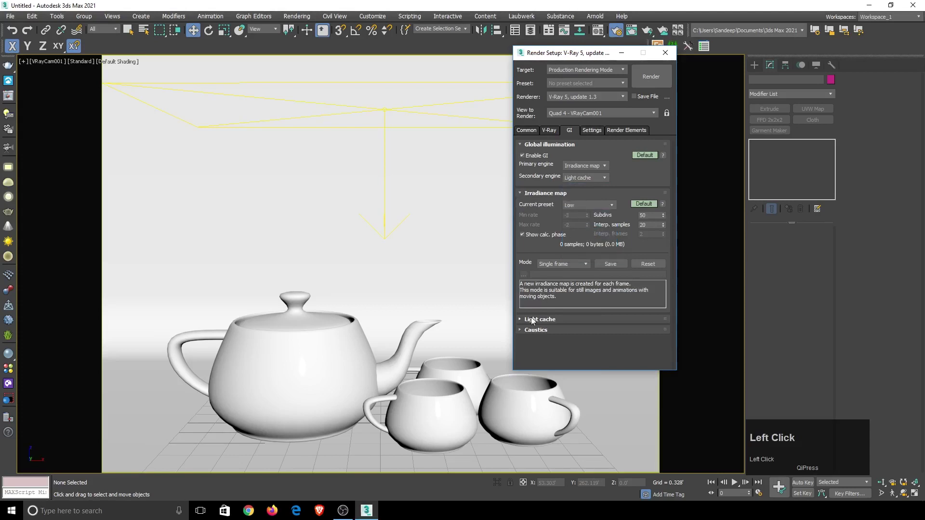
pyautogui.scroll(-3)
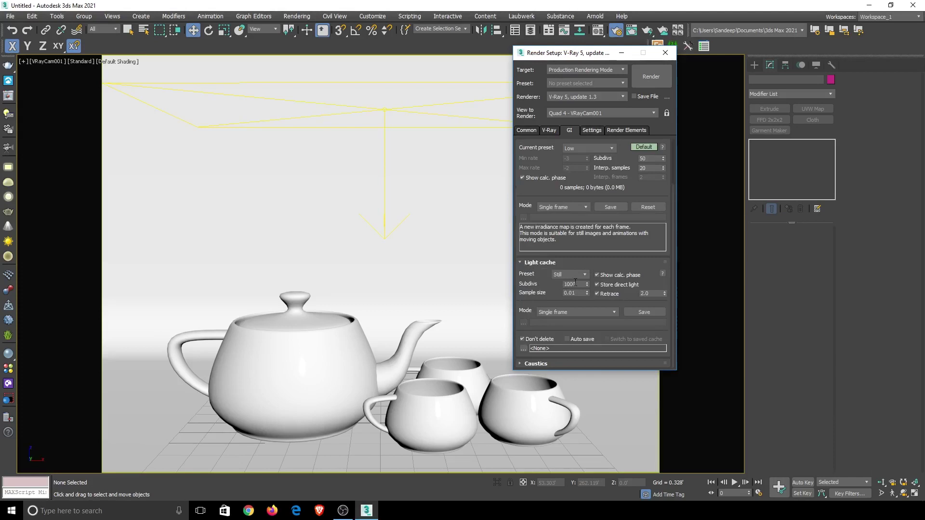
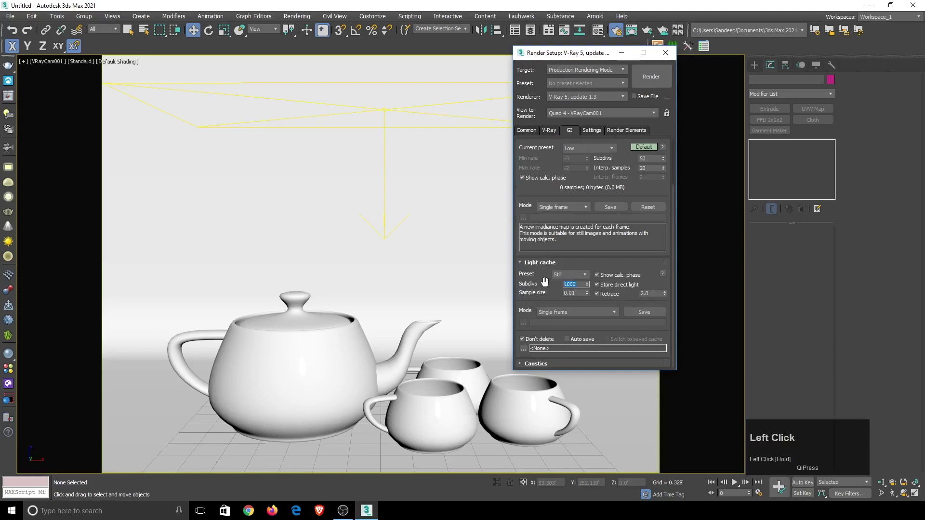
pyautogui.write('6')
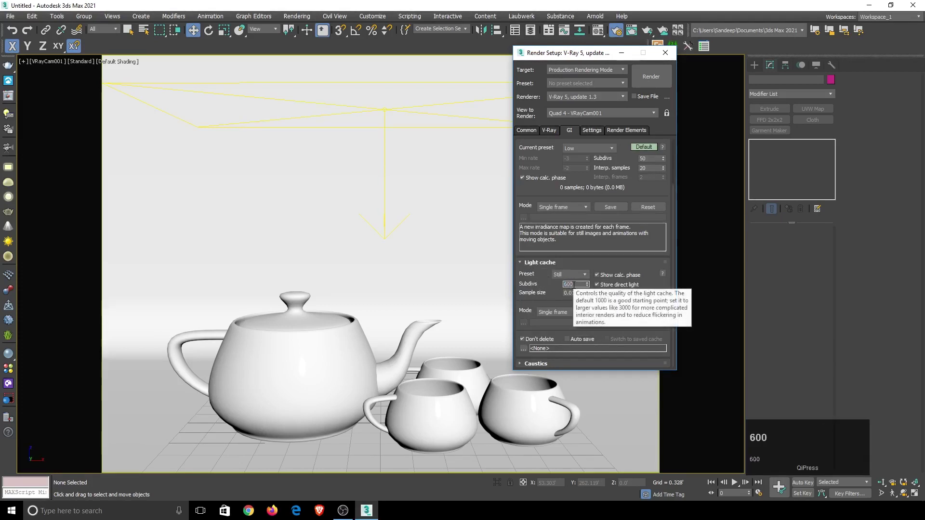
pyautogui.write('00')
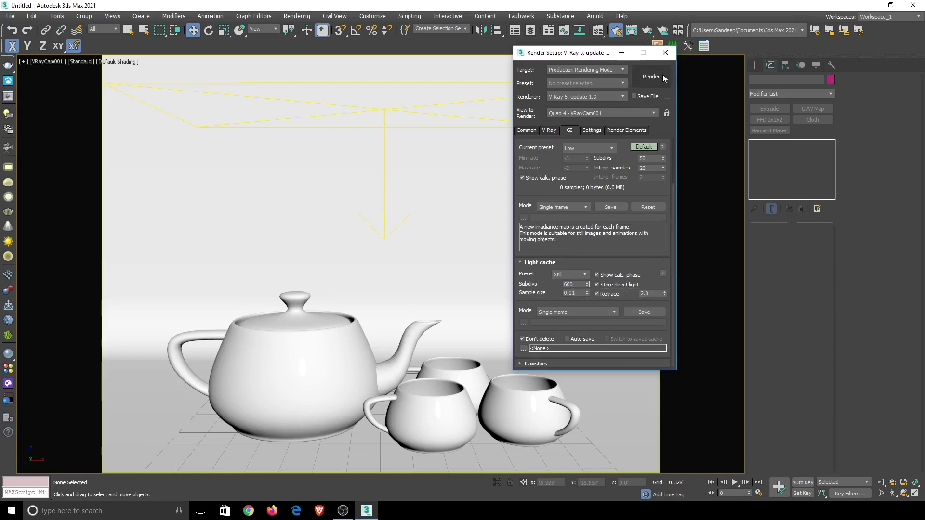
# Step: Let the grey test render finish and close the V-Ray Frame Buffer
pyautogui.click(664, 78)
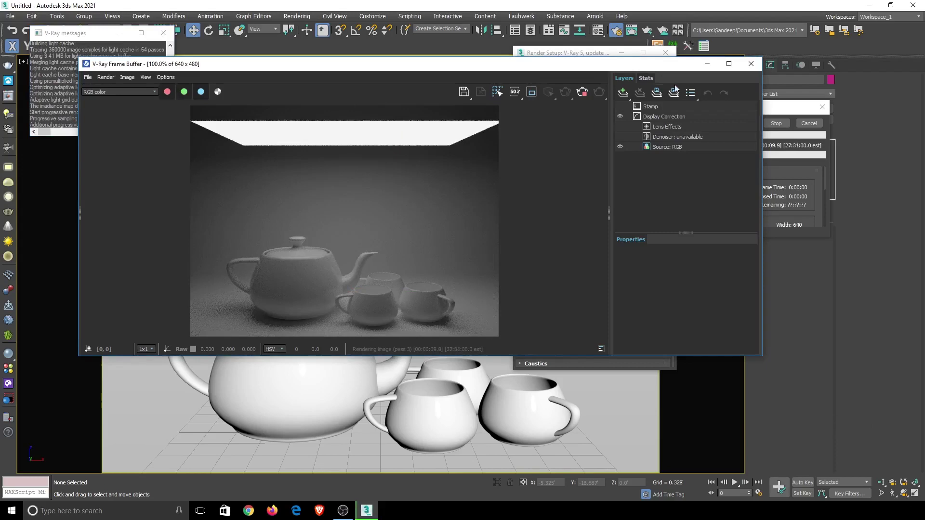
pyautogui.click(784, 97)
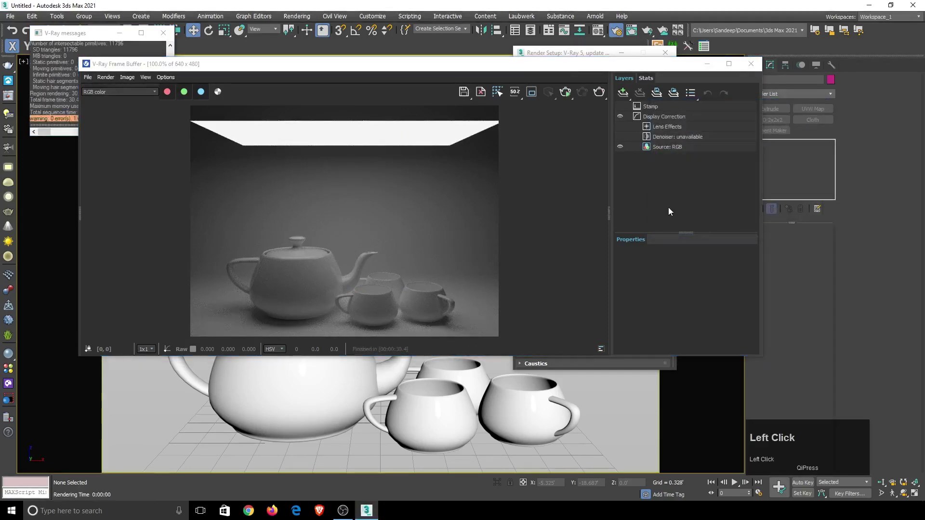
pyautogui.click(758, 68)
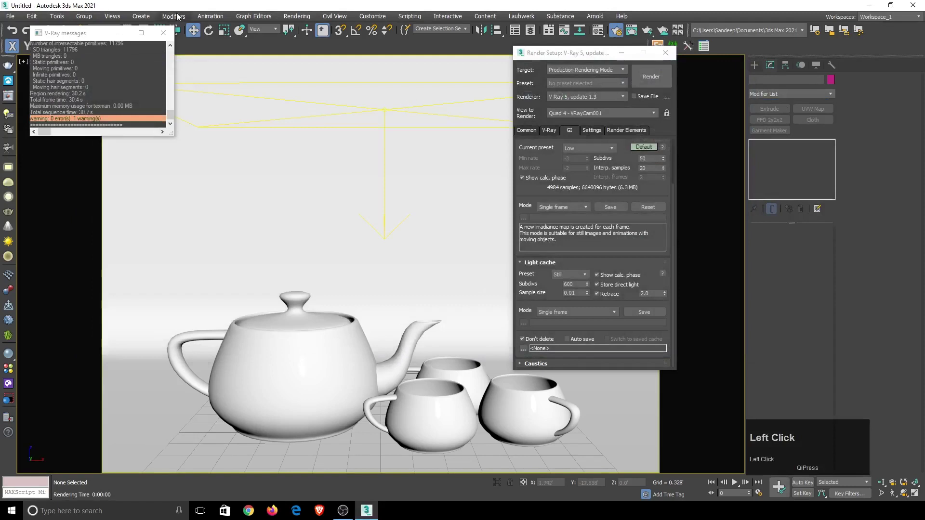
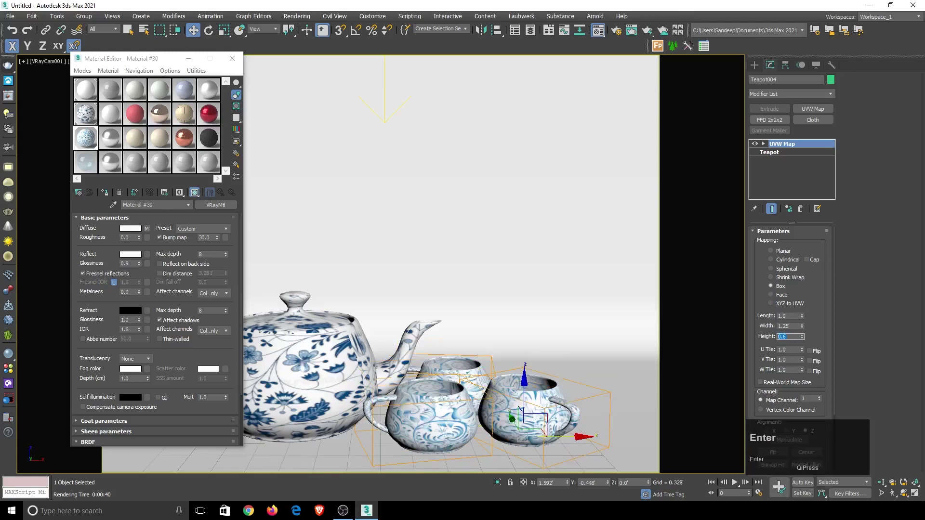
# Step: Set the cup's UVW Map height to 0.8 and close the material editor
pyautogui.write('0')
pyautogui.write('.8')
pyautogui.press('Return')
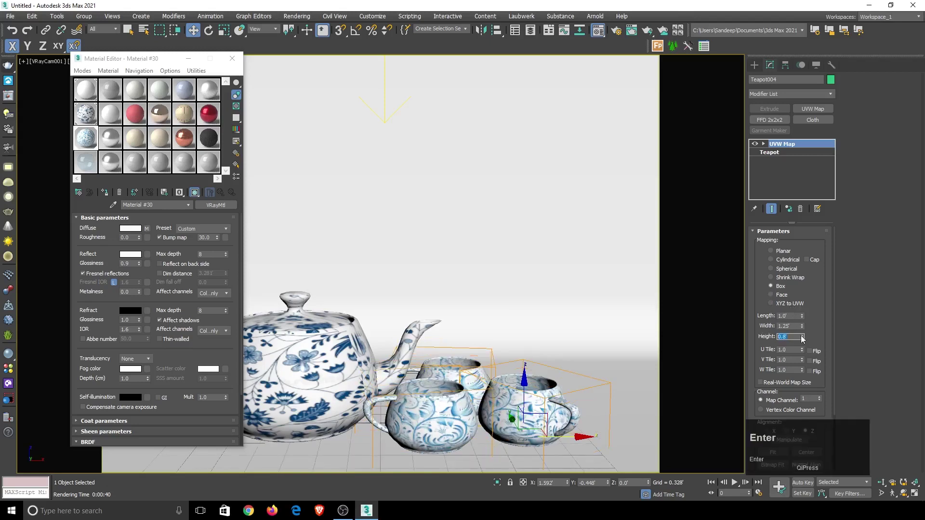
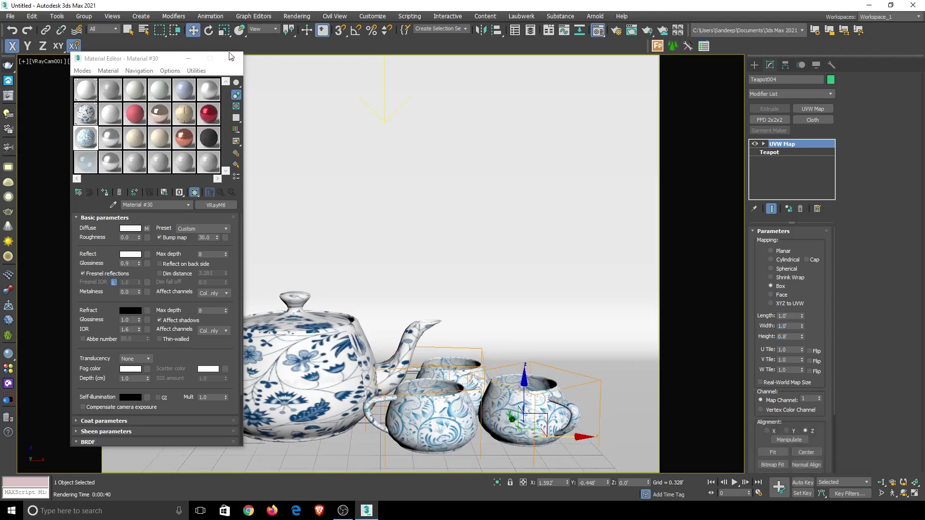
pyautogui.click(236, 61)
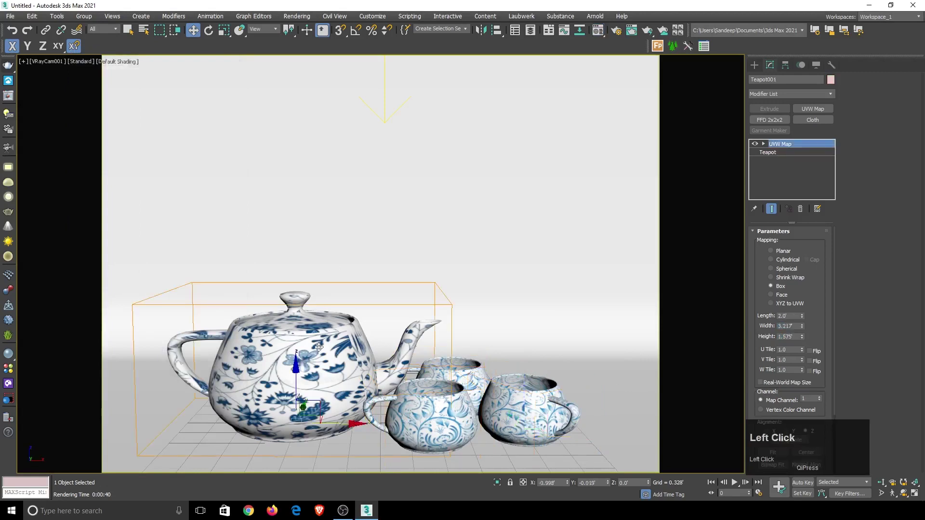
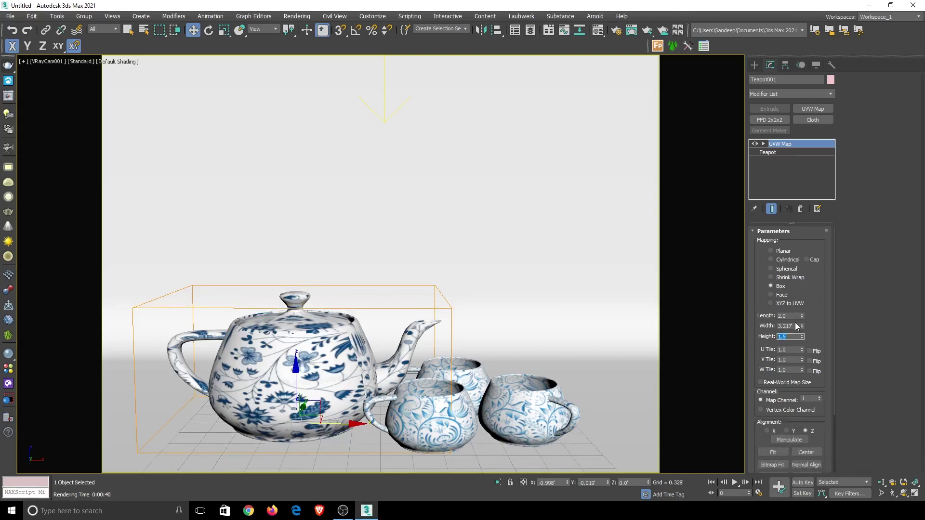
# Step: Set the teapot's UVW Map to length 2.0, width 3.0, height 2.0
pyautogui.press('2')
pyautogui.press('Return')
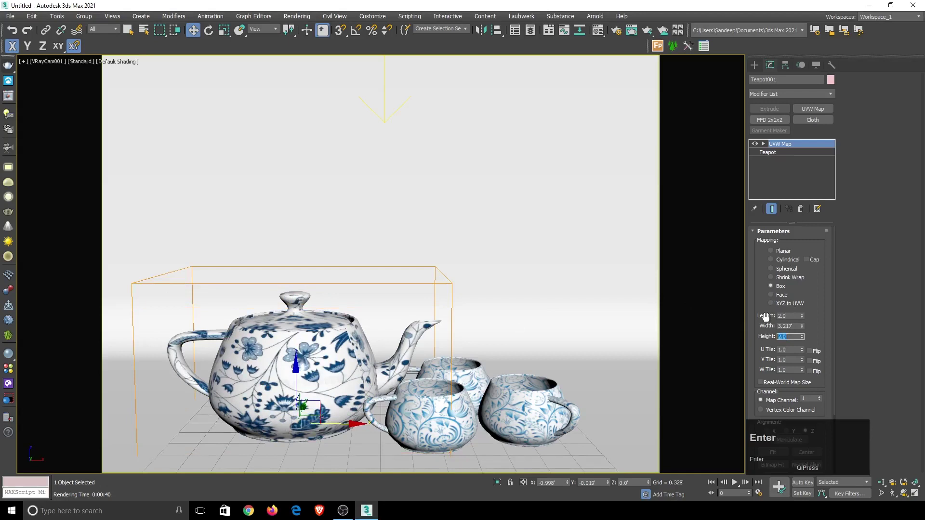
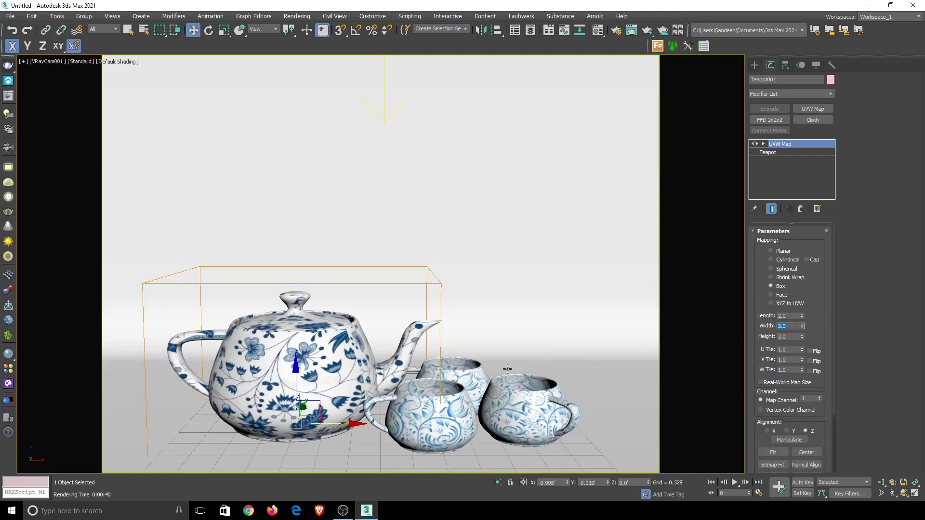
# Step: Test-render the textured porcelain scene, then return to the Render Setup GI options
pyautogui.click(10, 69)
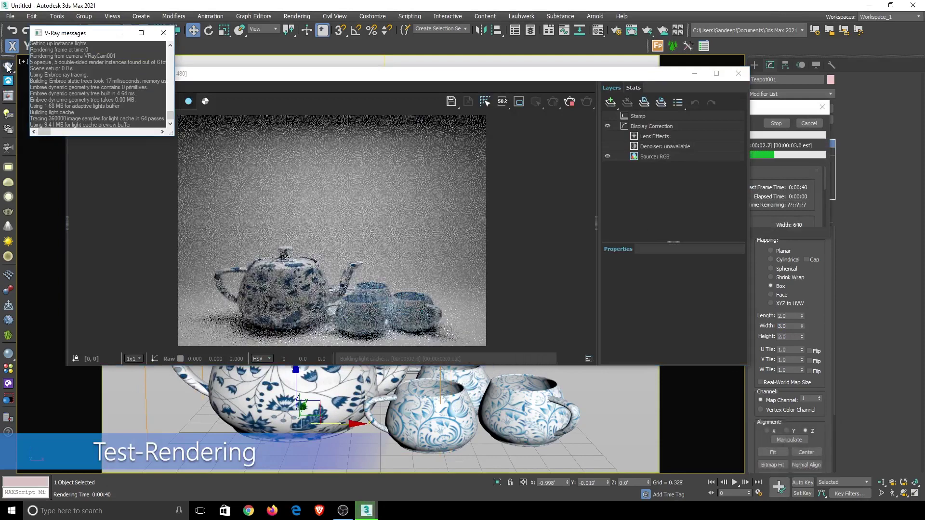
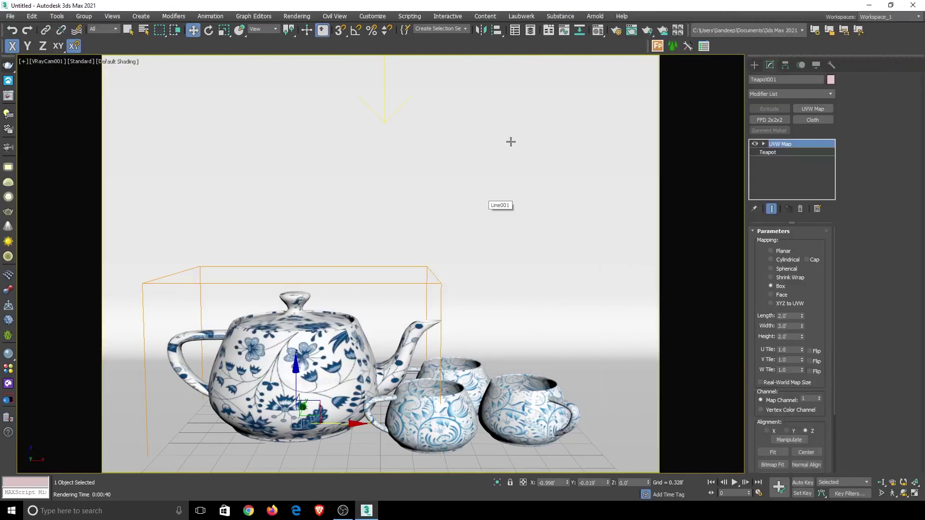
pyautogui.click(621, 33)
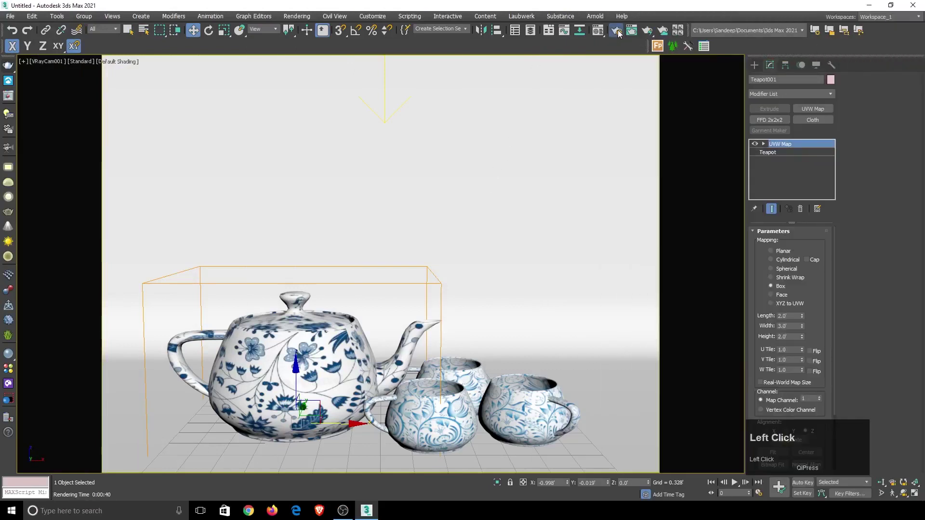
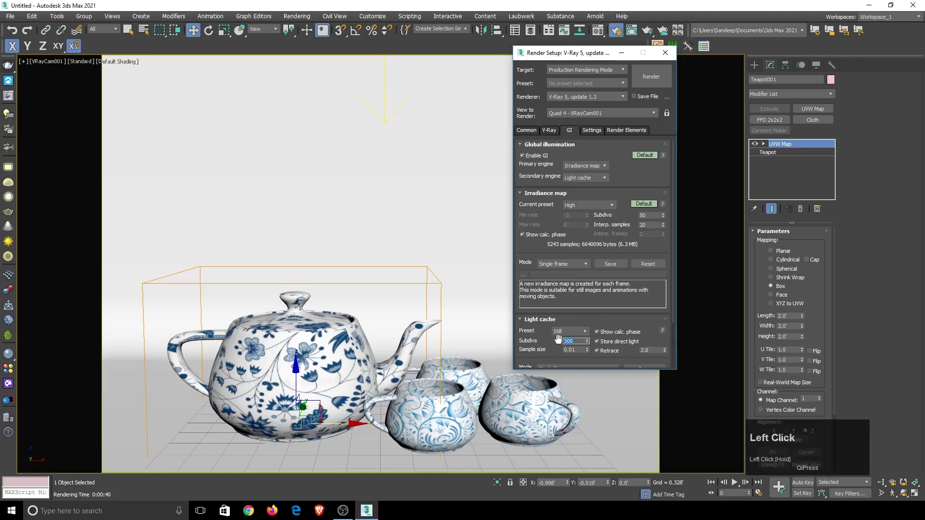
# Step: Set light cache subdivisions to 1500 and the output resolution to the 800×600 preset
pyautogui.write('1500')
pyautogui.press('Return')
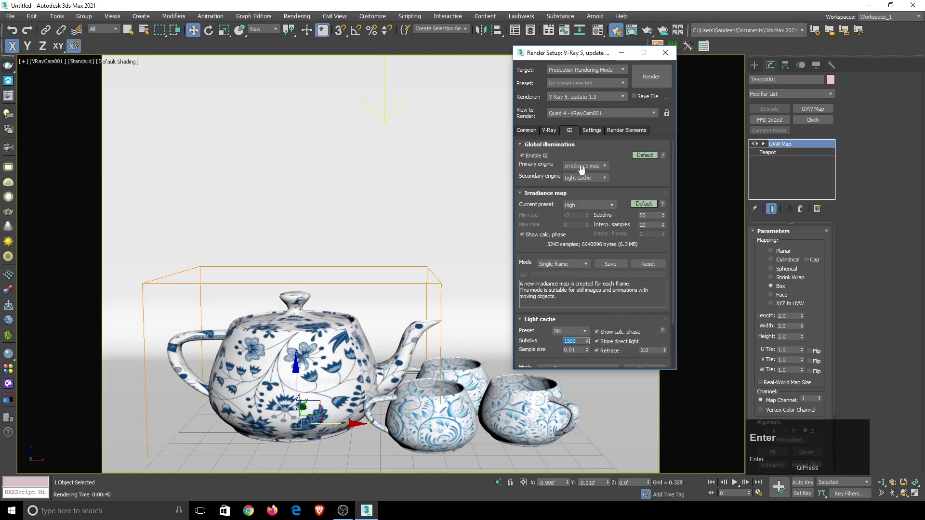
pyautogui.click(532, 130)
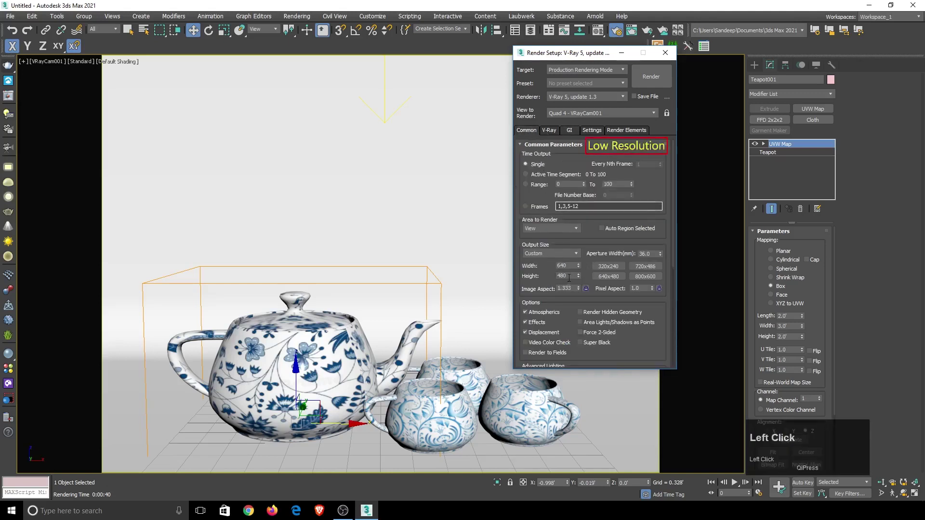
pyautogui.click(644, 278)
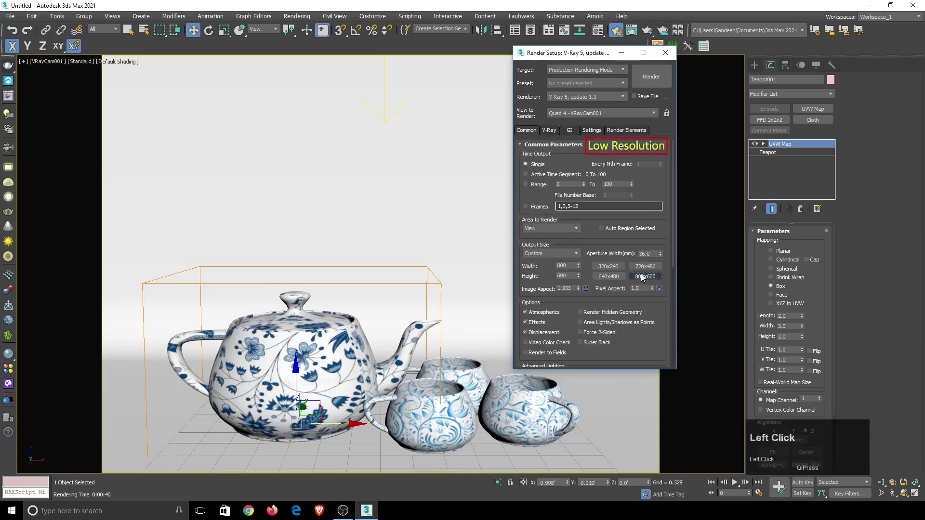
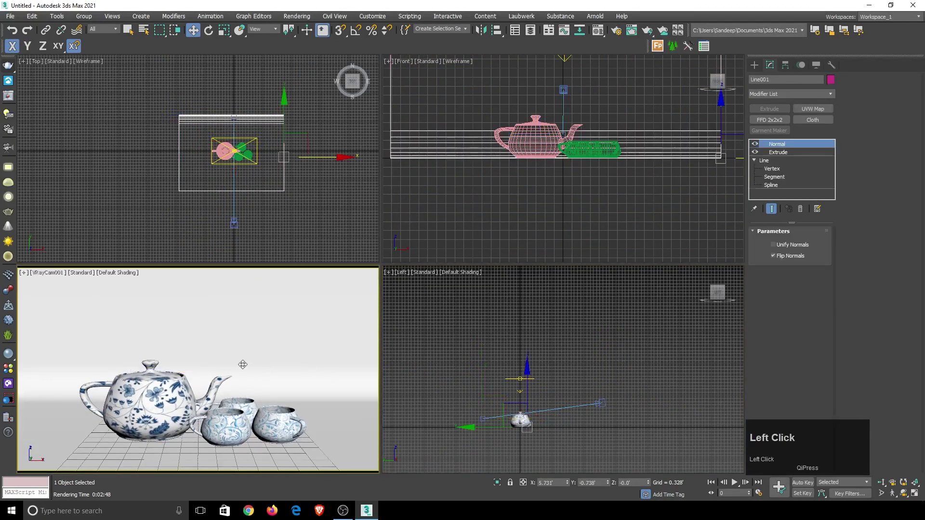
# Step: Rotate VRayLight002 to X=30°, Z=-45° and move it to the teapot's front-left
pyautogui.click(915, 500)
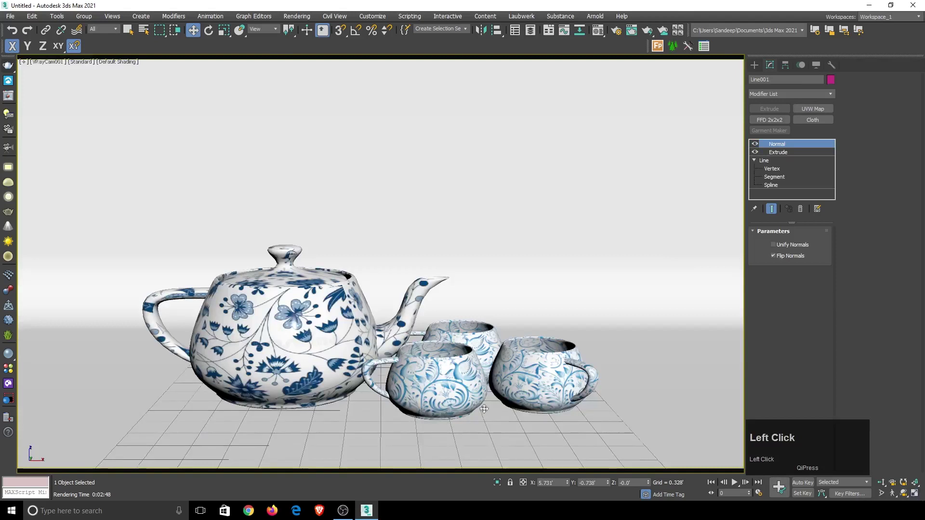
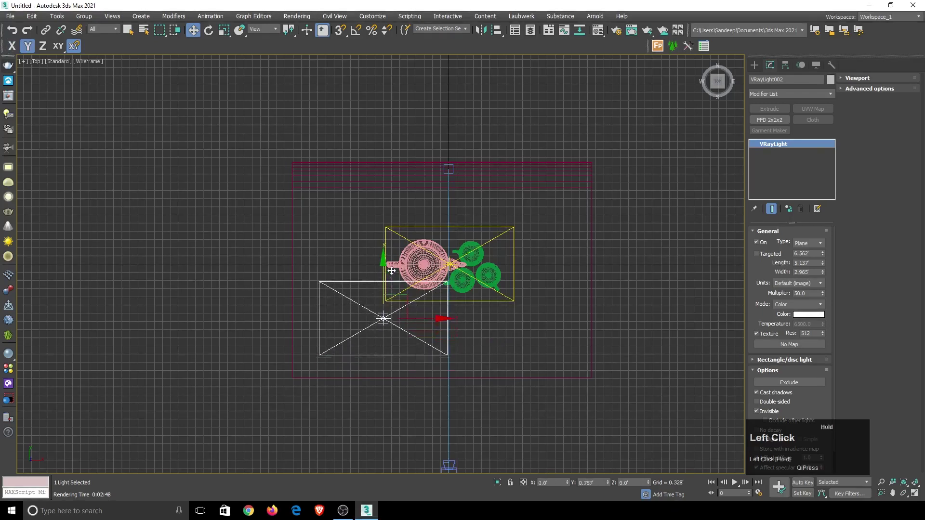
pyautogui.scroll(3)
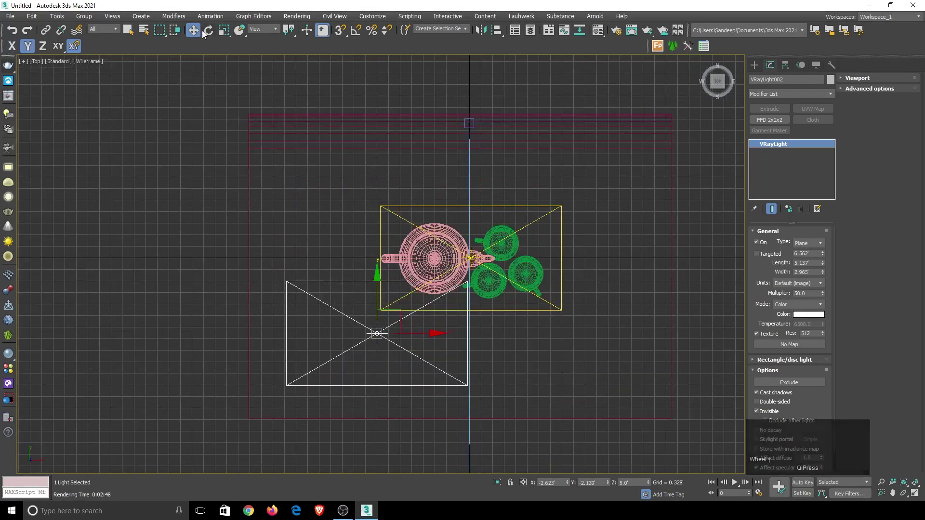
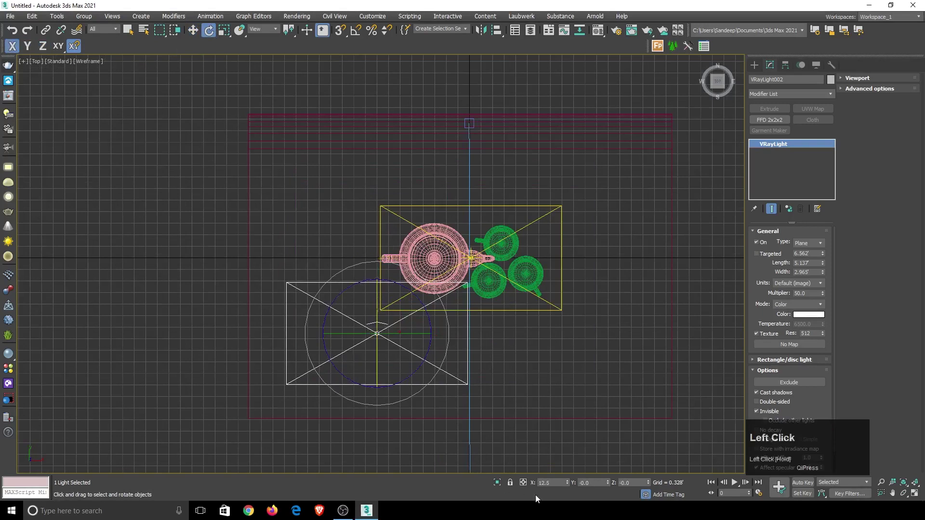
pyautogui.press('3')
pyautogui.press('Return')
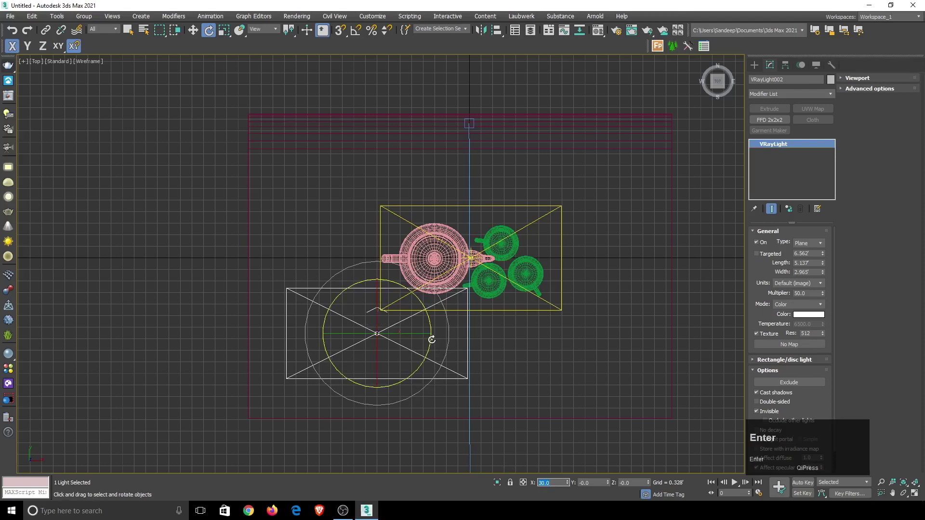
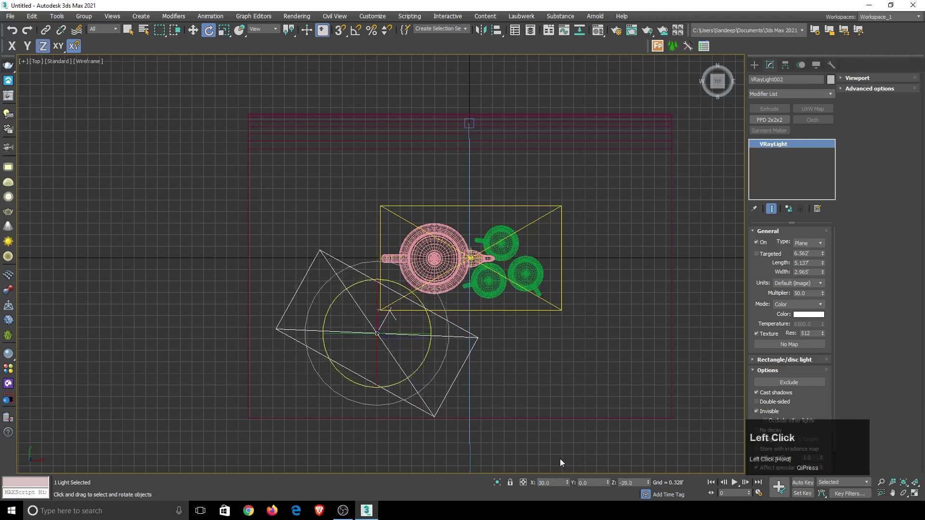
pyautogui.write('-4')
pyautogui.press('Return')
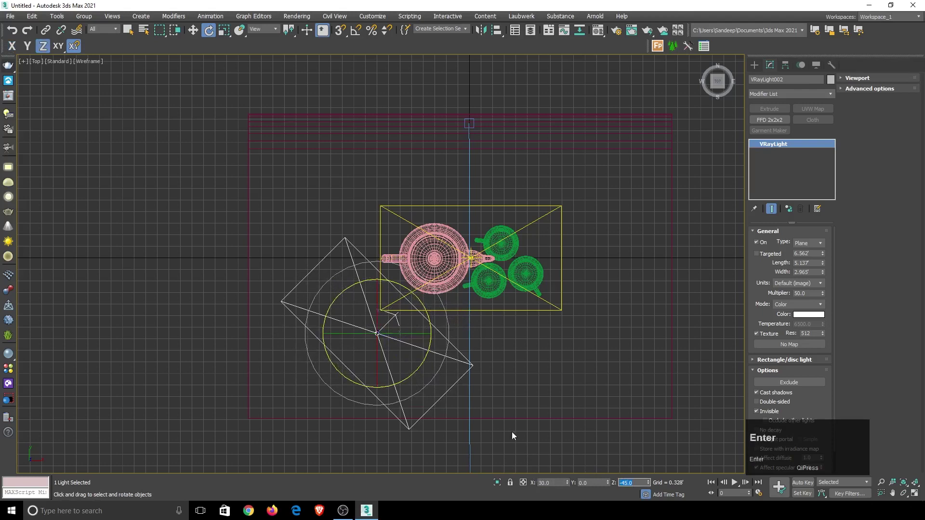
pyautogui.moveTo(197, 30); pyautogui.dragTo(559, 290)
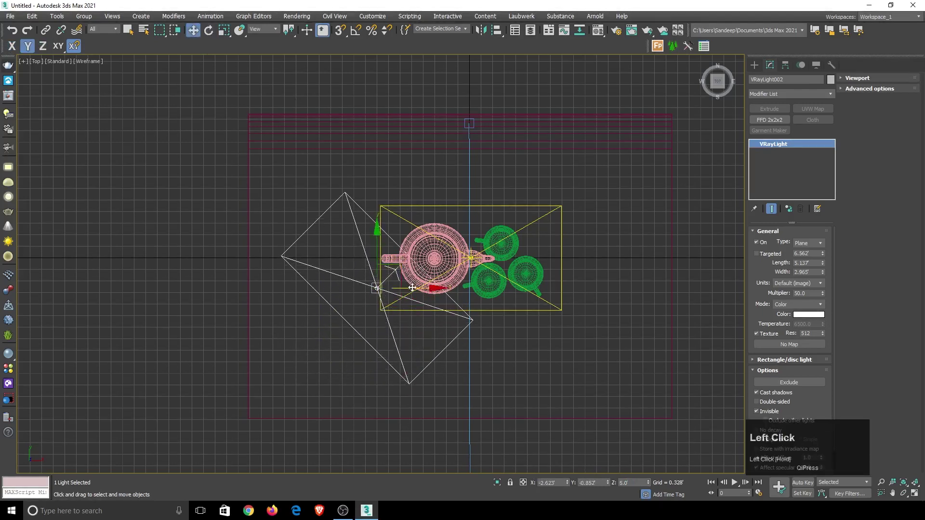
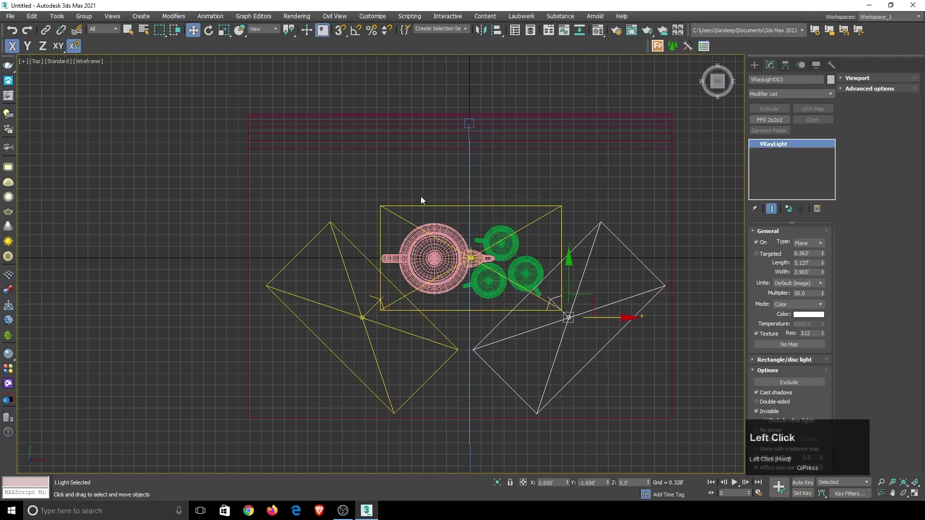
# Step: Switch to the camera view and set the light multiplier to 40
pyautogui.press('c')
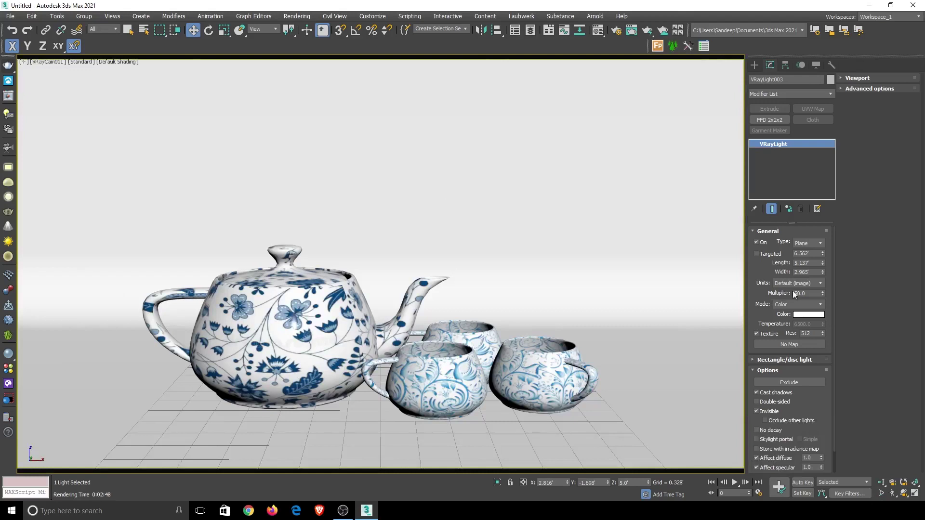
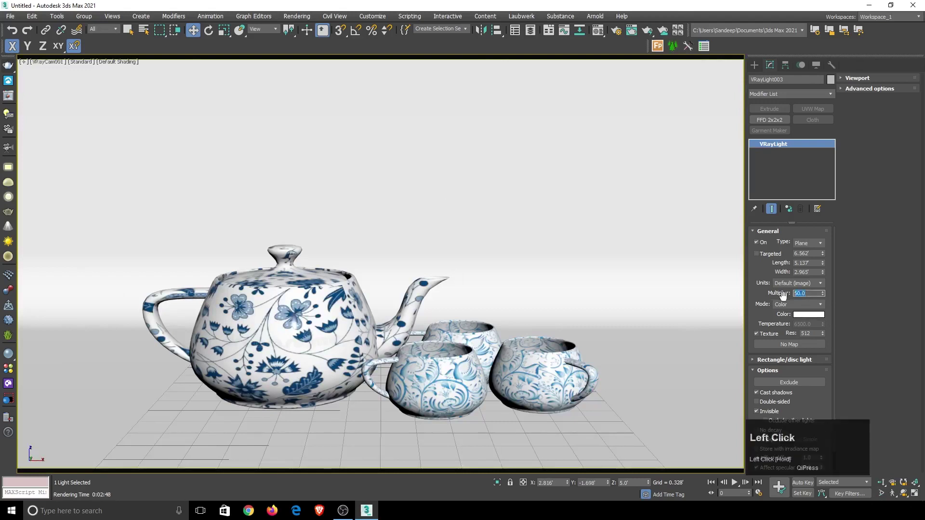
pyautogui.press('4')
pyautogui.press('Return')
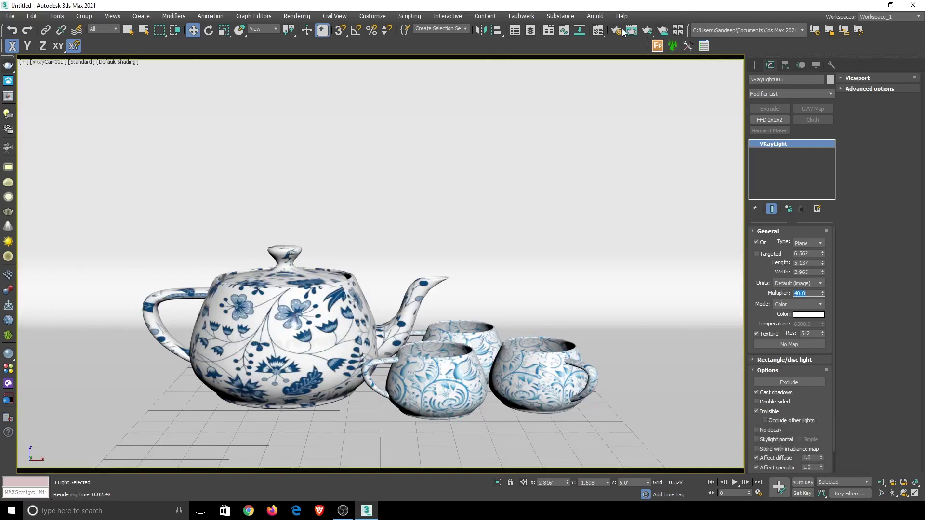
# Step: Set light cache subdivisions to 600 in Render Setup and start a test render
pyautogui.click(621, 32)
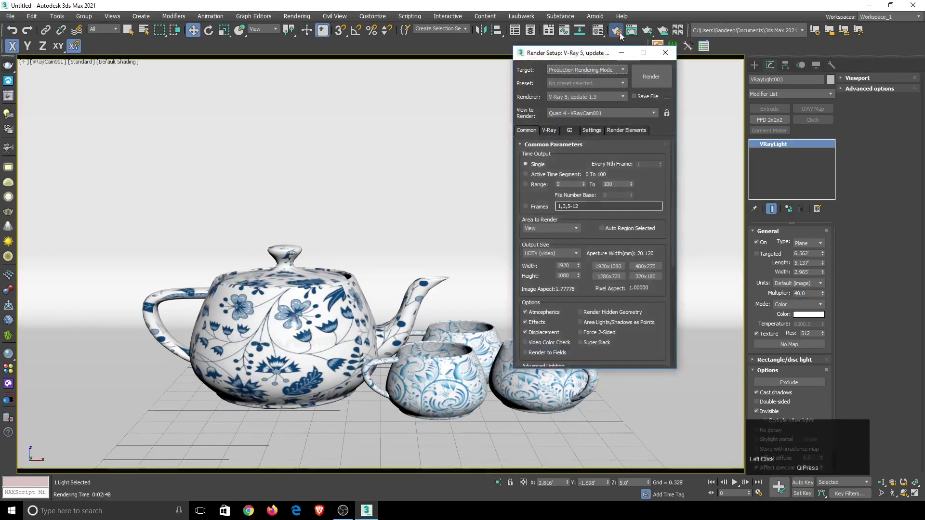
pyautogui.click(580, 131)
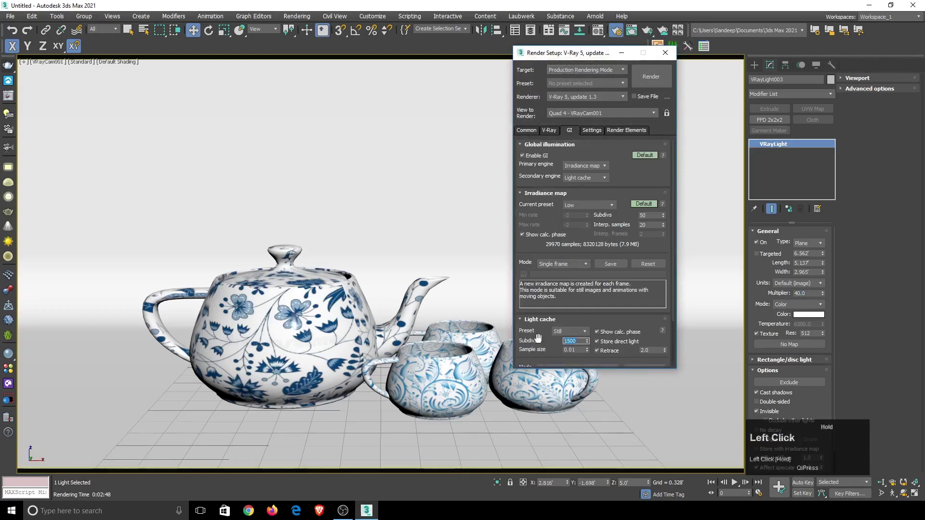
pyautogui.write('60')
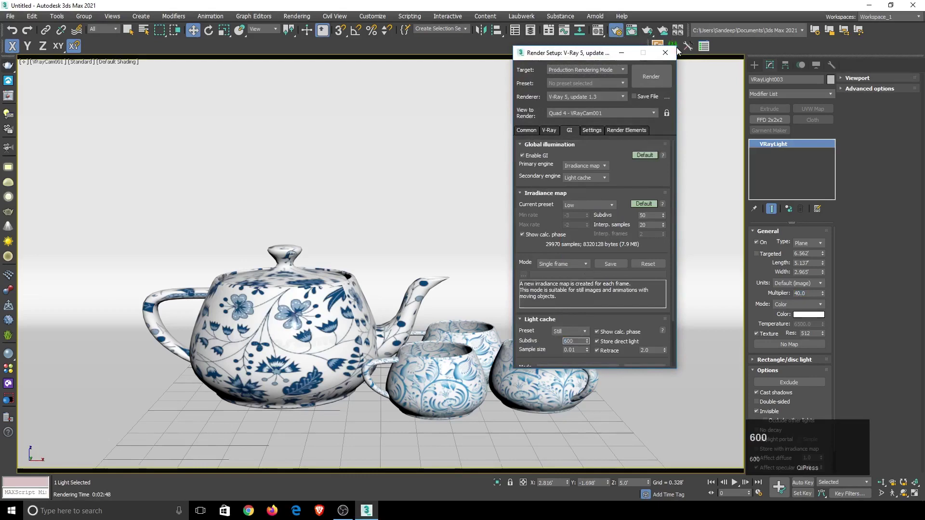
pyautogui.write('0')
pyautogui.click(667, 83)
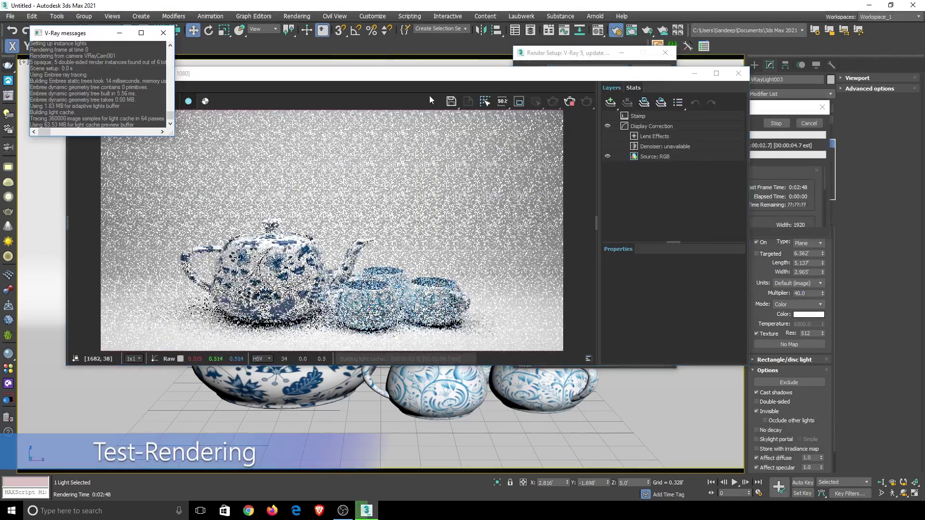
# Step: Reposition the V-Ray Frame Buffer window while the render fills in
pyautogui.click(415, 77)
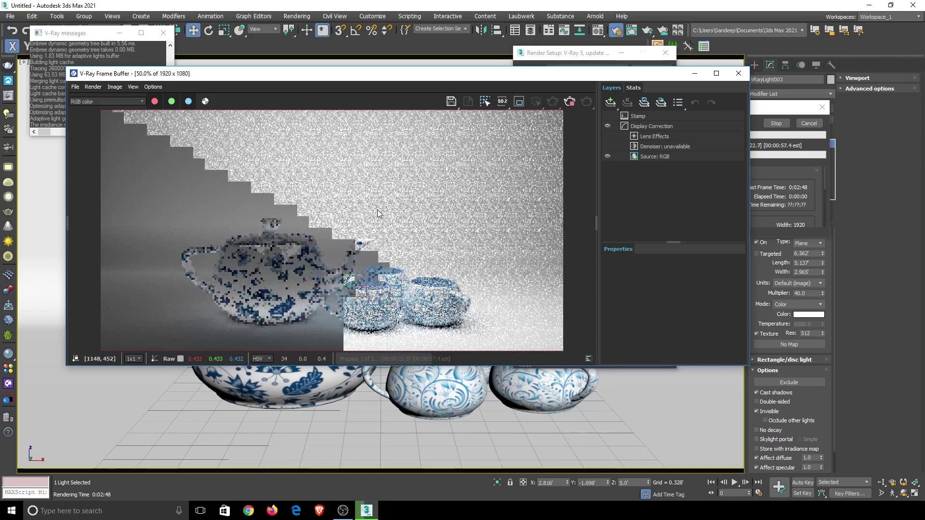
pyautogui.moveTo(558, 63); pyautogui.dragTo(812, 130)
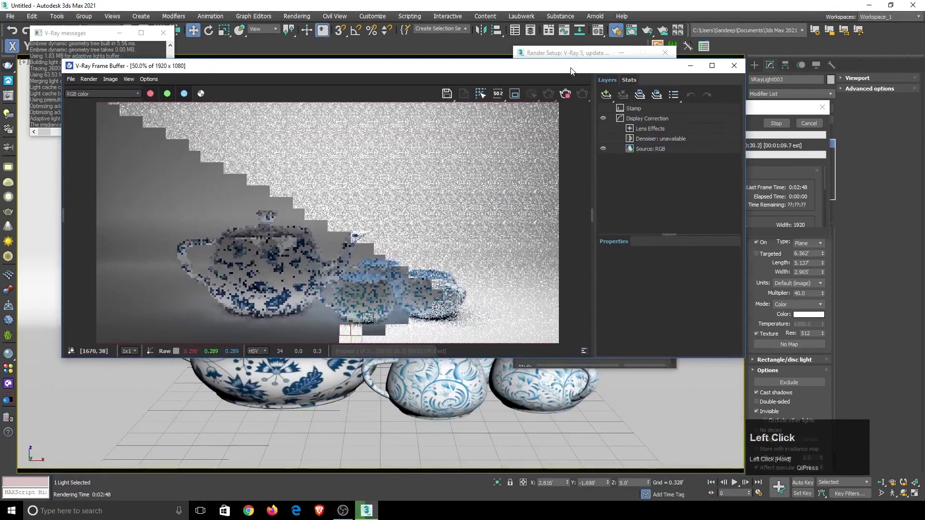
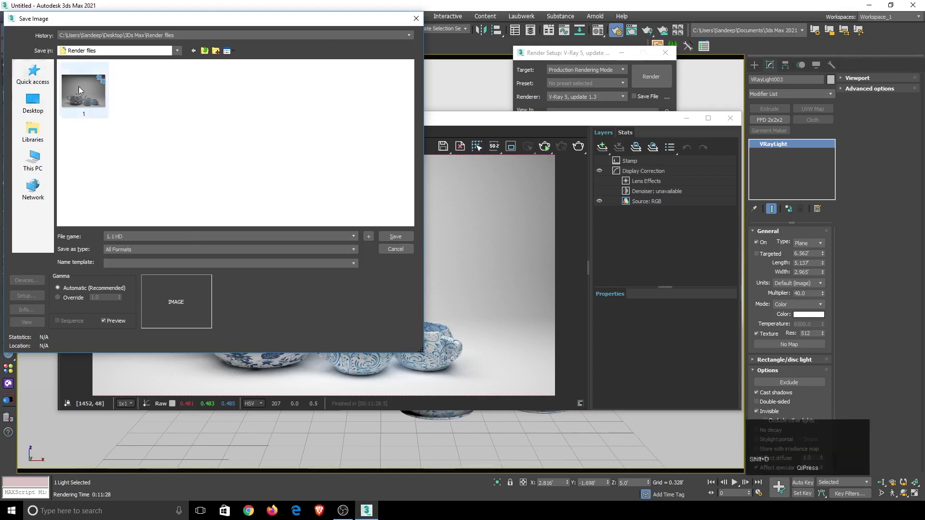
# Step: Save the render as a PNG image named 1.1 HD in the Render files folder
pyautogui.click(190, 256)
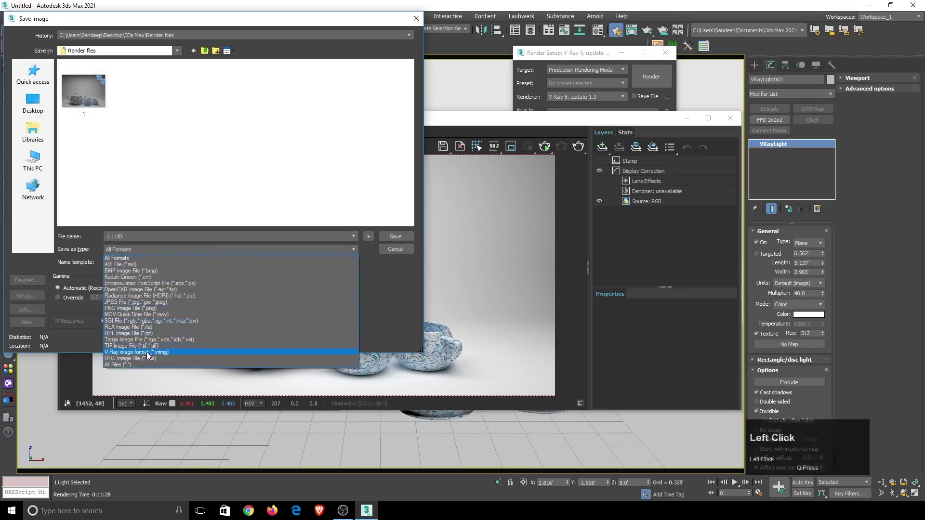
pyautogui.click(154, 310)
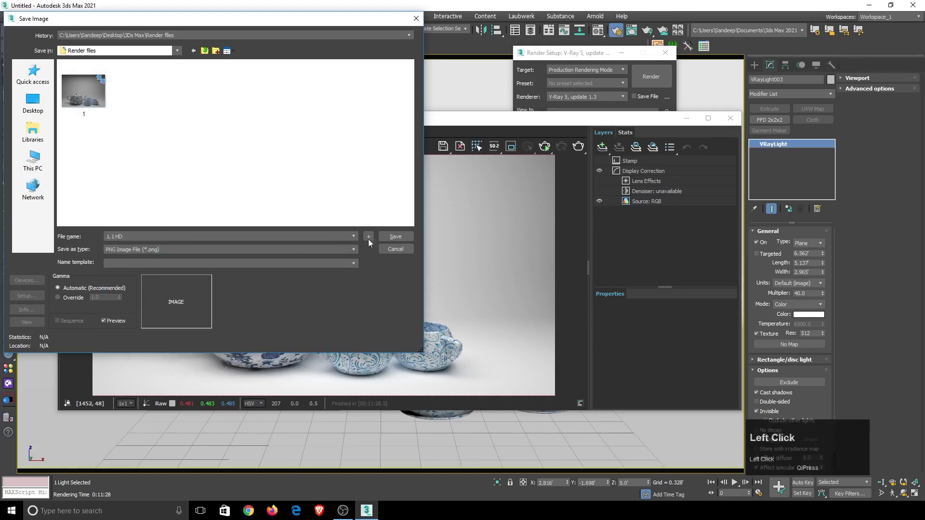
pyautogui.click(400, 242)
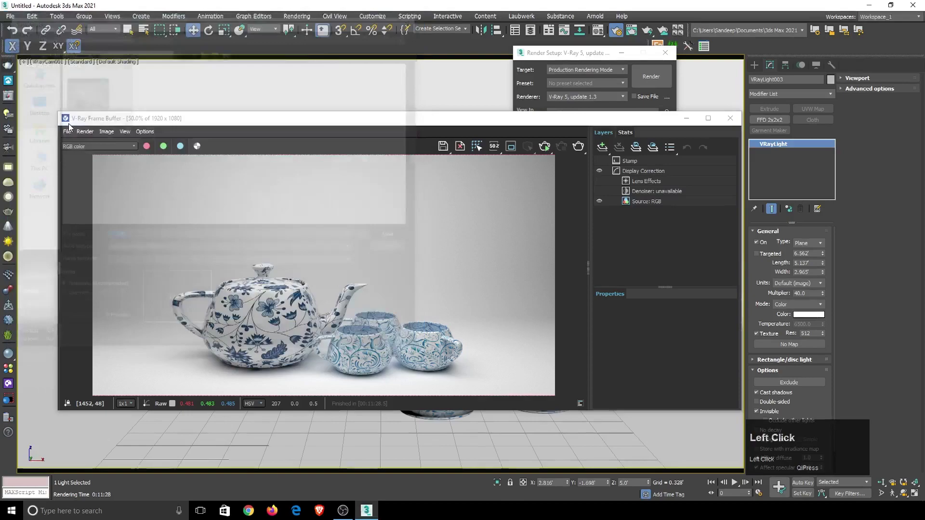